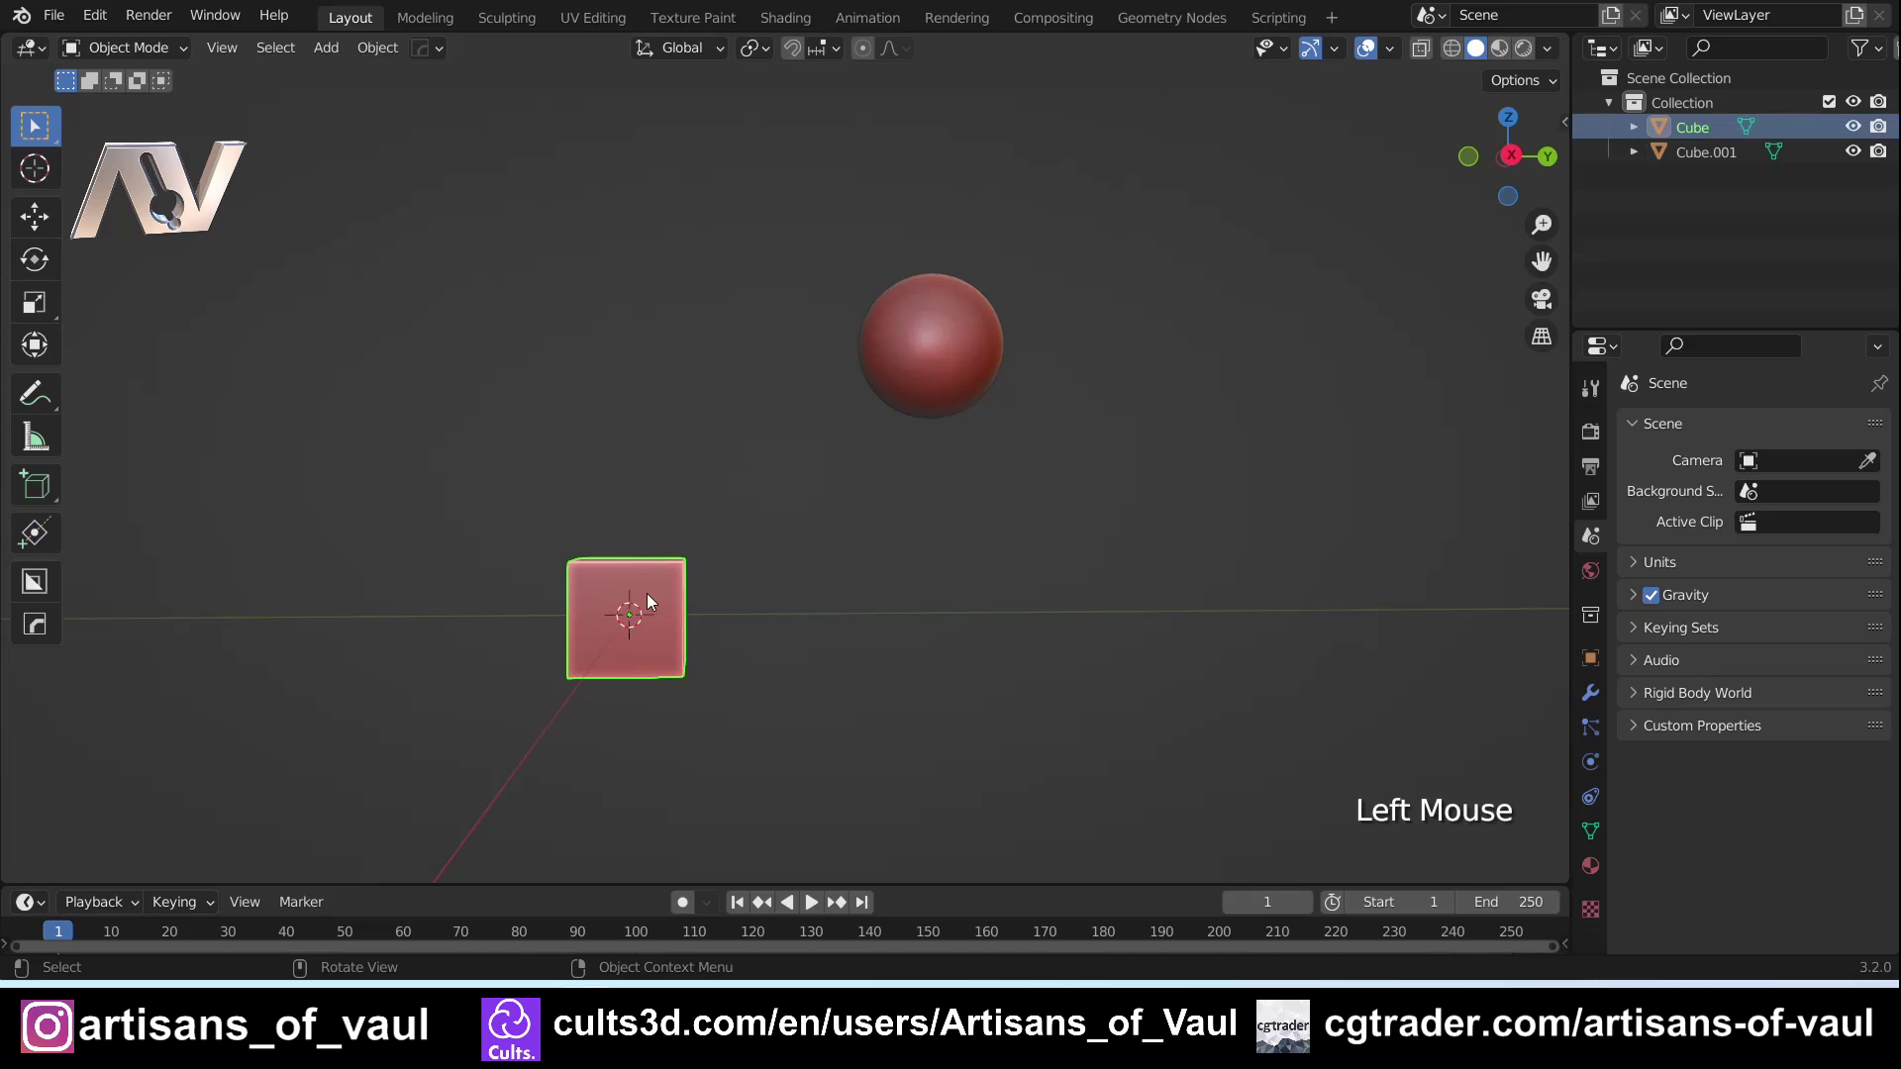
Show the Item sidebar transform values and move the cube up to about 1.26 m on Z
key("n")
left_click(1192, 490)
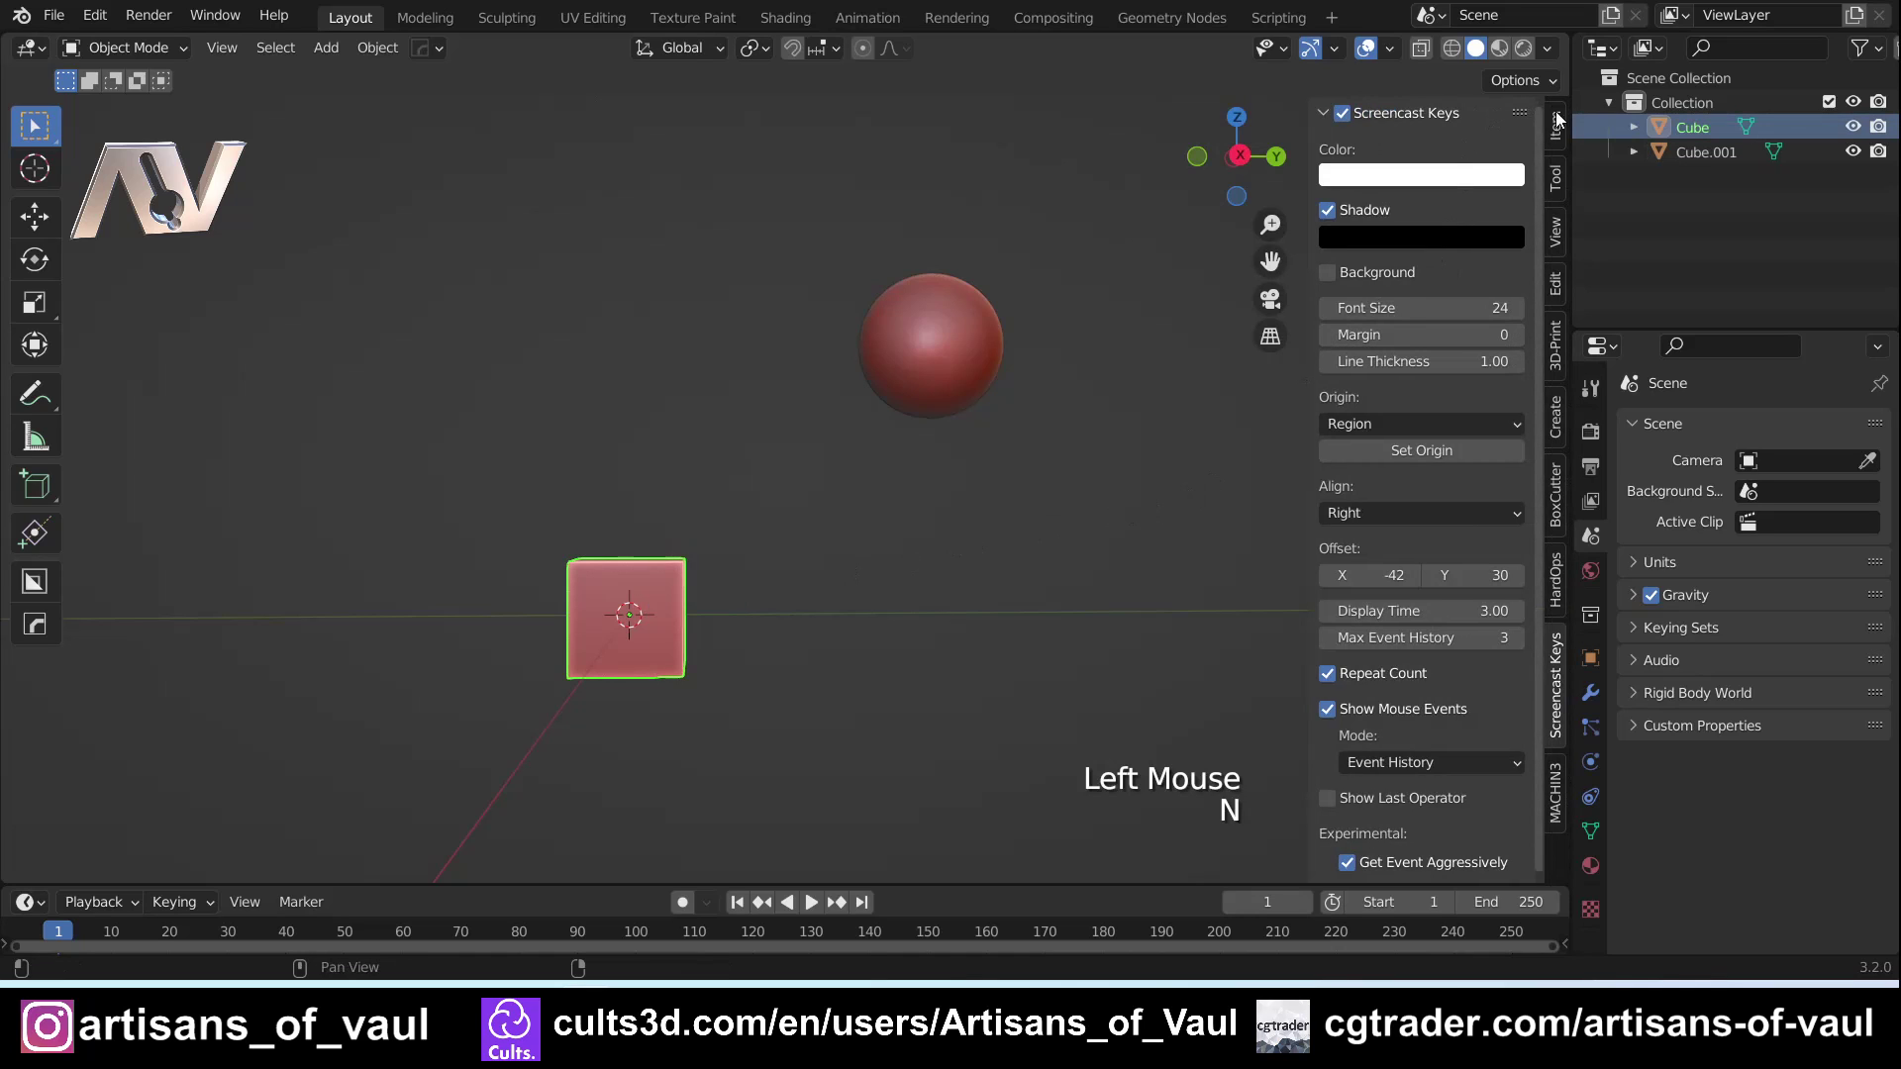
left_click(1564, 125)
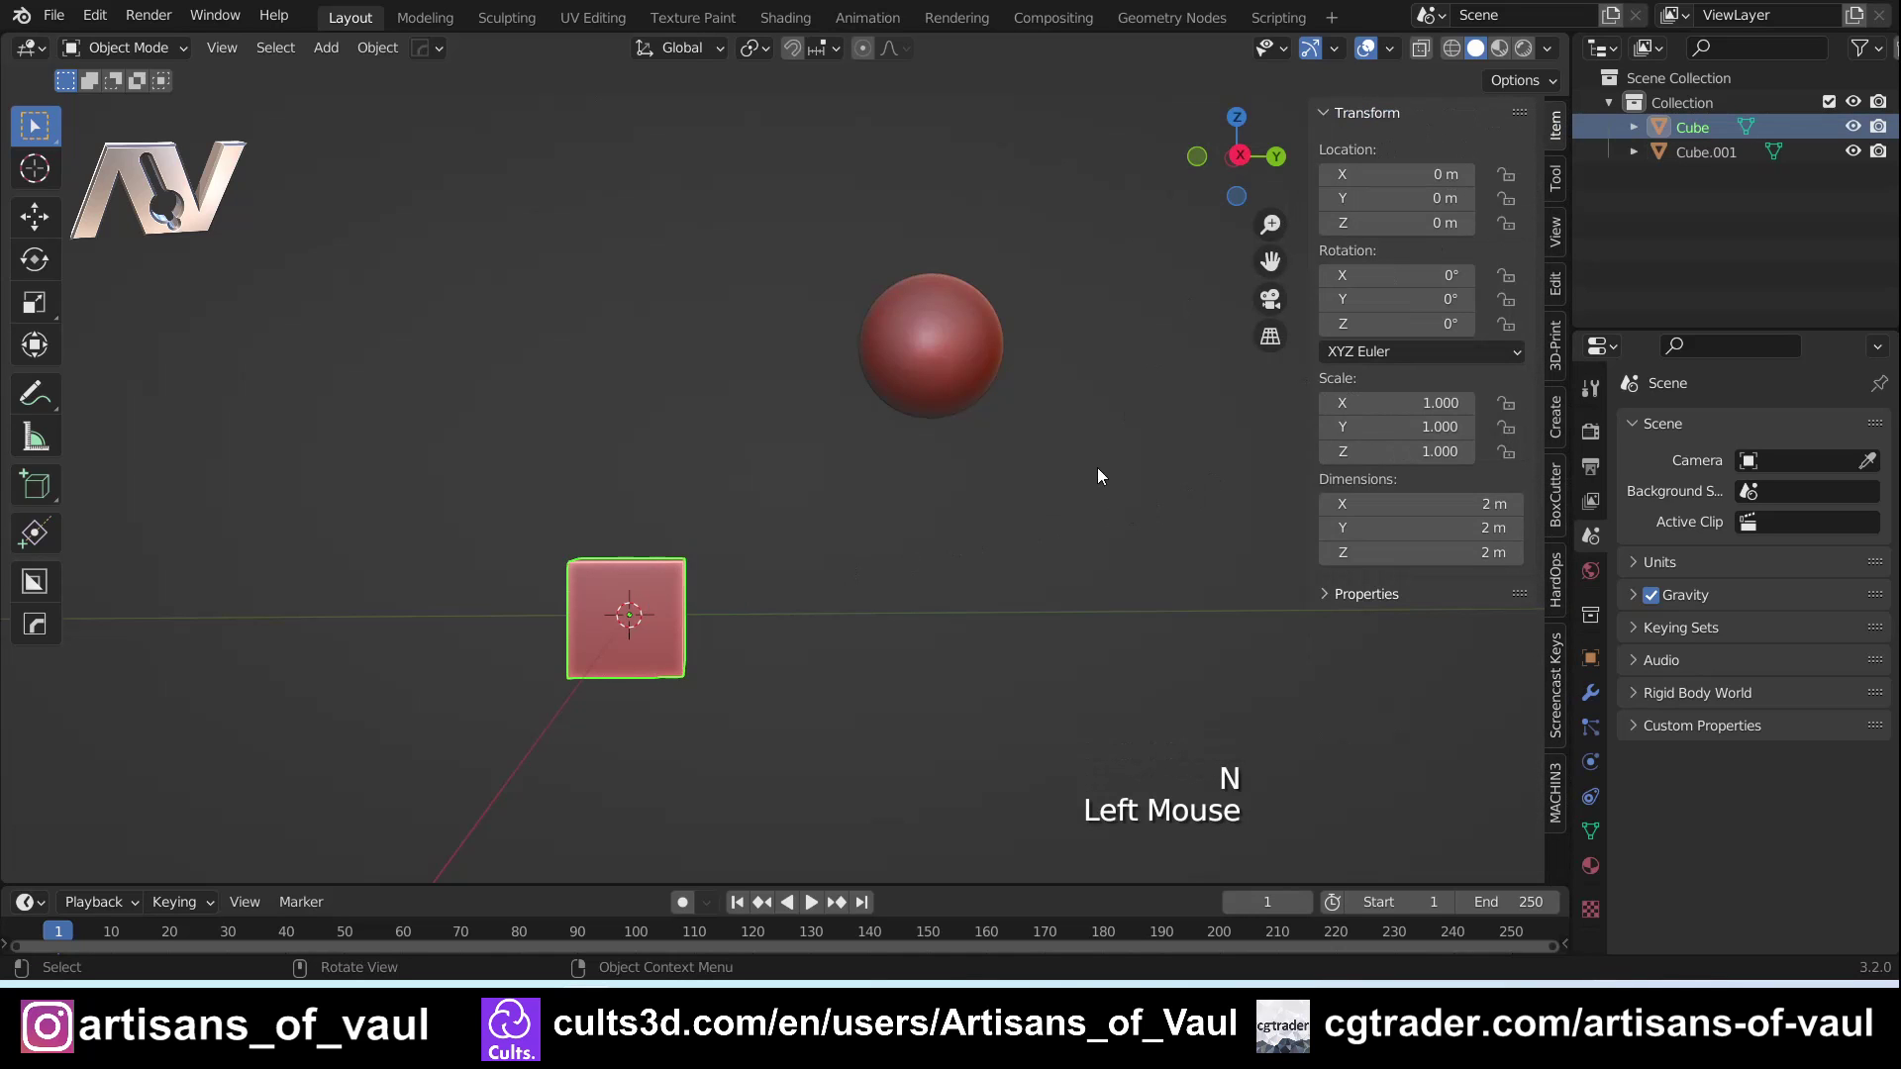
left_click(652, 619)
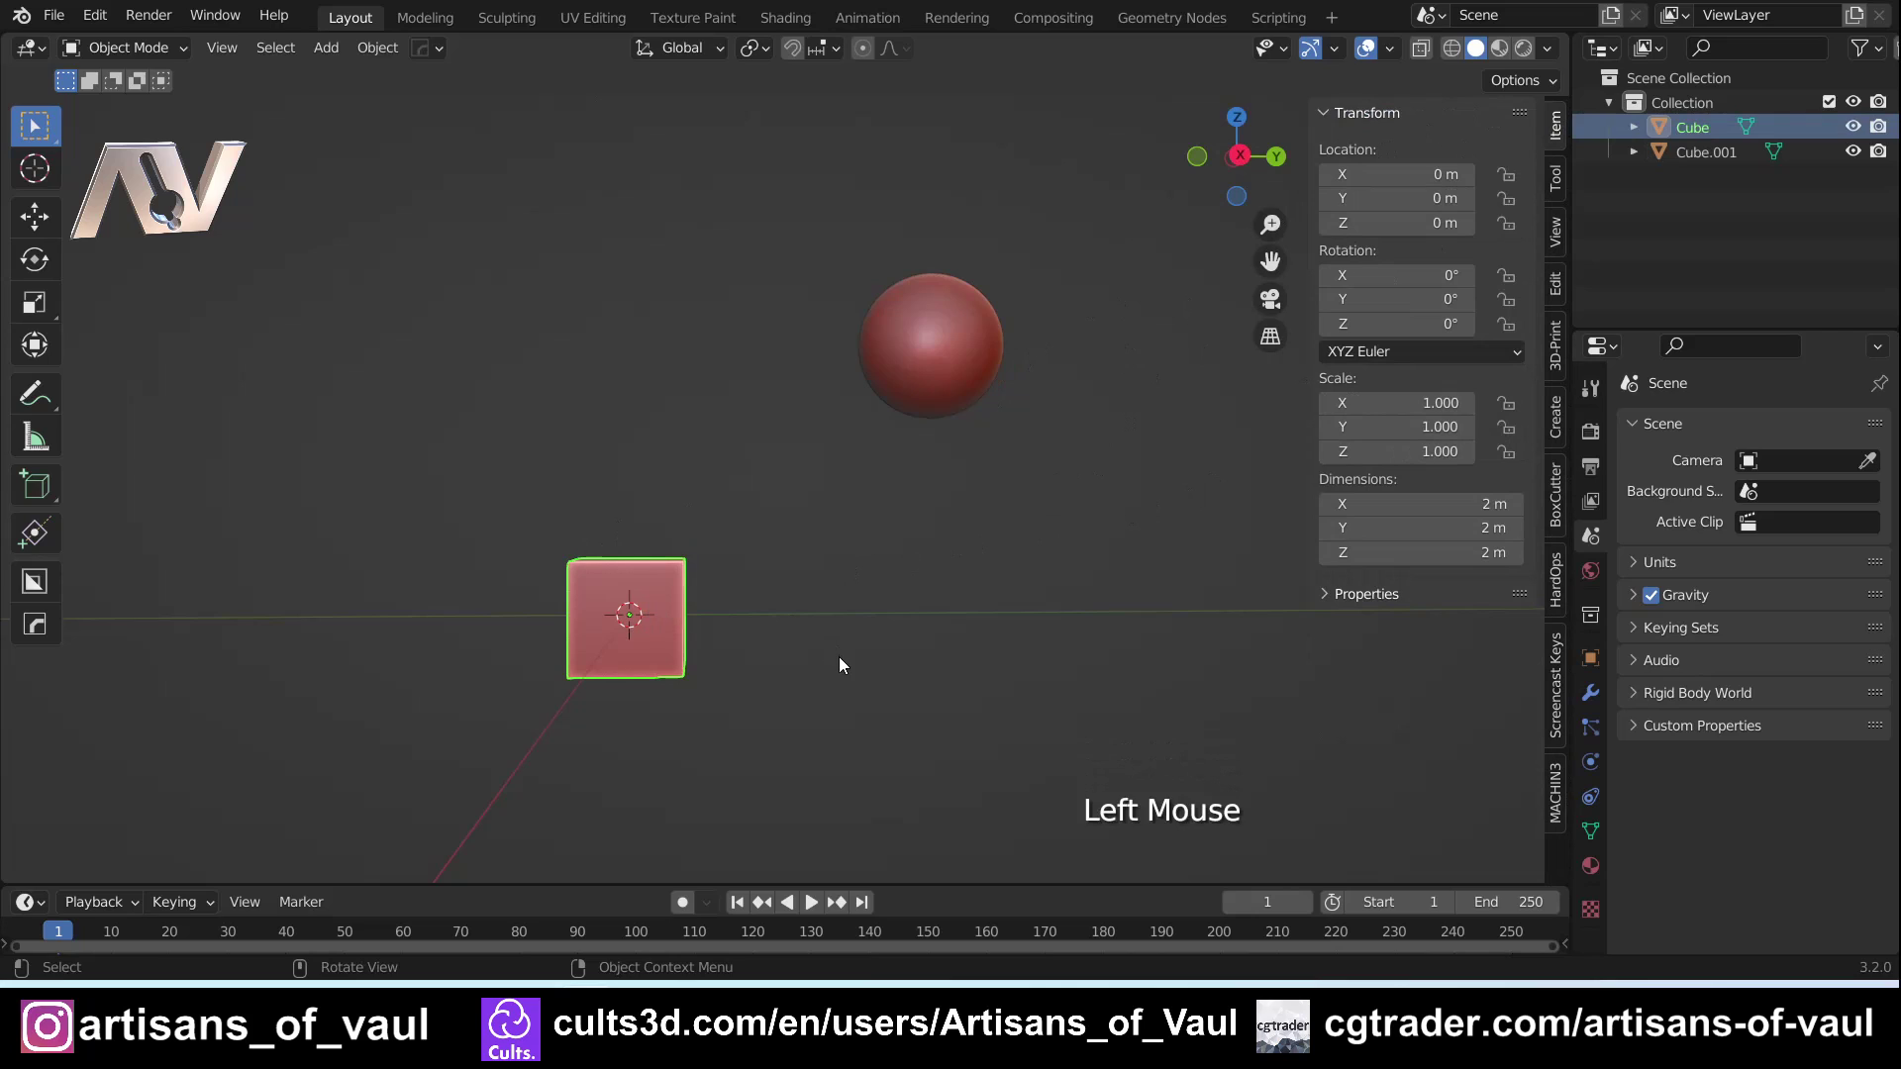
key("g")
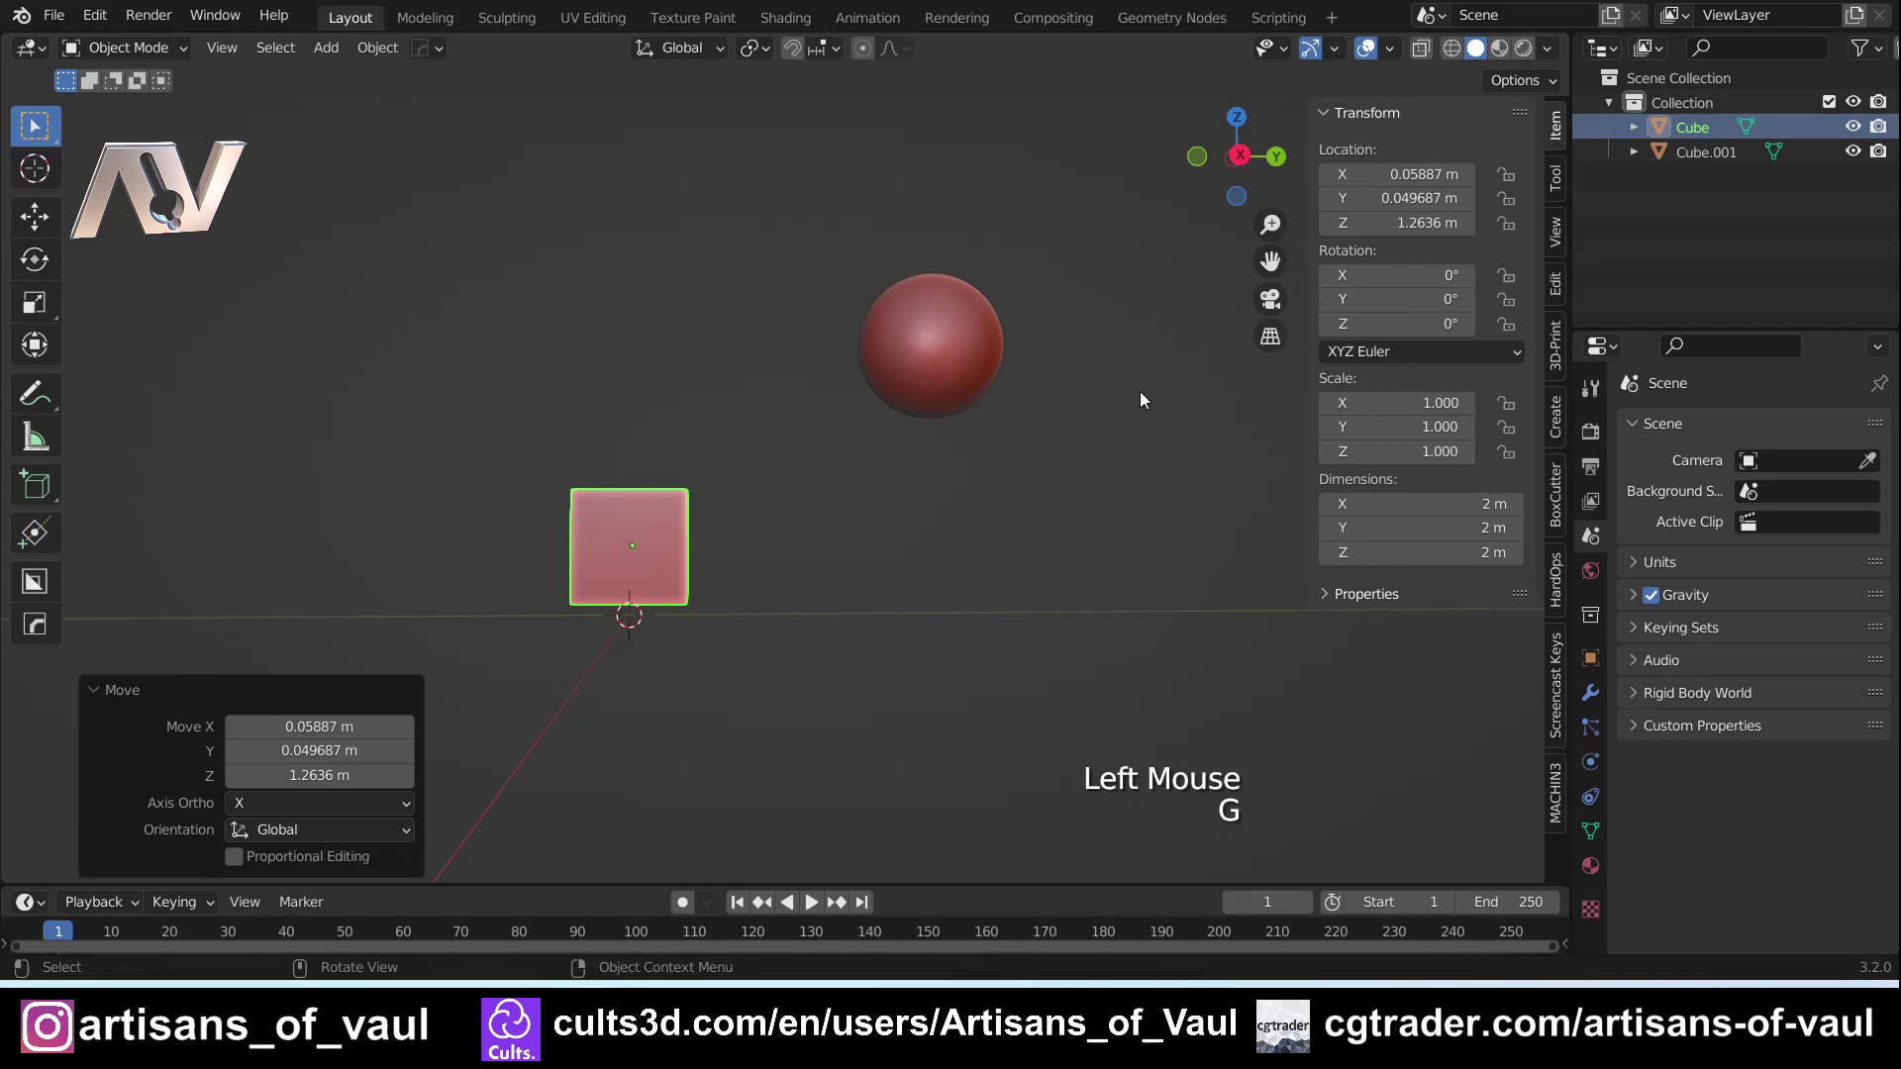
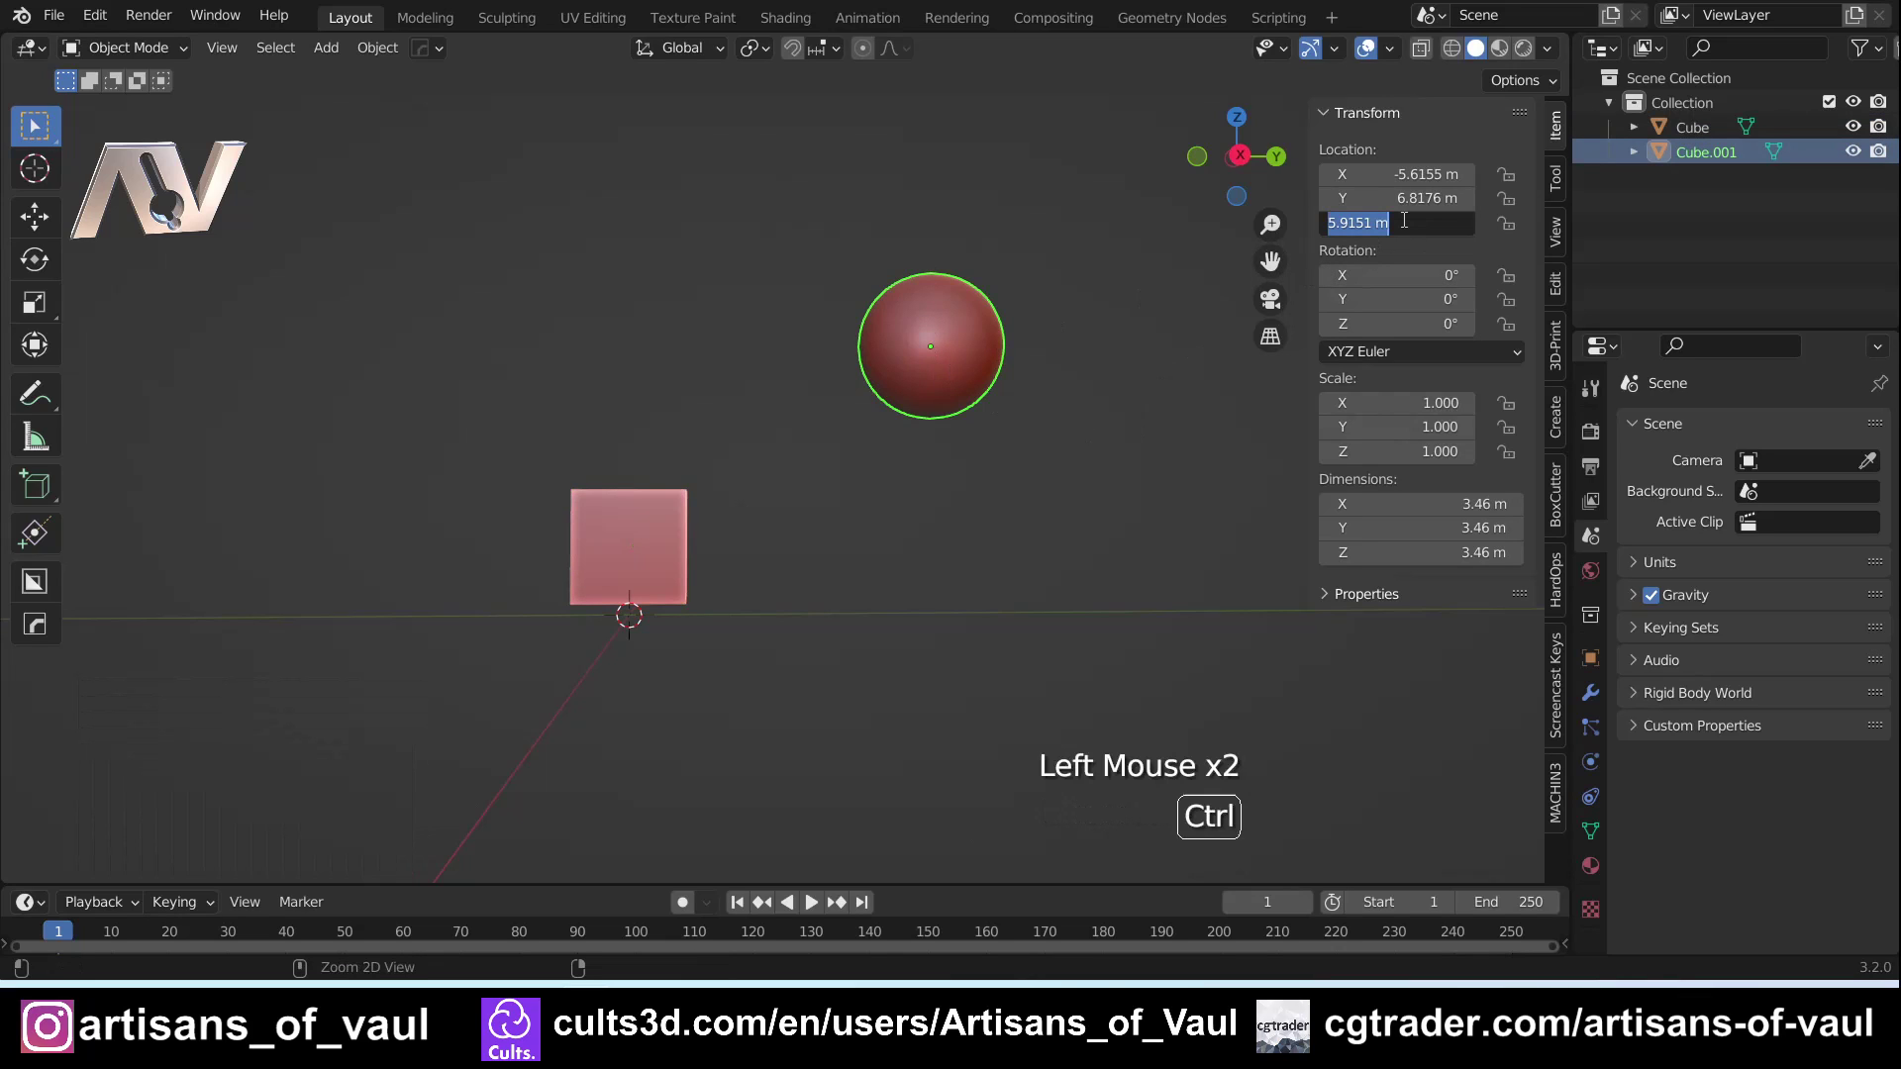
Select the sphere then the cube as active and run MACHIN3 Align to Active
left_click(863, 320)
left_click(784, 434)
middle_click(768, 401)
middle_click(729, 430)
left_click(934, 328)
key("g")
left_click(872, 497)
key("alt+a")
left_click(886, 503)
Restrict the alignment to Z location and rotation so the sphere matches the cube's height
middle_click(678, 704)
middle_click(340, 64)
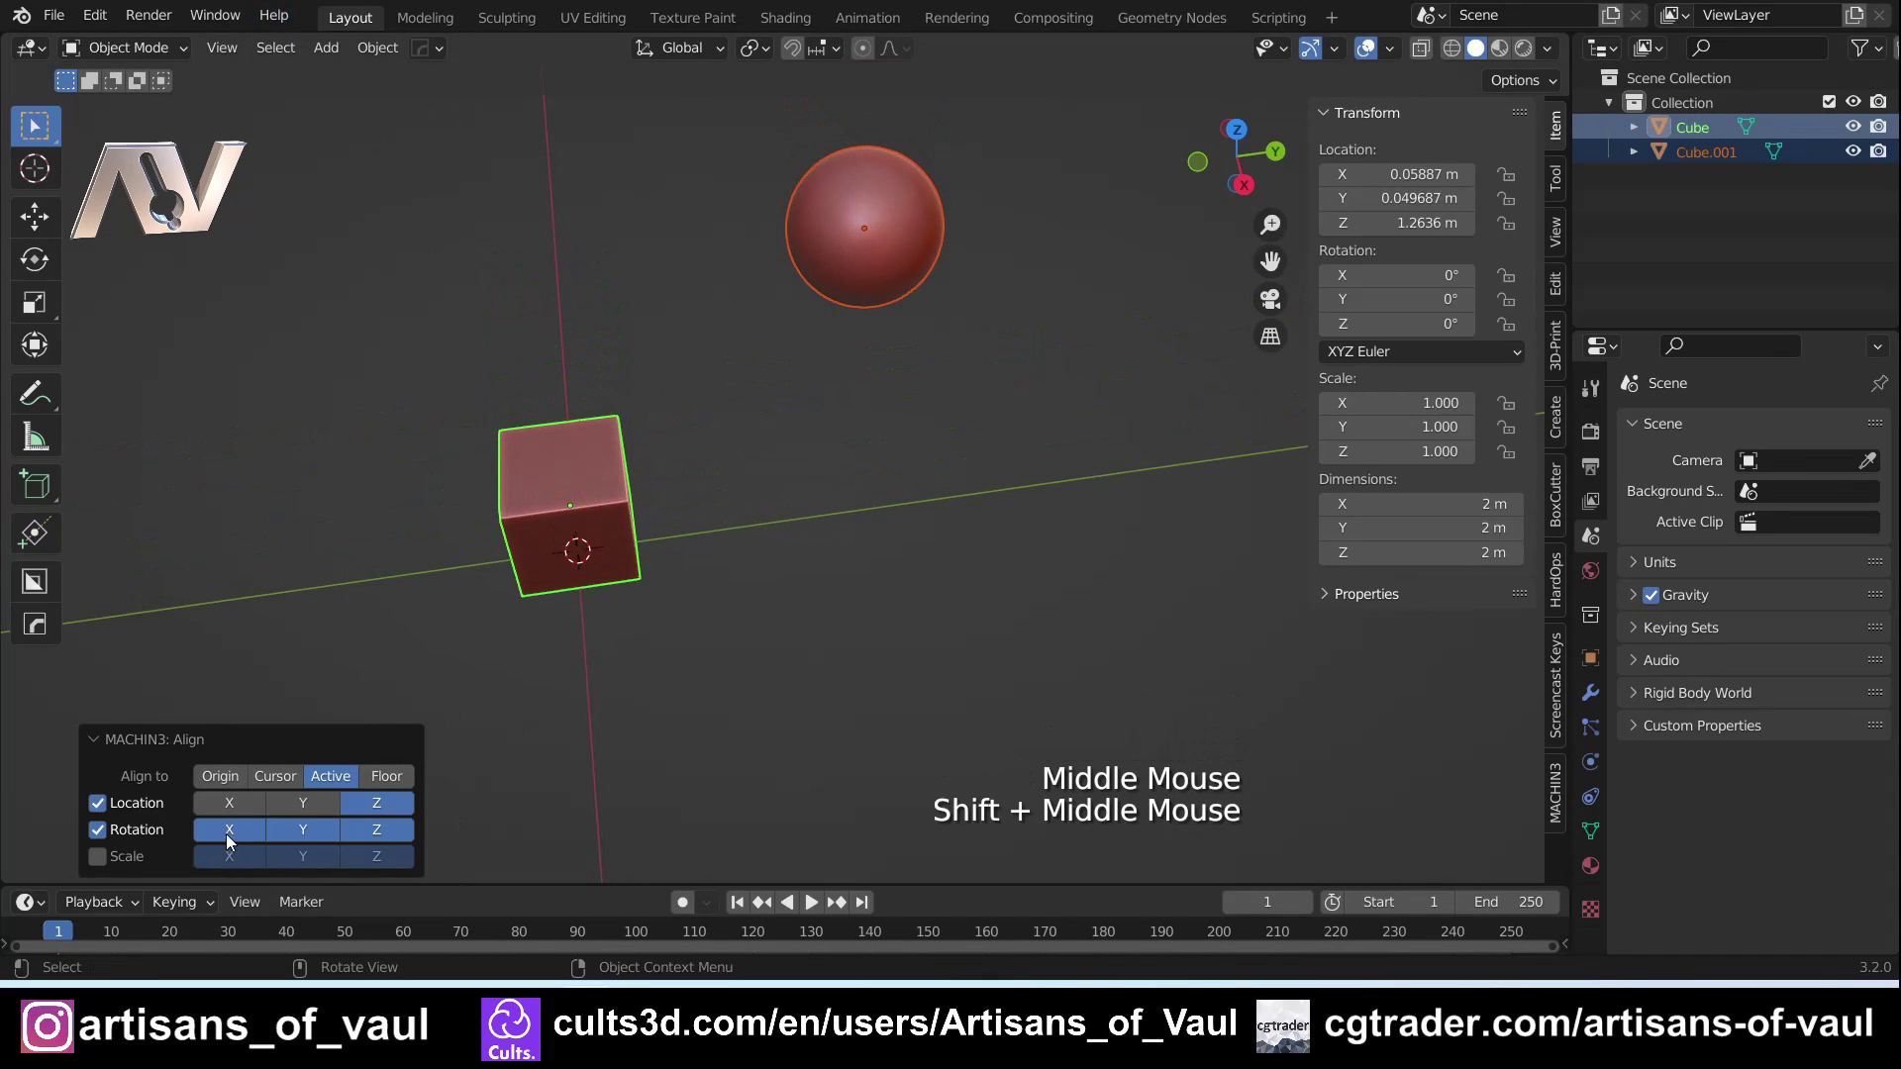
left_click(245, 807)
left_click(246, 808)
double_click(316, 806)
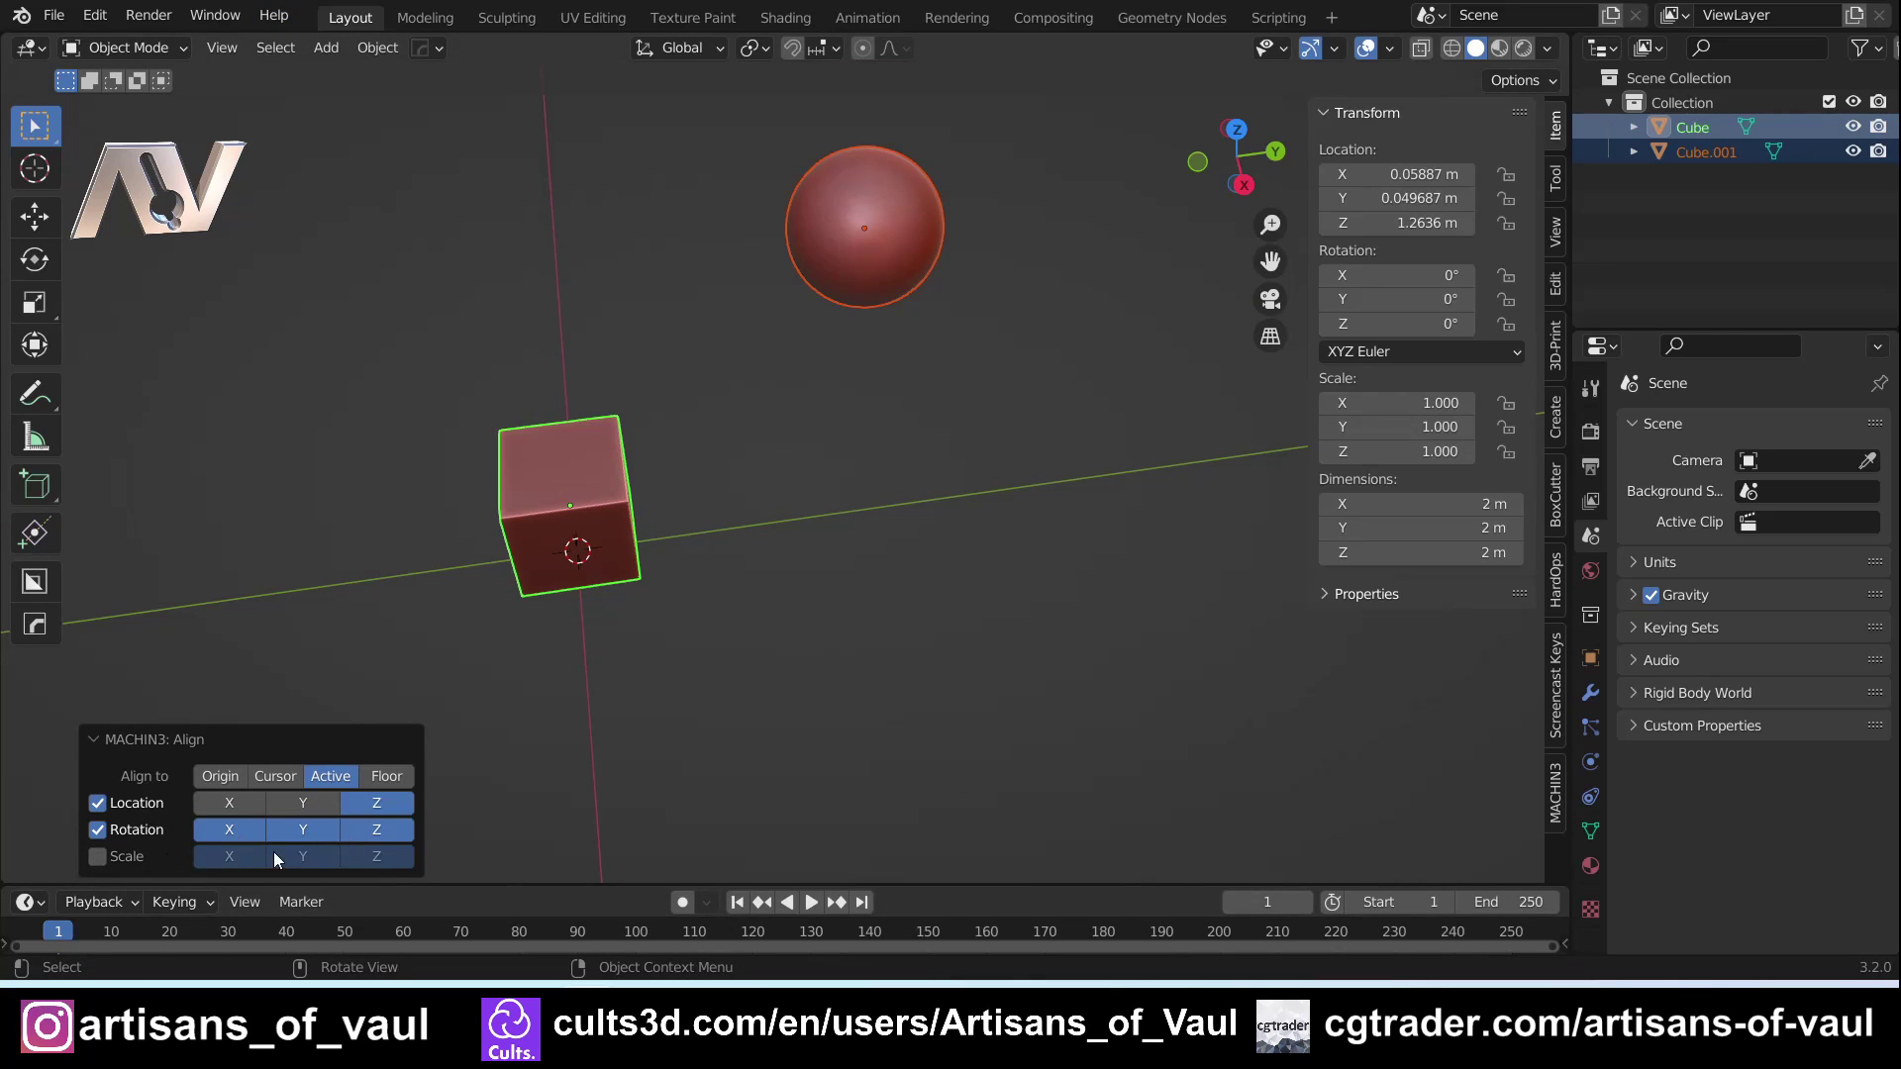
Orbit back to a front view to confirm both objects sit level
middle_click(743, 782)
middle_click(818, 614)
left_click(818, 661)
middle_click(901, 712)
left_click(669, 653)
middle_click(826, 731)
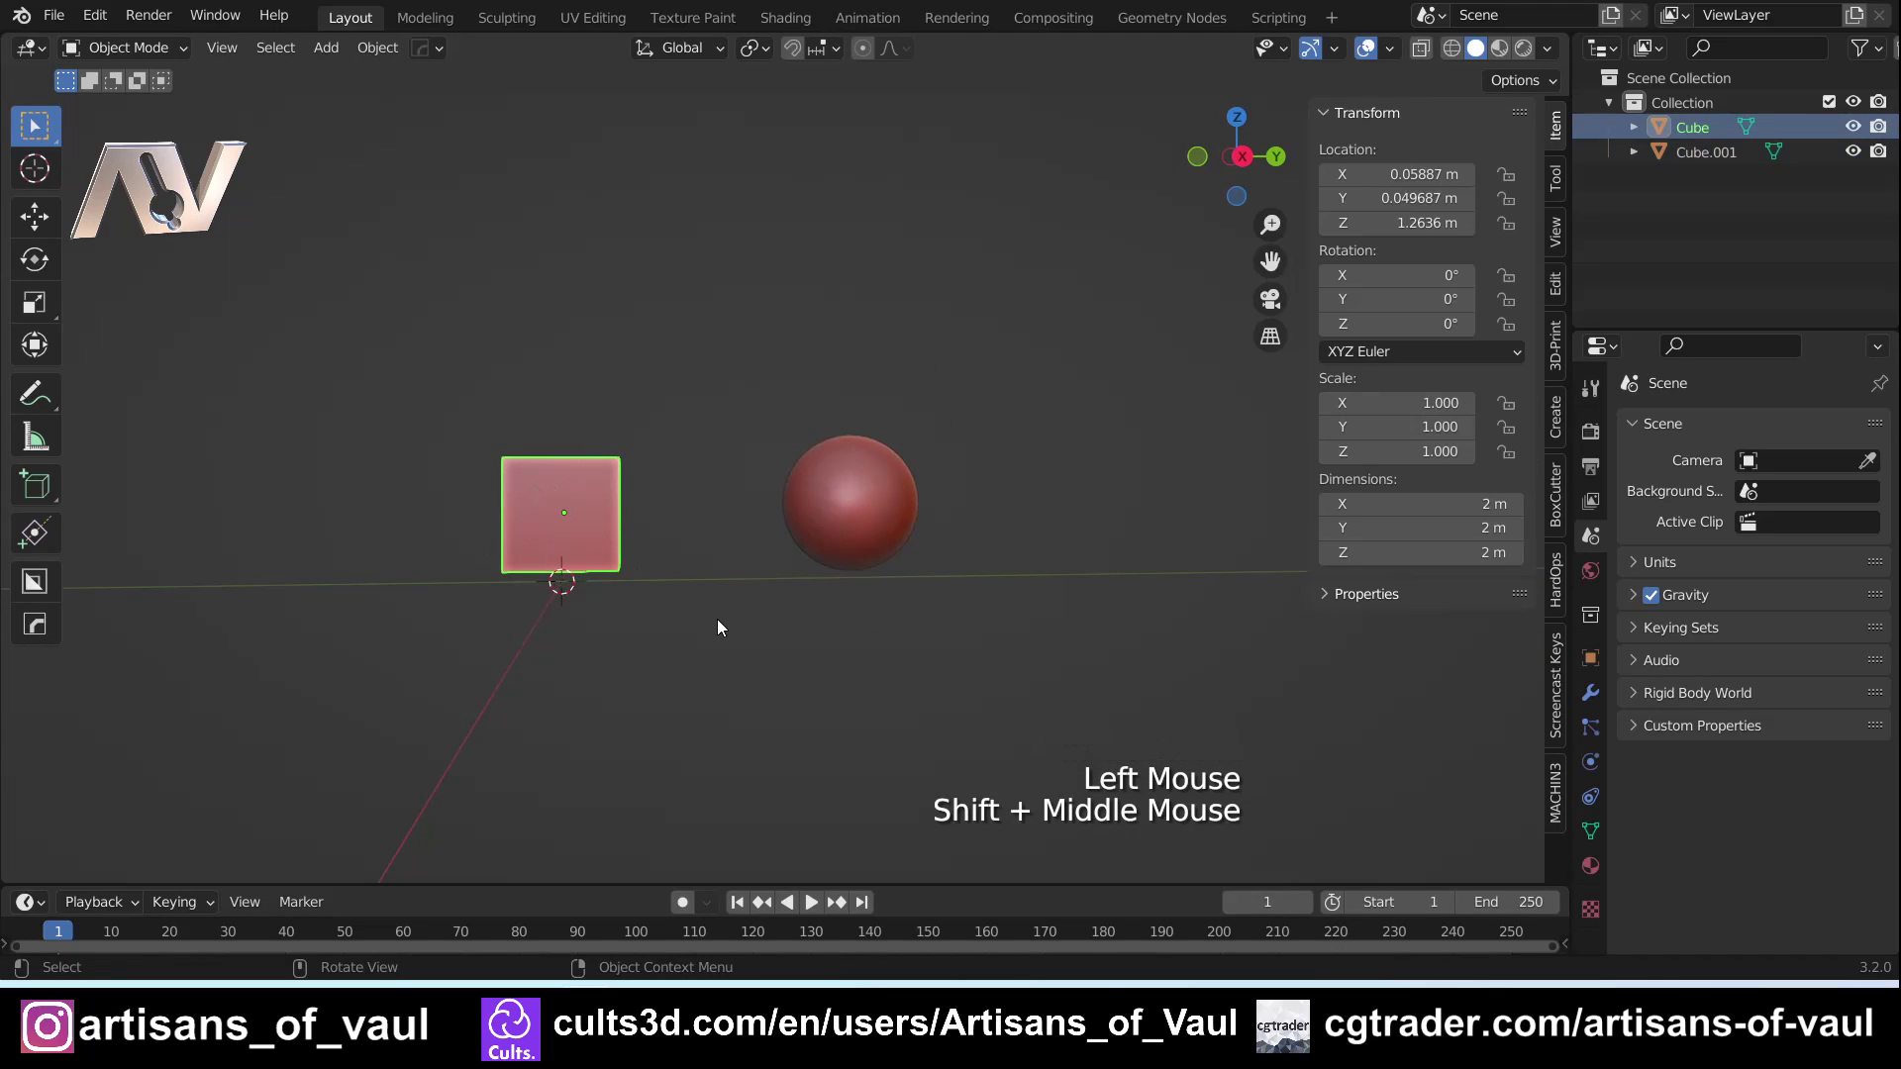
key("alt+a")
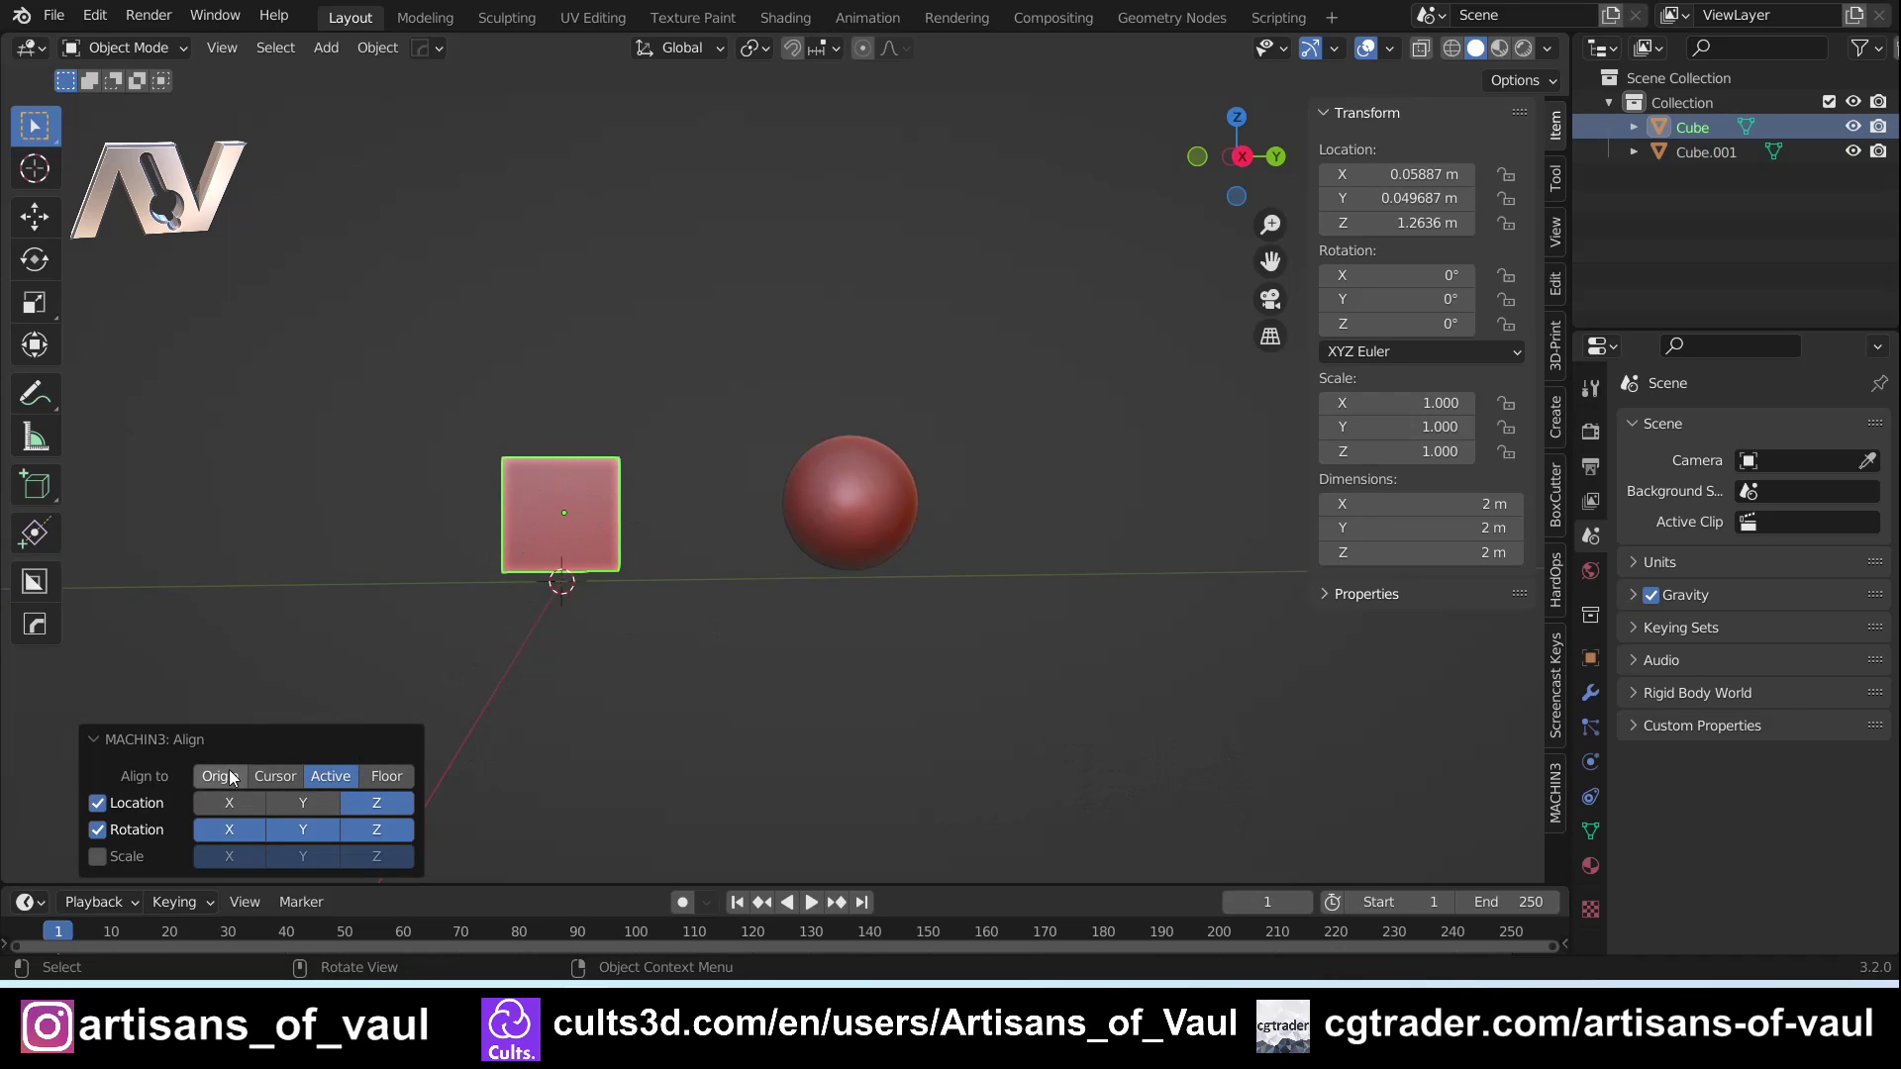
left_click(232, 774)
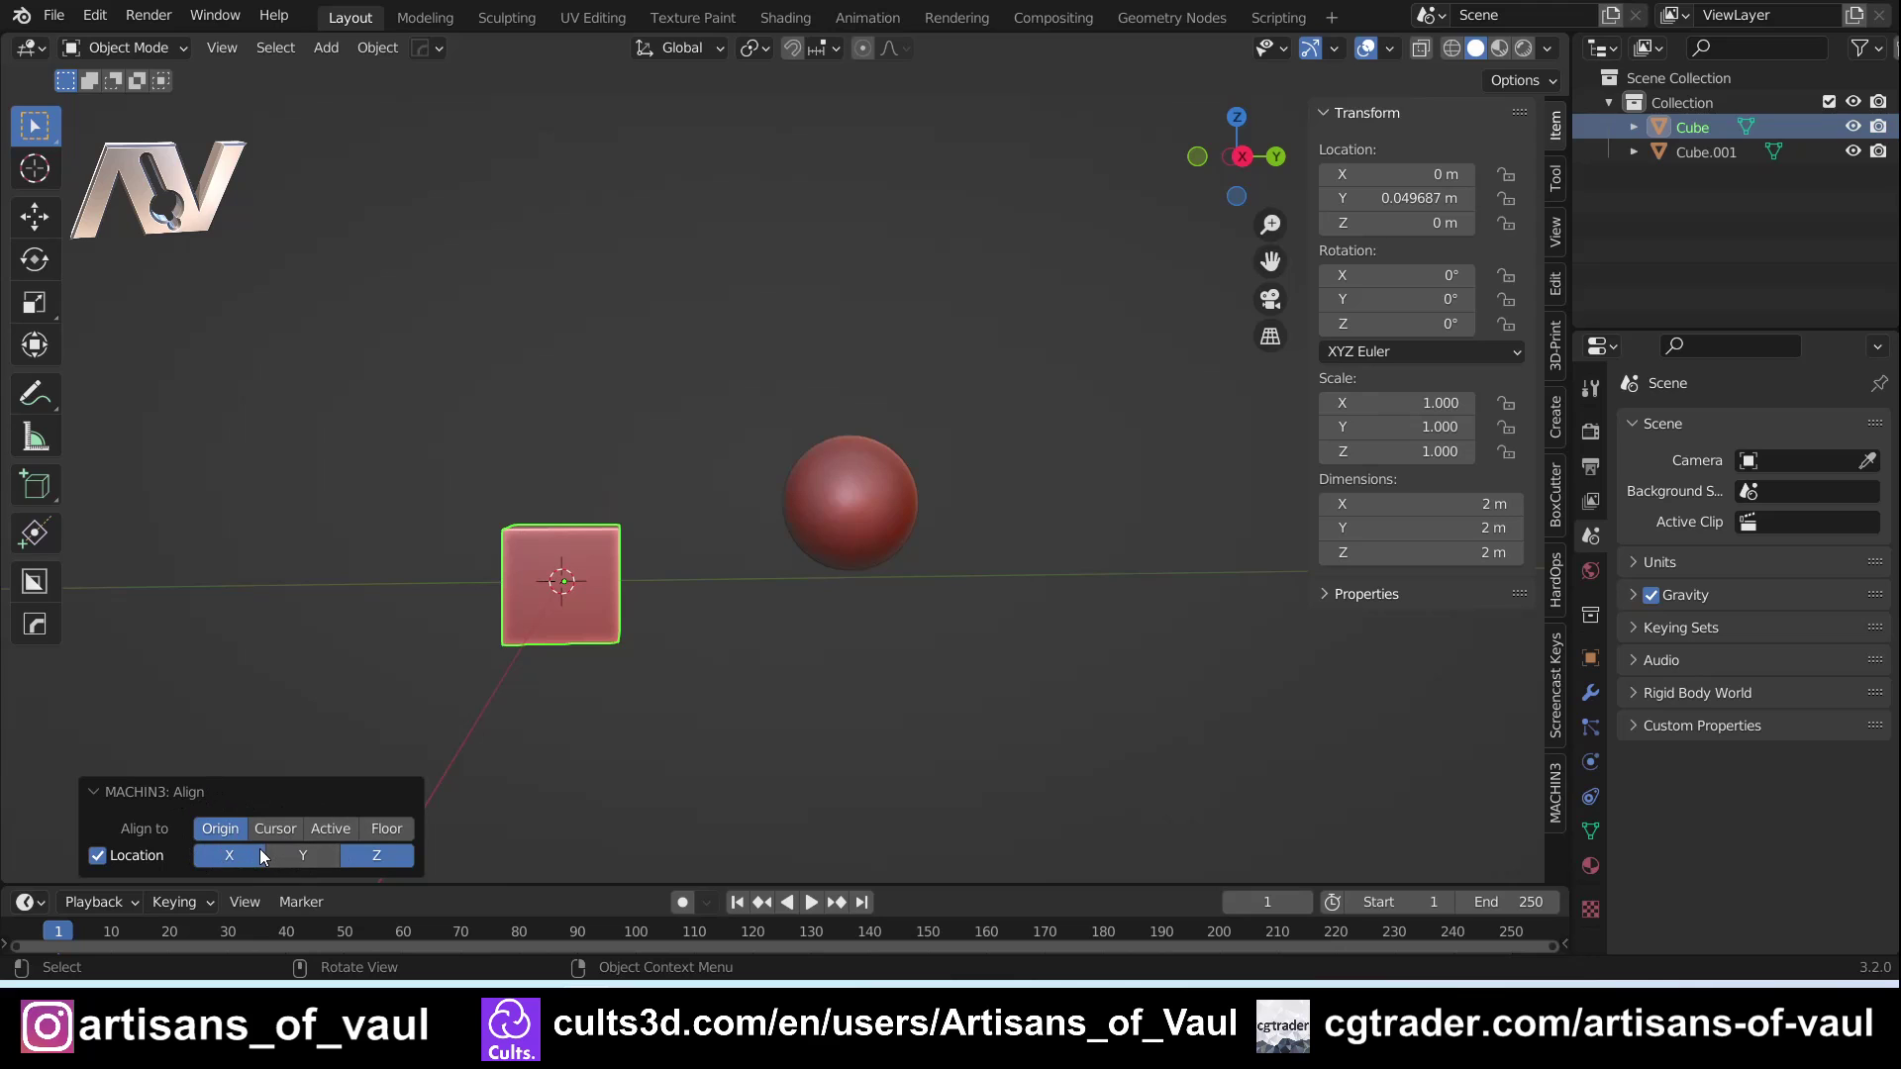
left_click(339, 833)
left_click(705, 644)
middle_click(650, 579)
middle_click(640, 548)
middle_click(558, 666)
middle_click(699, 678)
middle_click(699, 628)
scroll("up", 3)
middle_click(634, 468)
middle_click(684, 552)
left_click(340, 505)
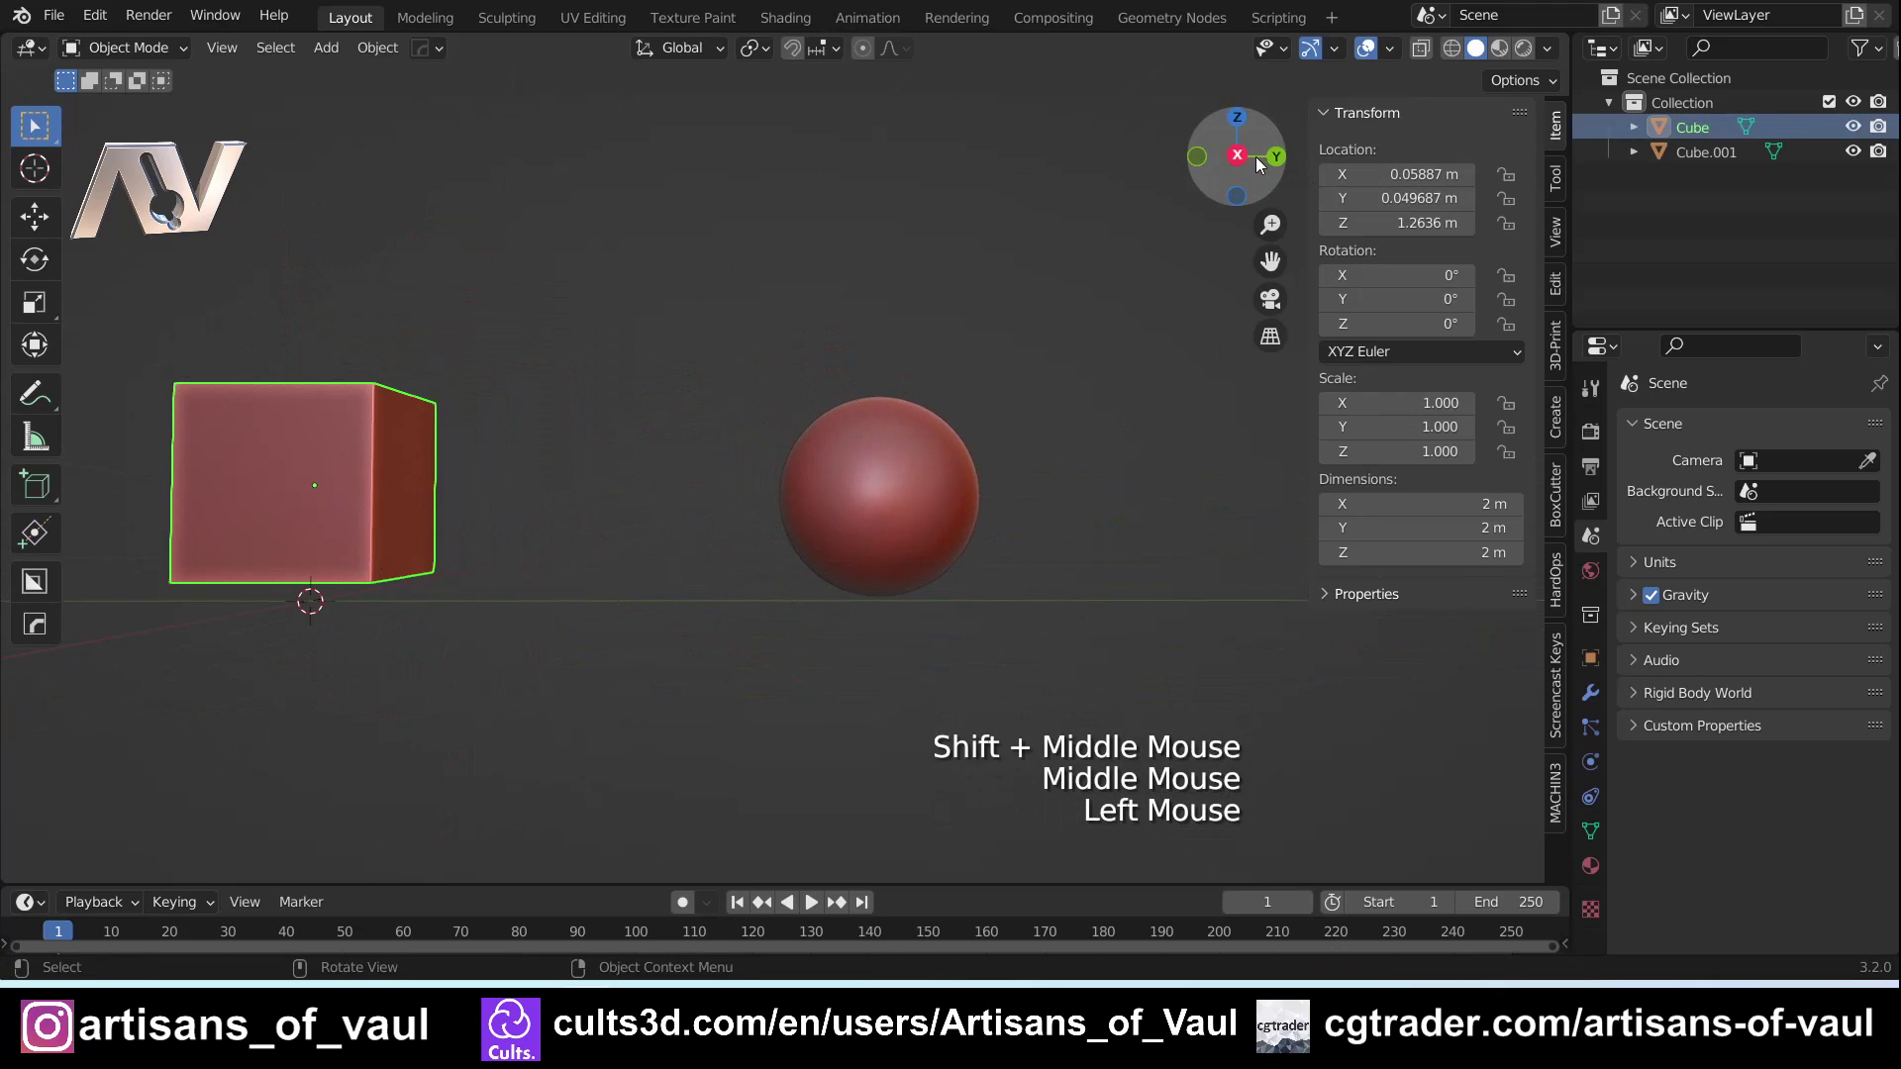
left_click(1248, 165)
left_click(885, 502)
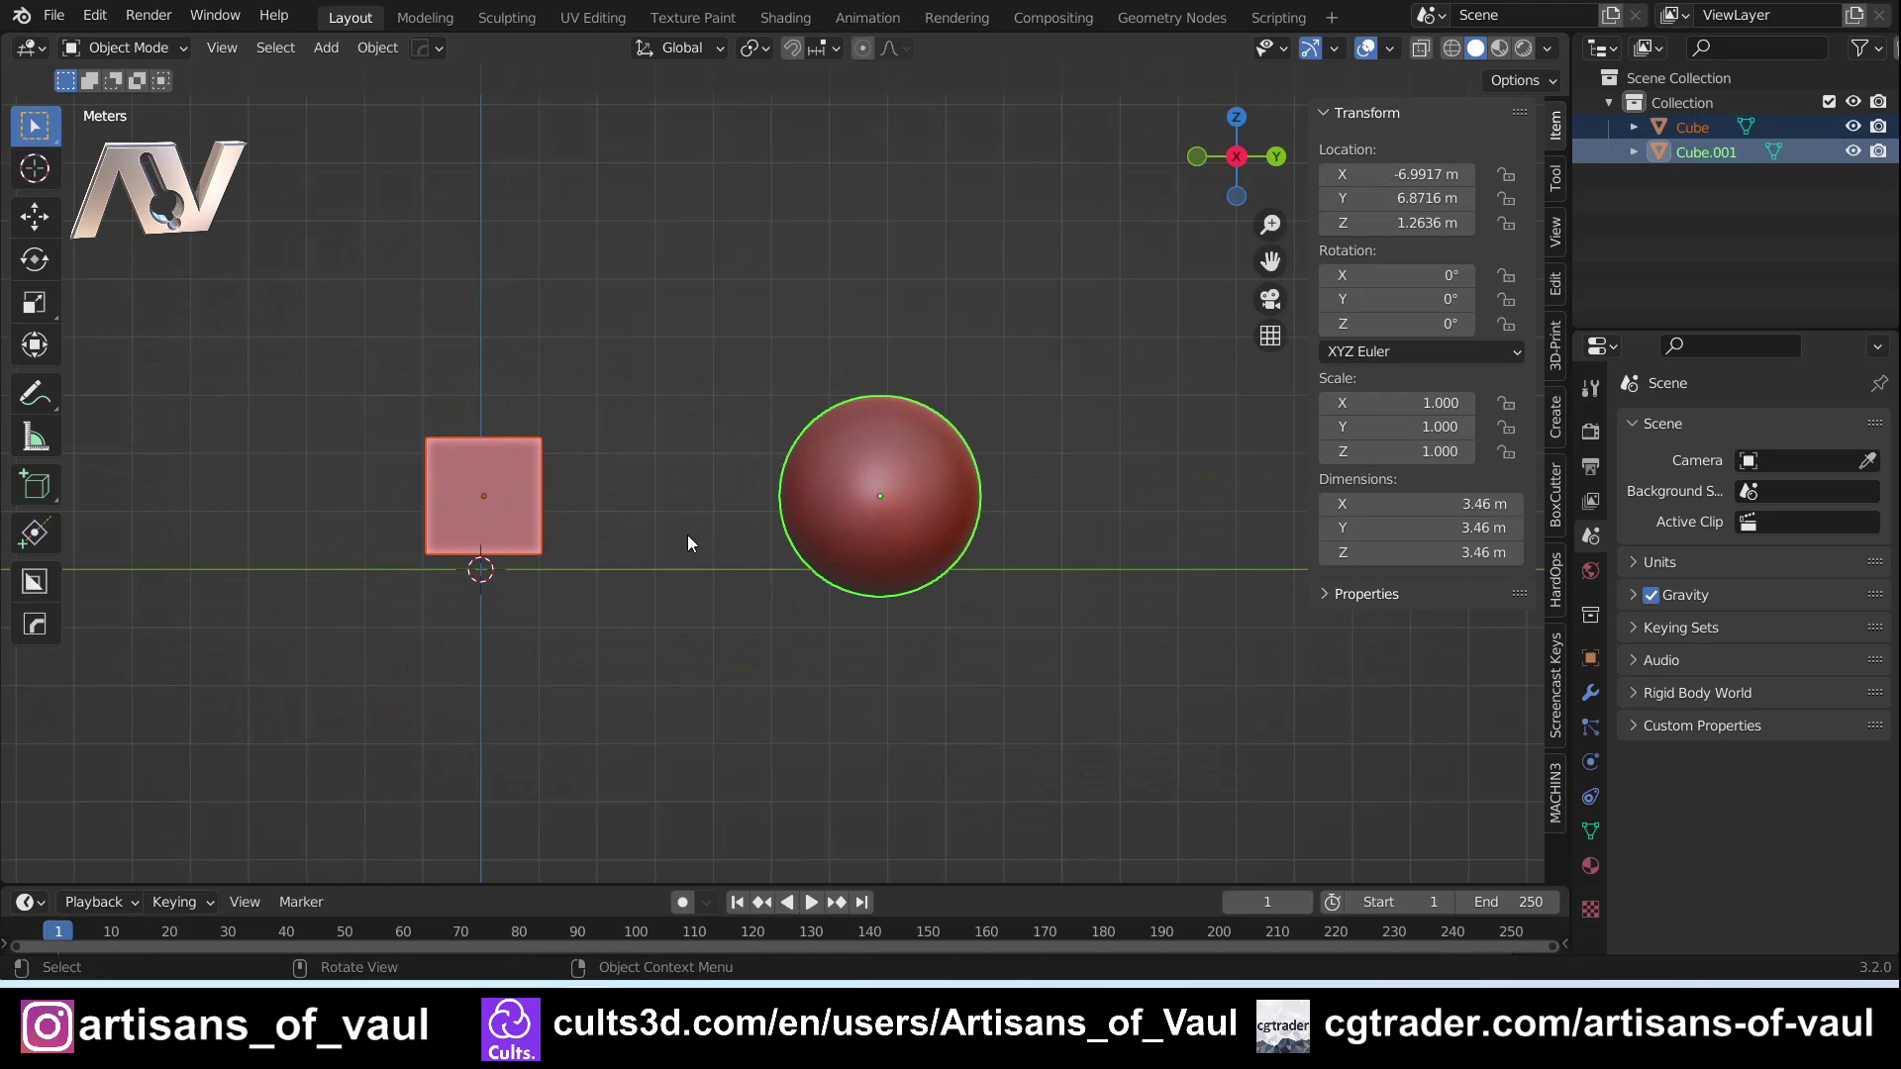
middle_click(520, 688)
middle_click(597, 666)
middle_click(659, 556)
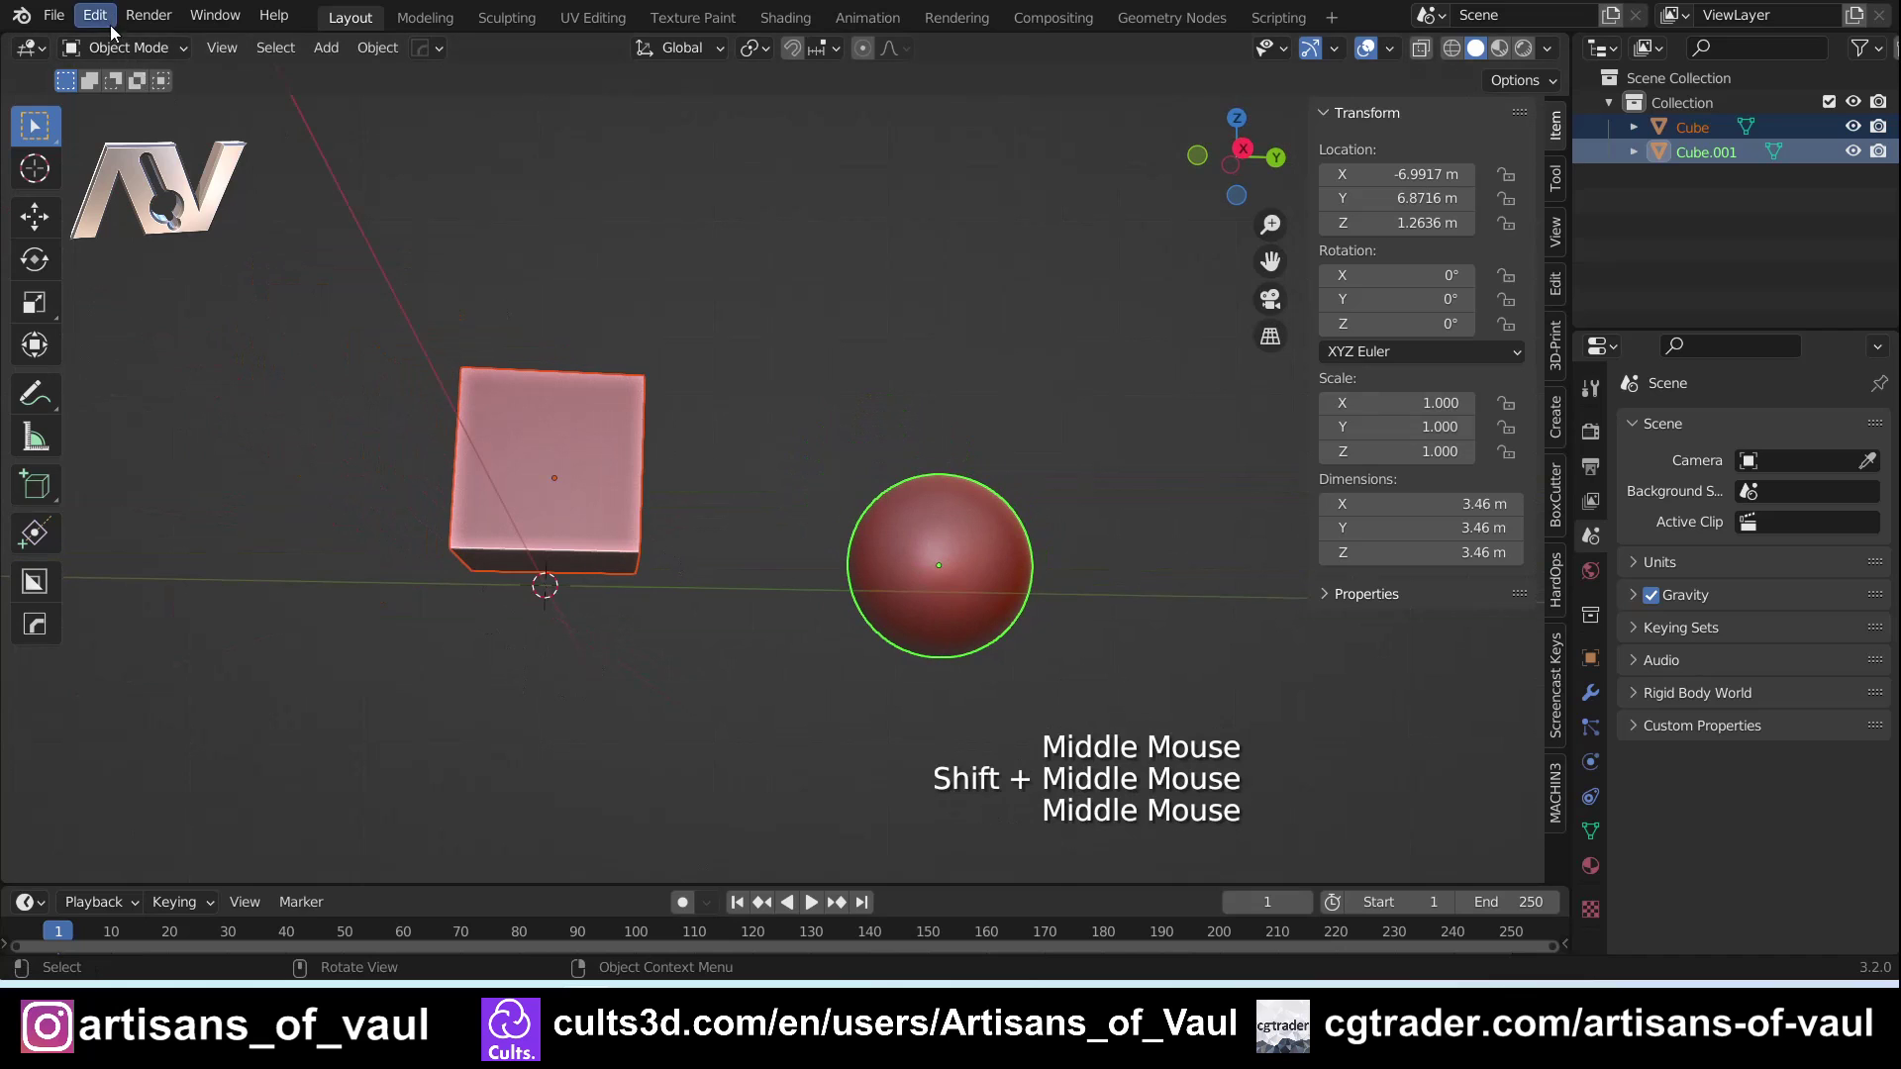
Open Edit > Preferences to reach the MACHIN3tools add-on settings
left_click(109, 20)
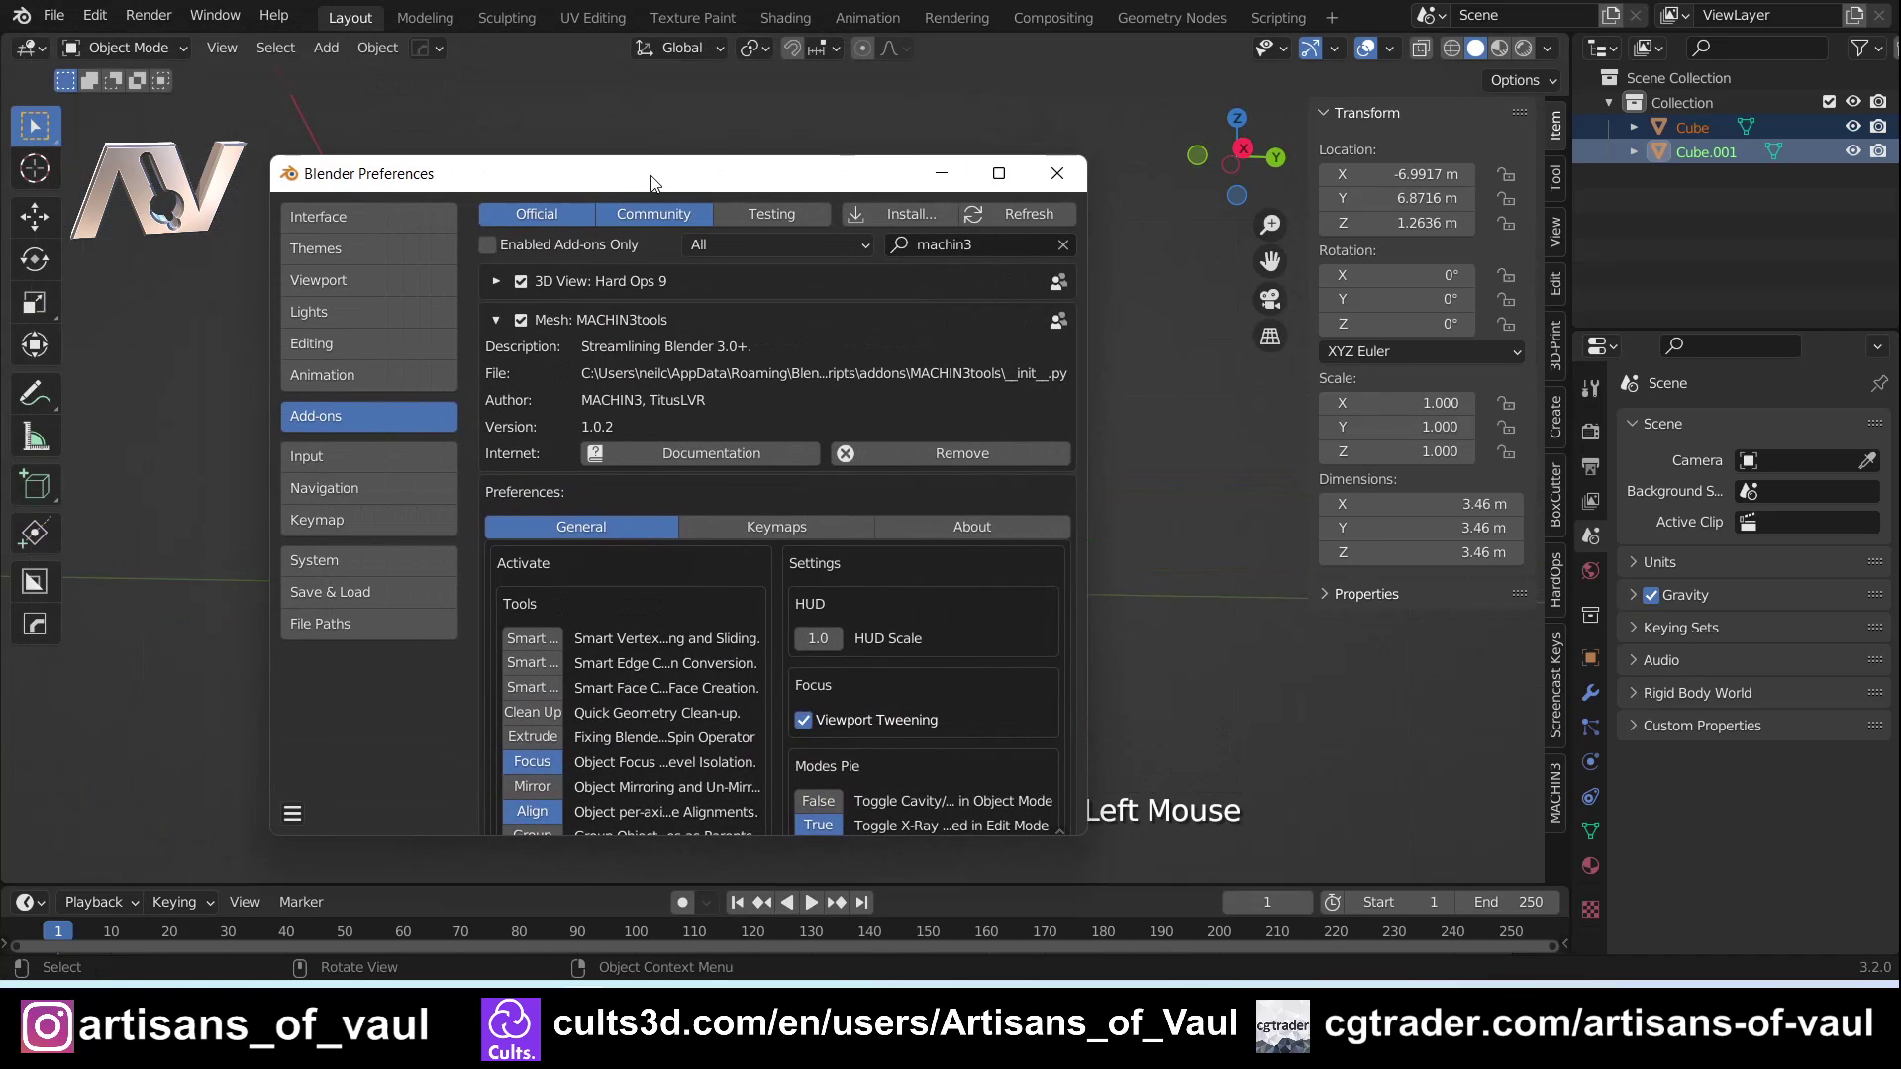
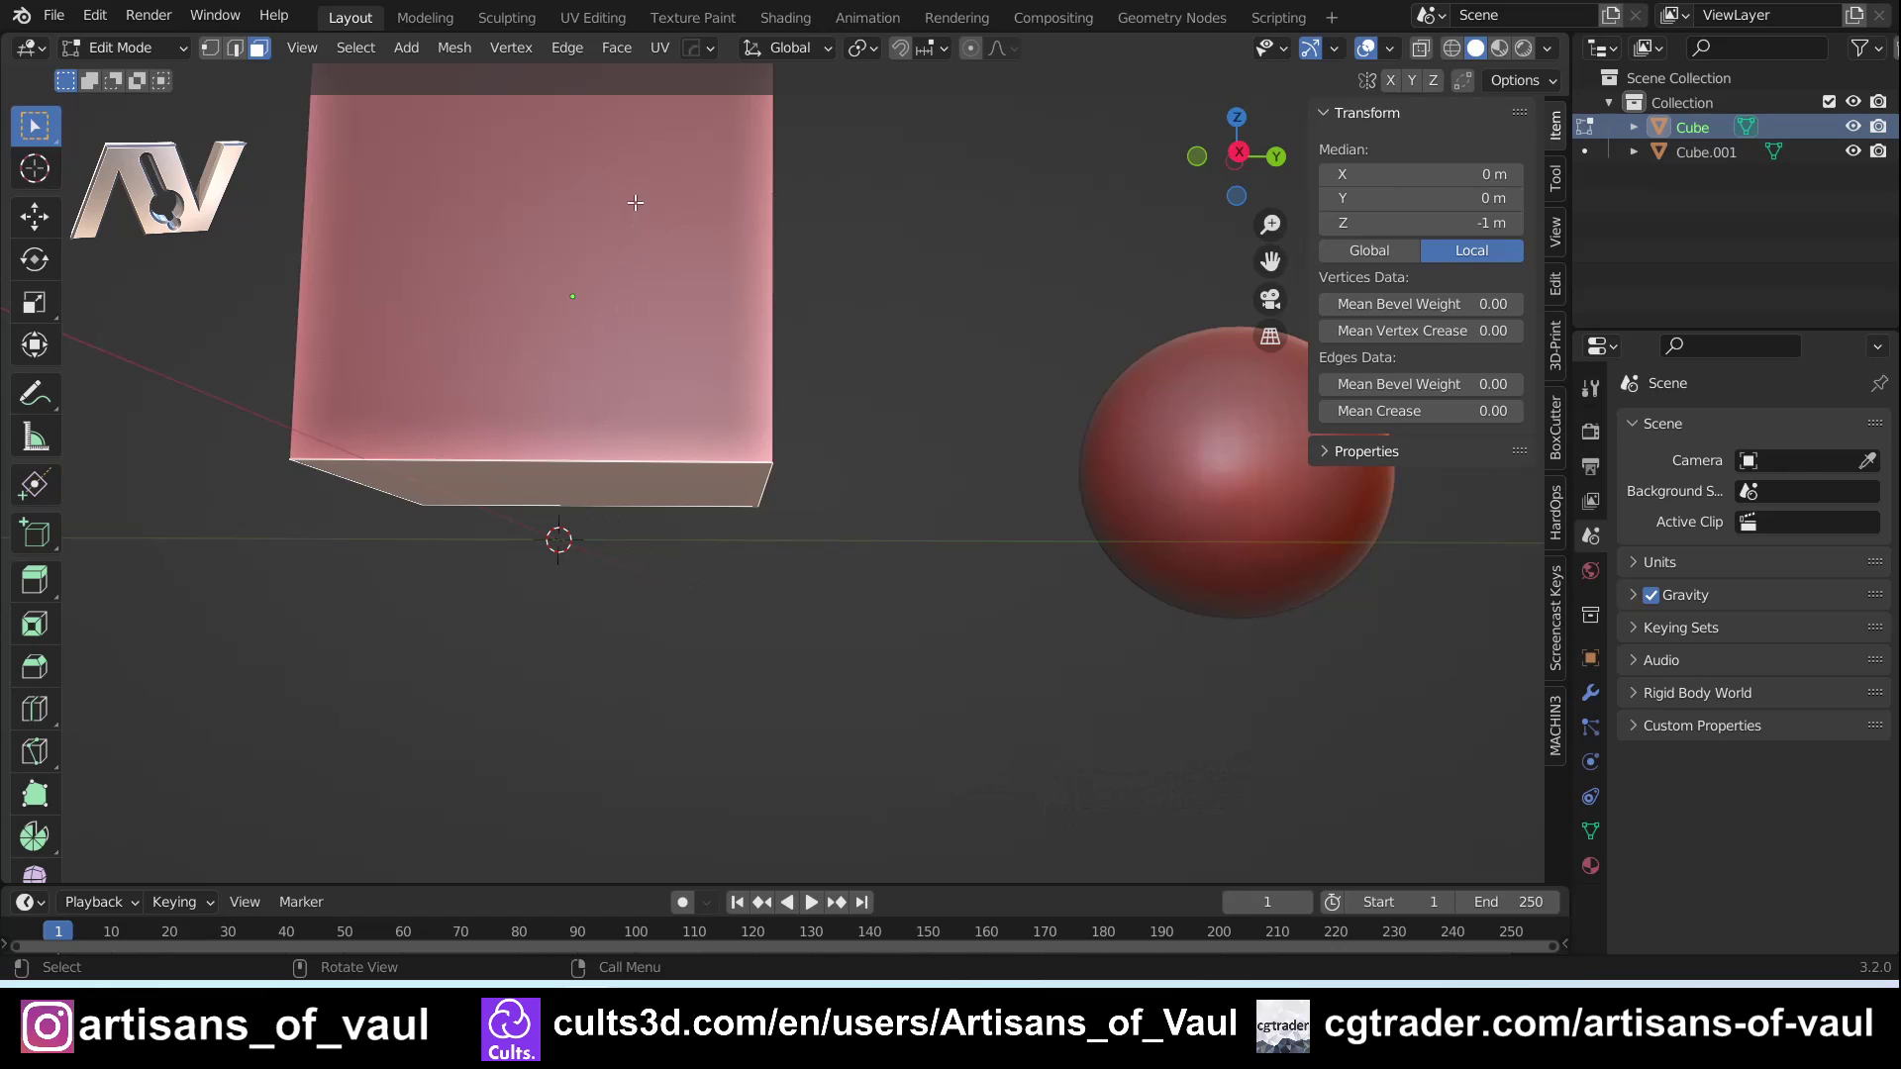
Return to Object Mode, set the cube's origin to the 3D cursor at its base, and bring up the Cursor/Origin pie
left_click(455, 51)
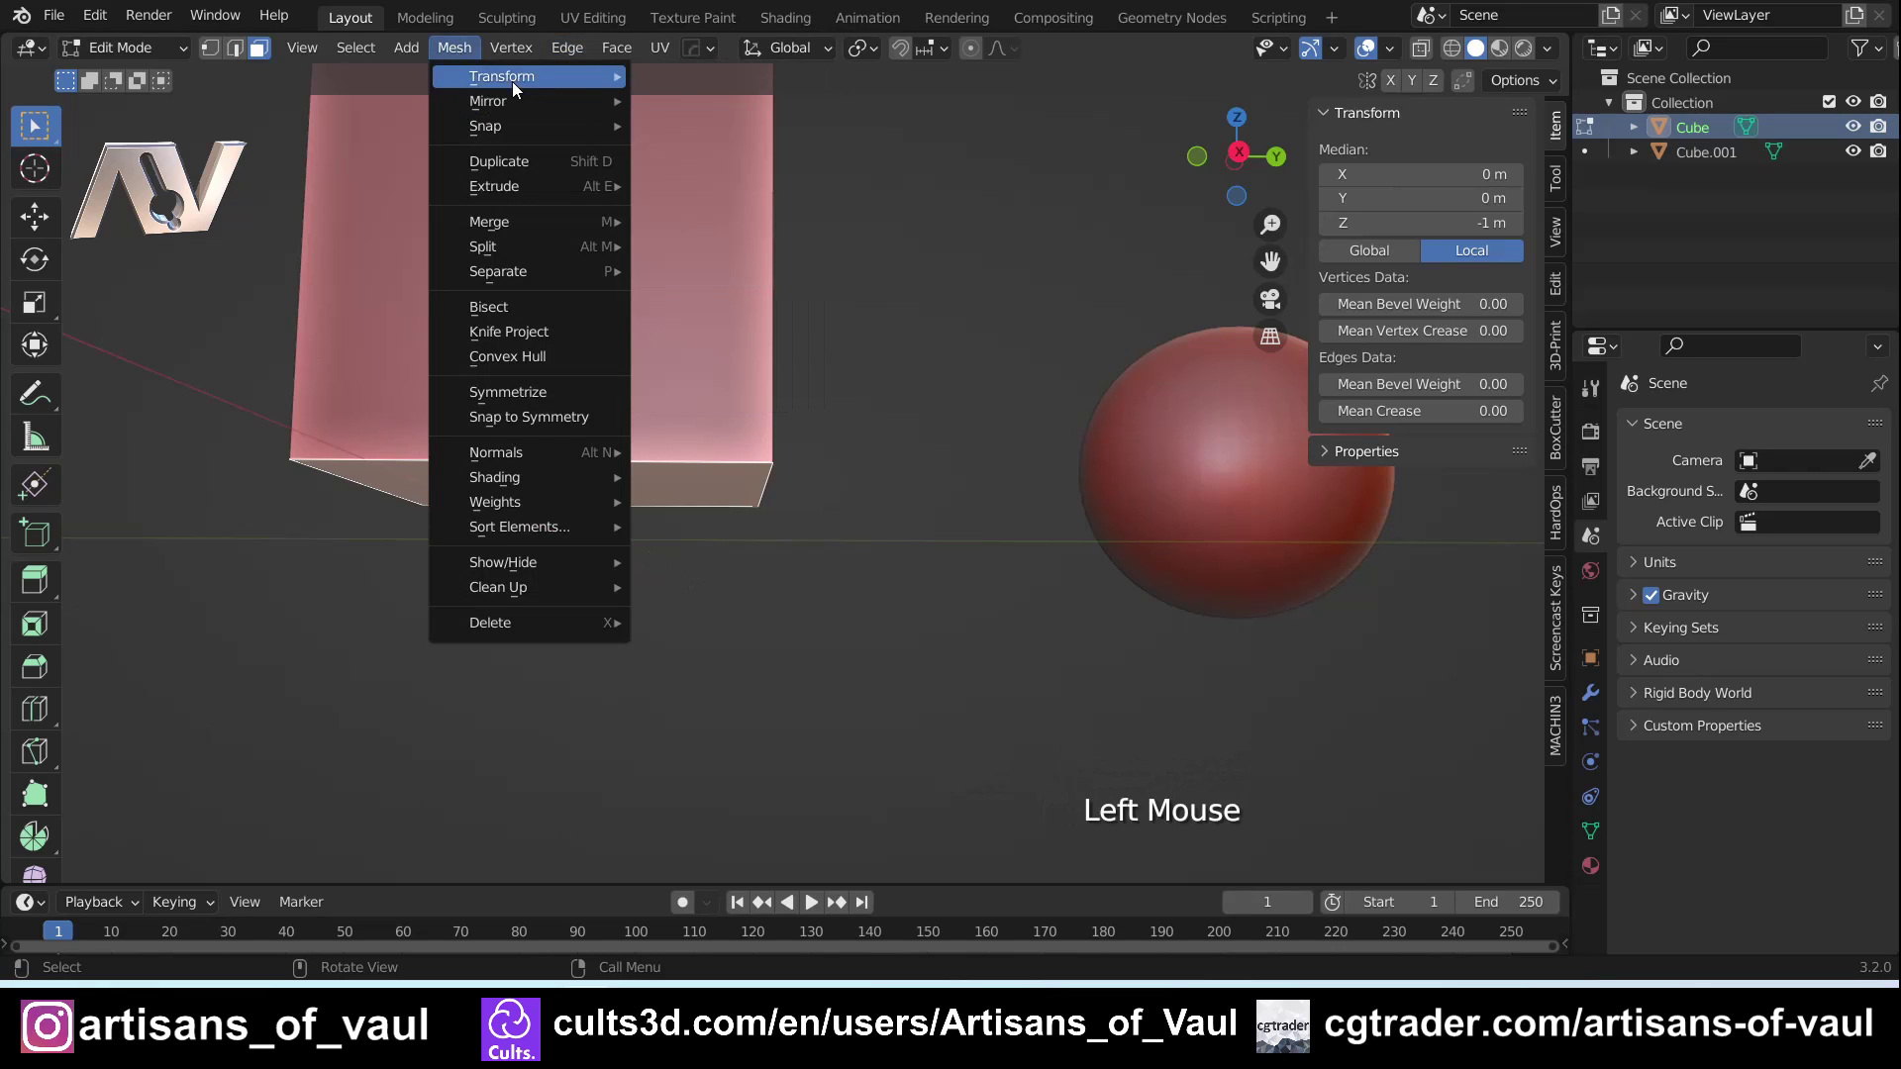
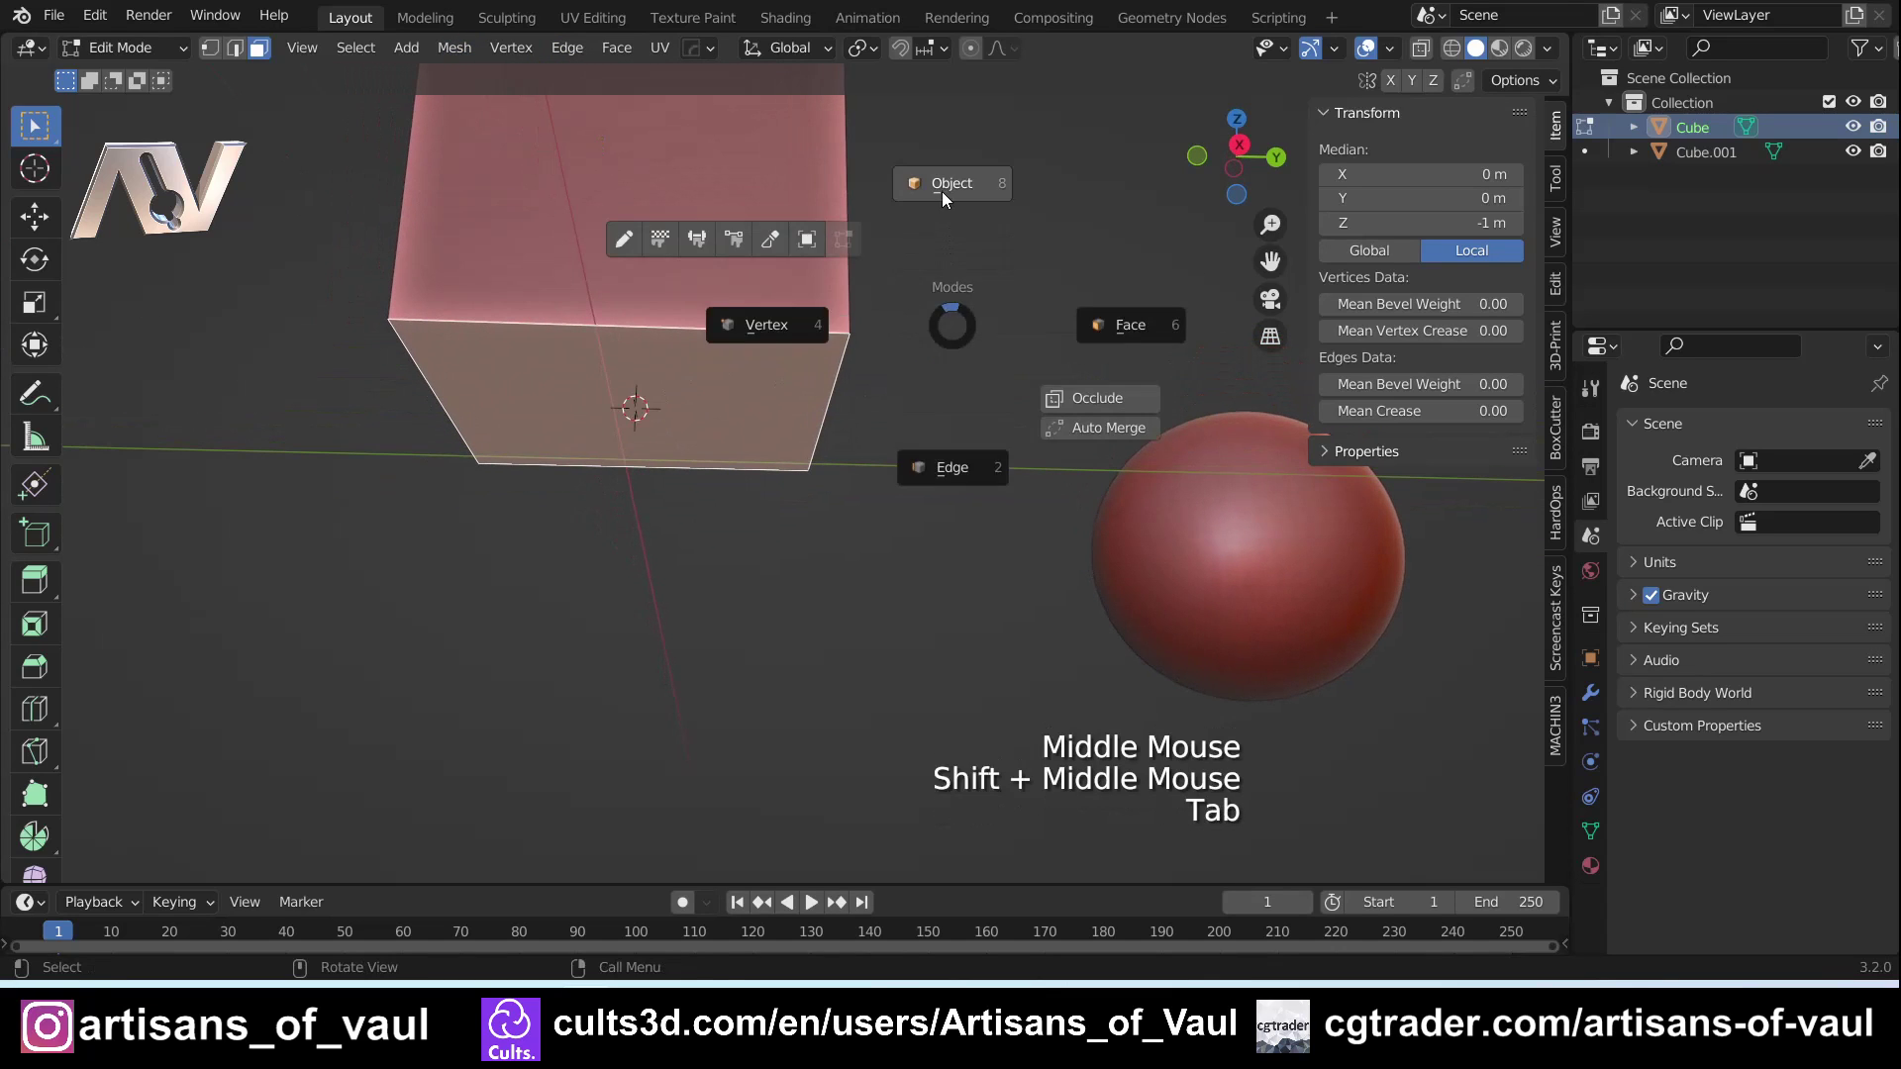
left_click(736, 281)
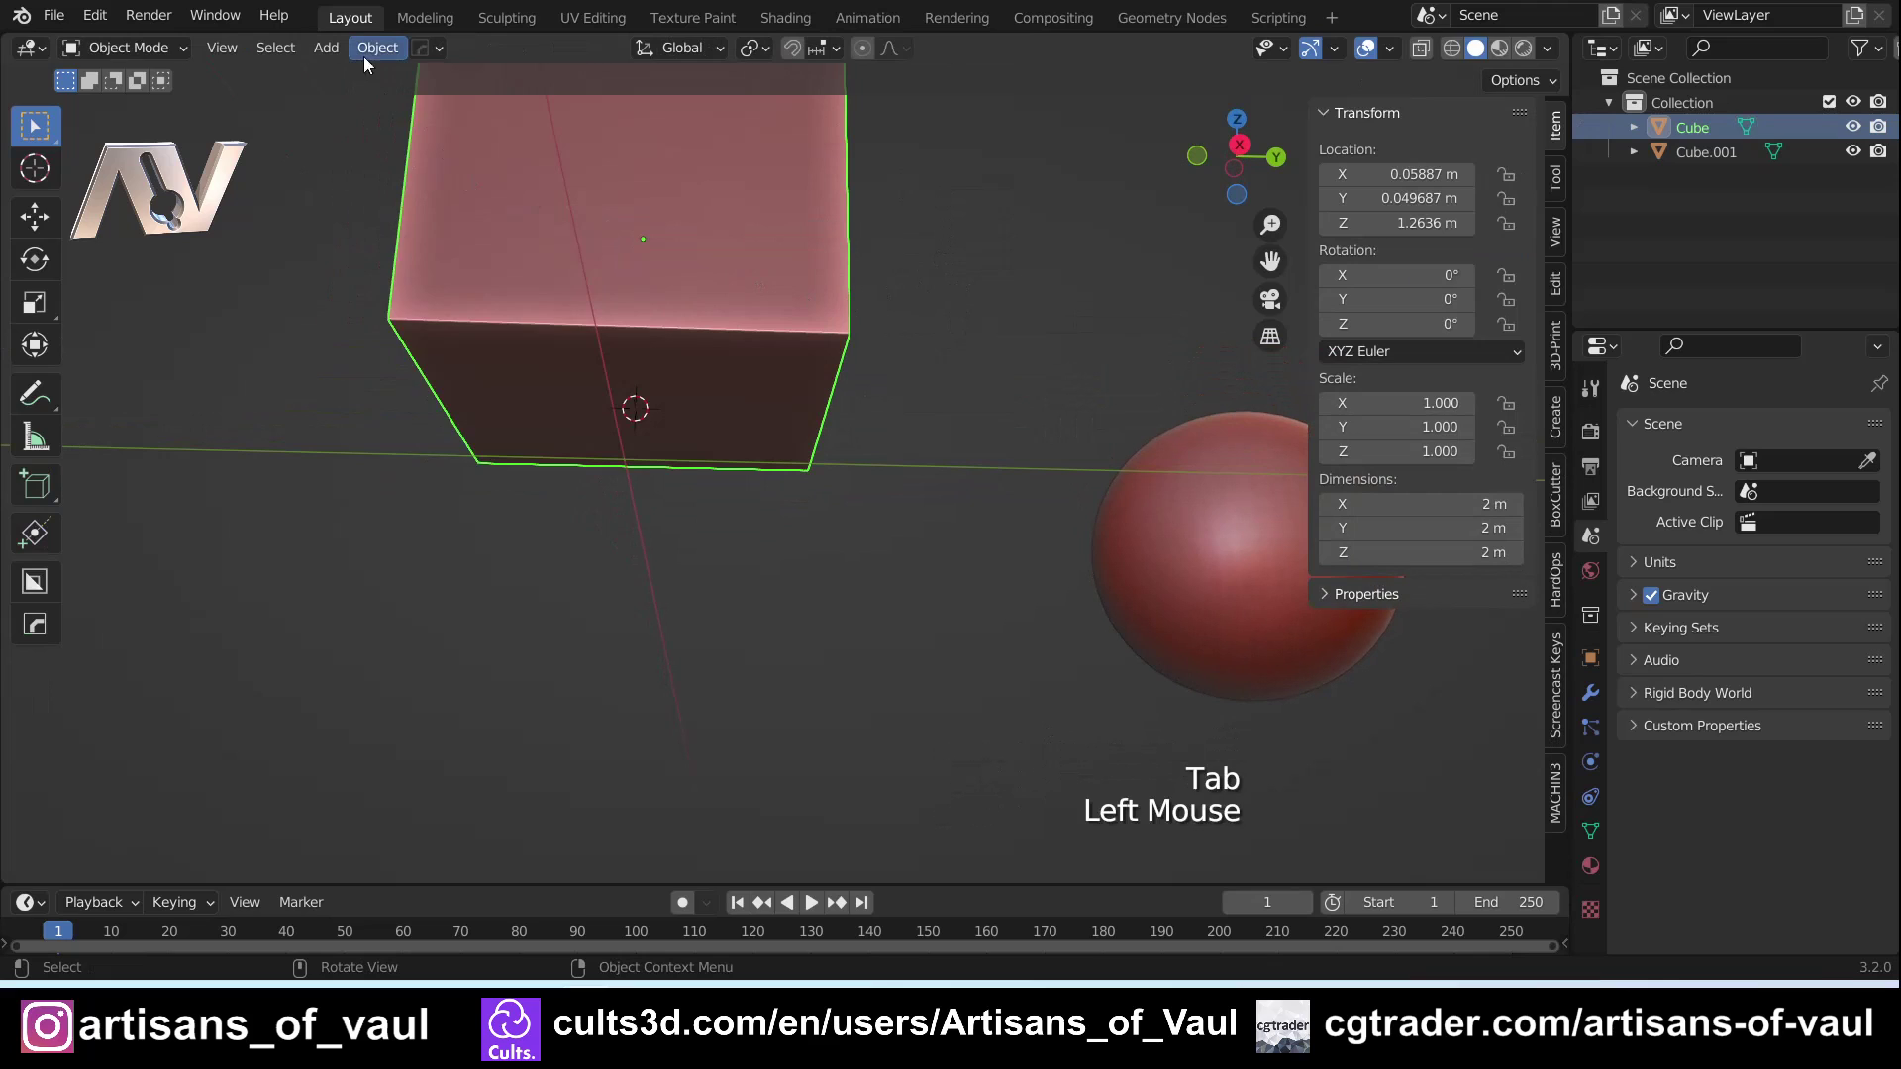
left_click(382, 51)
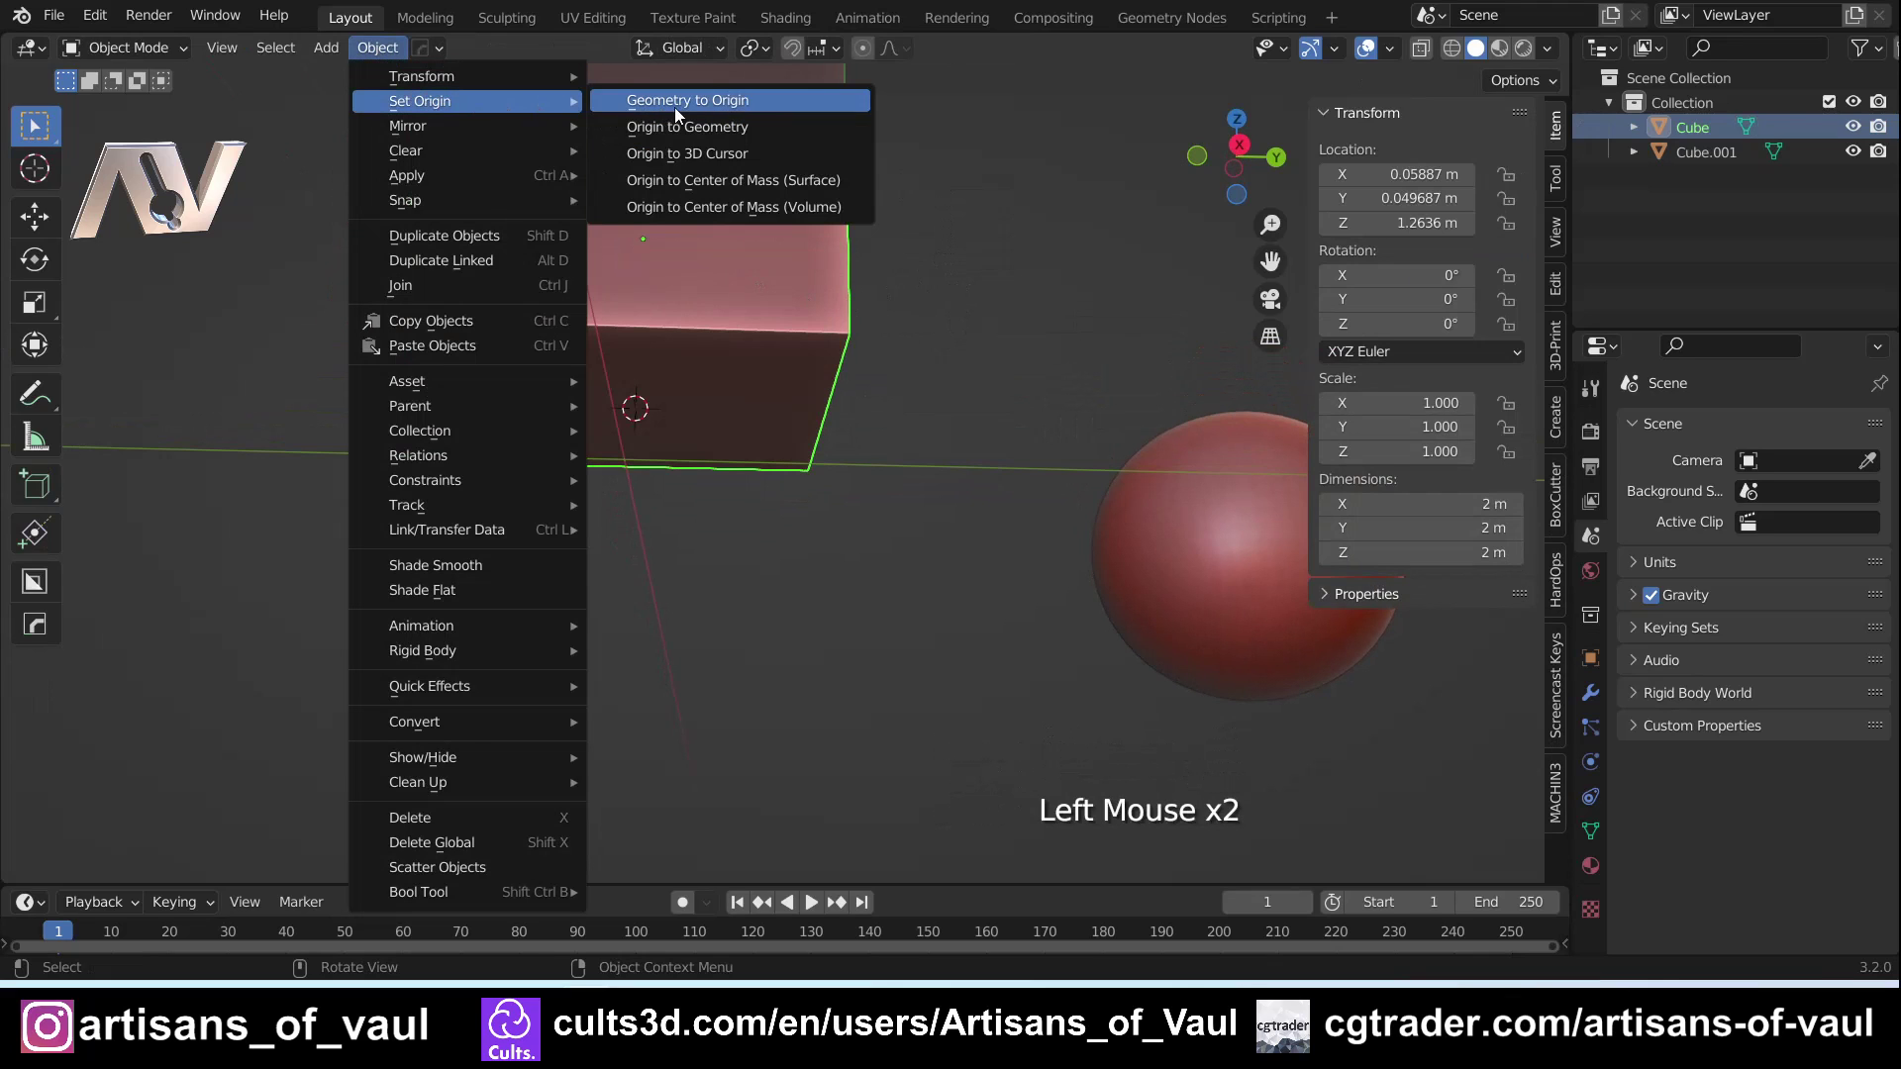
middle_click(947, 414)
middle_click(860, 492)
key("shift+s")
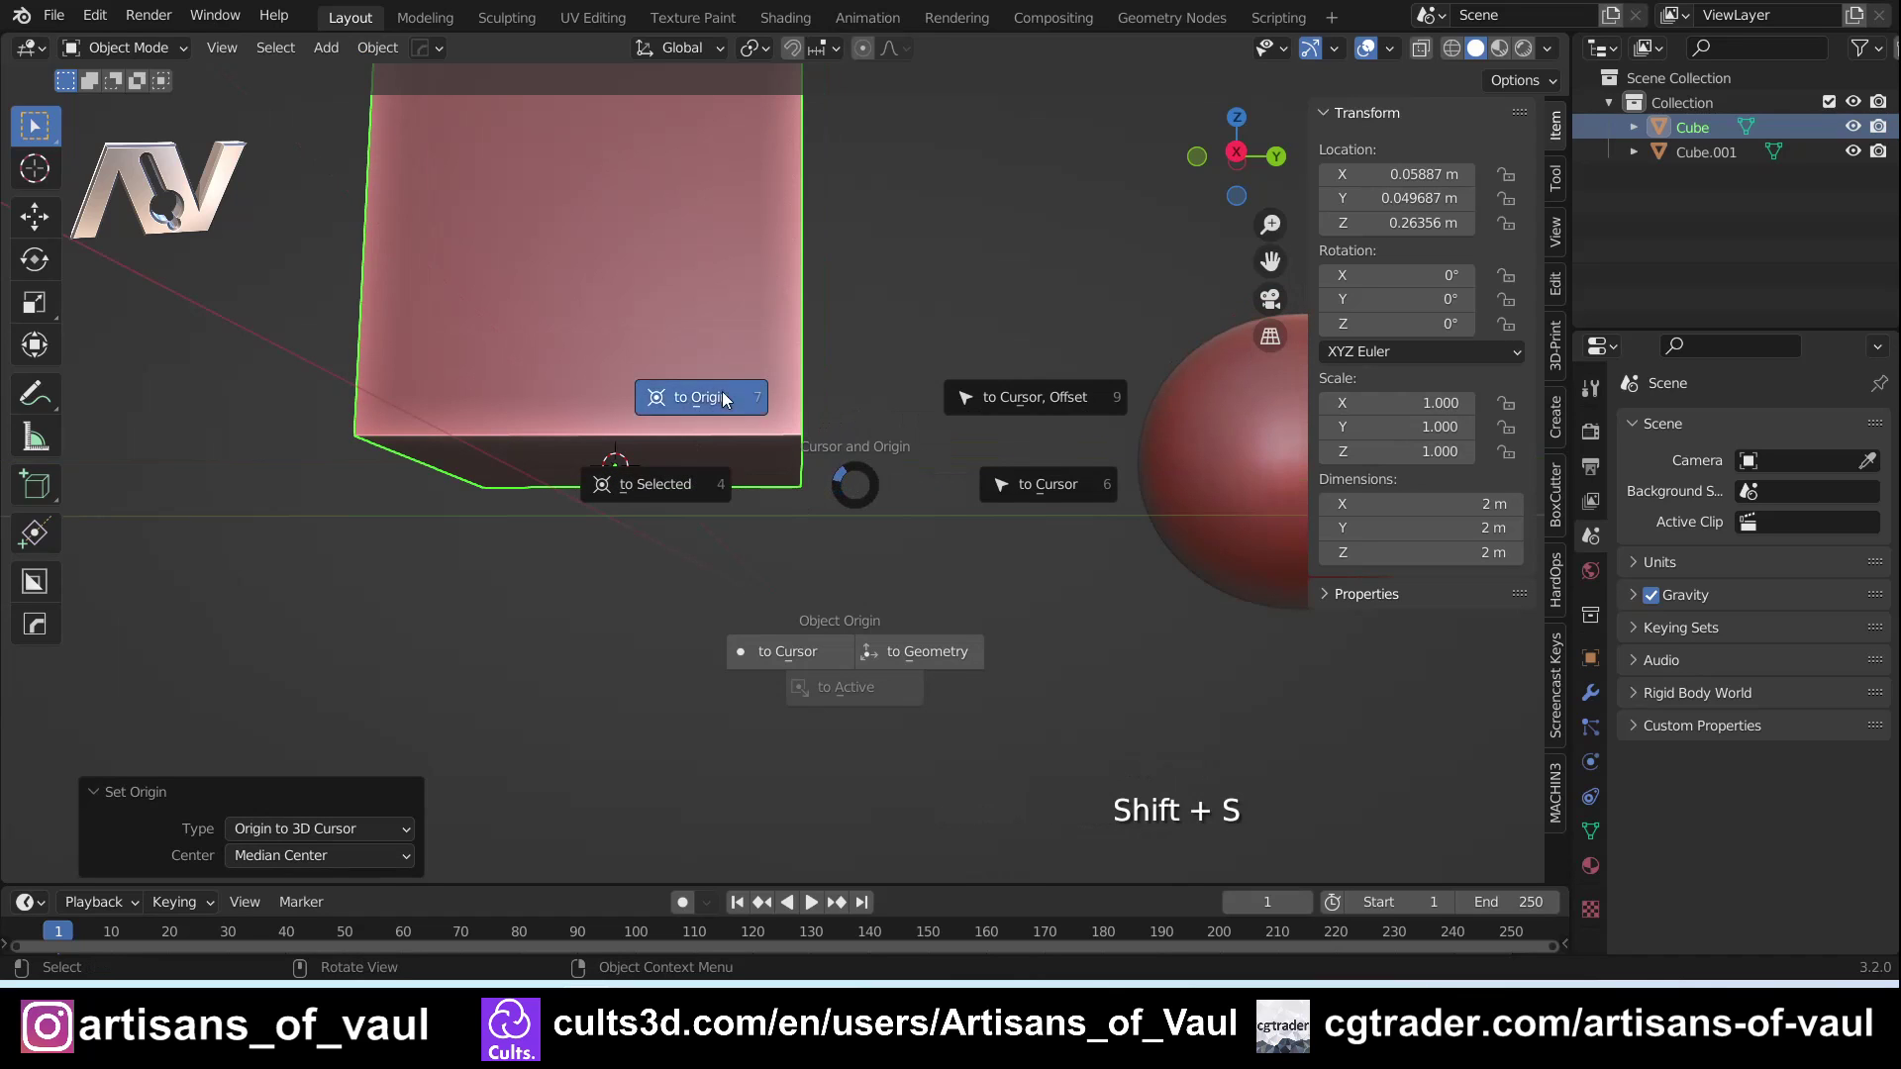
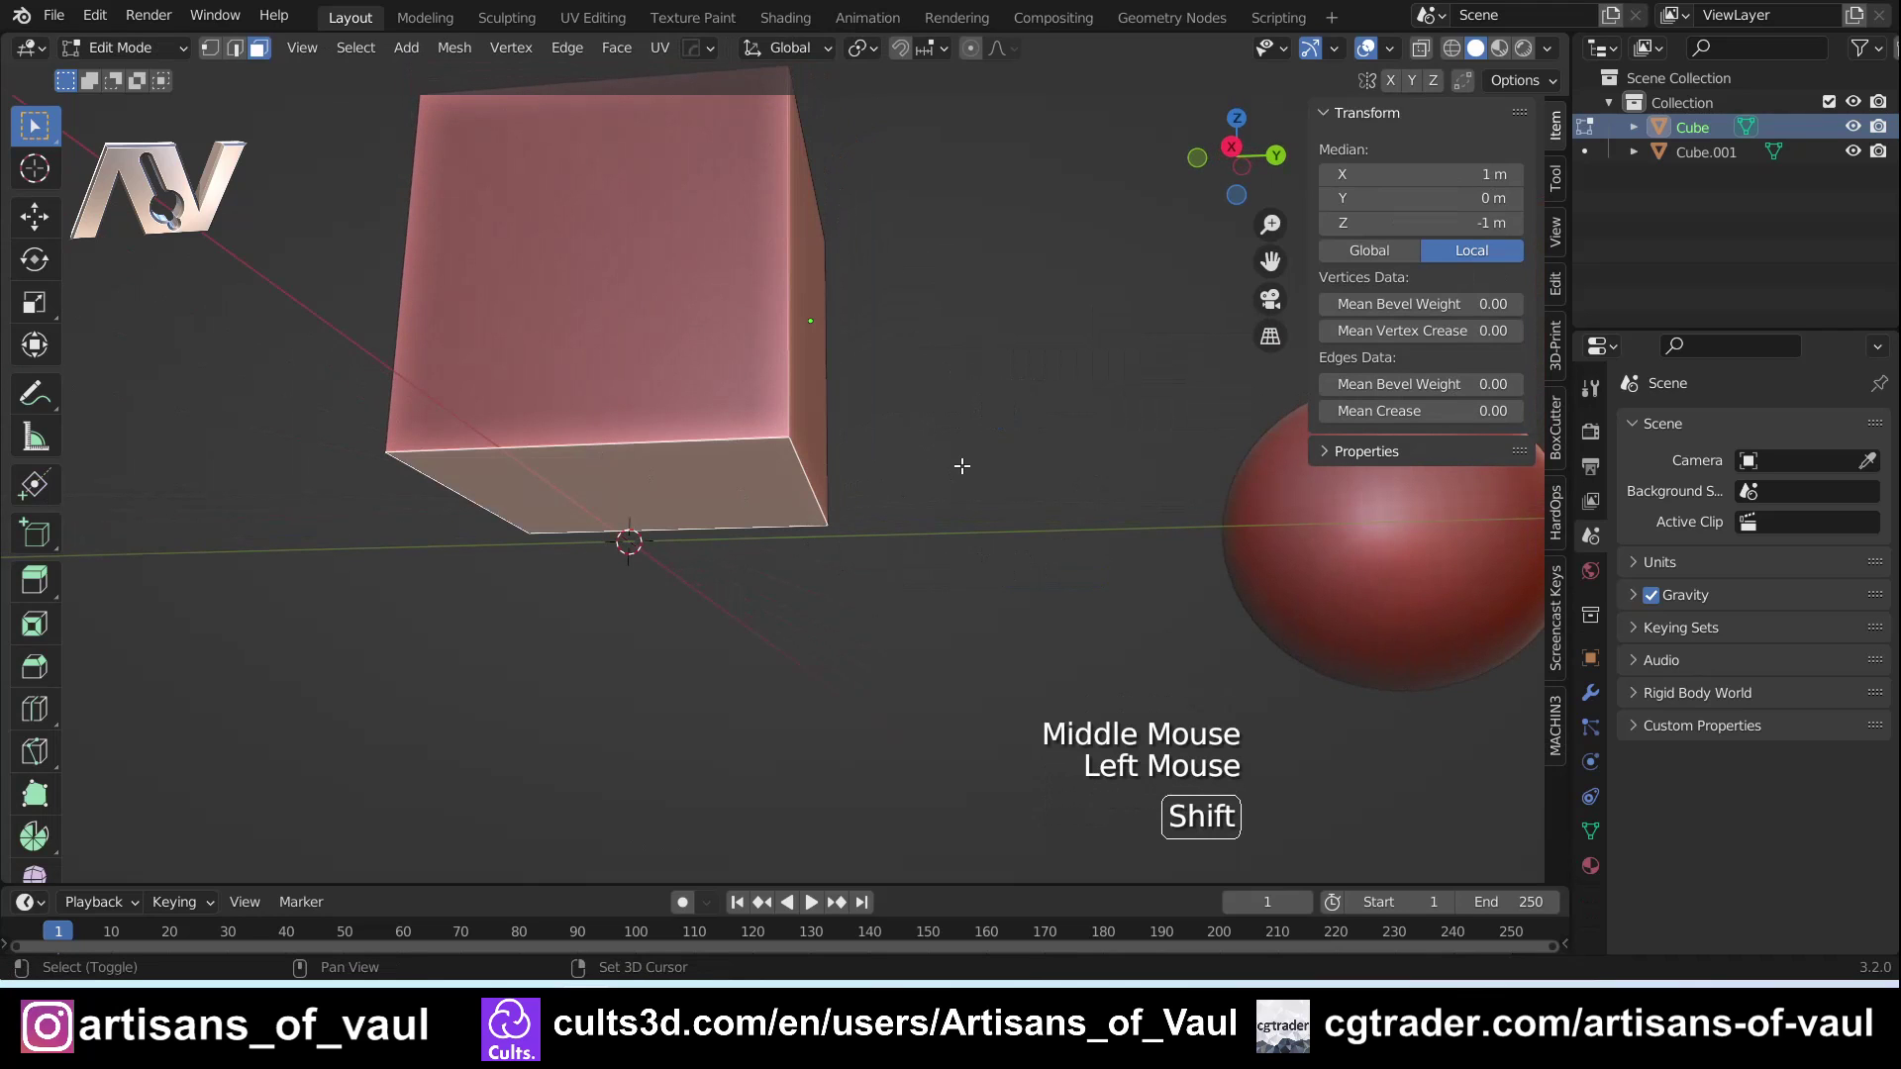
Leave the cube's mesh editing and navigate the view toward the sphere
key("shift+s")
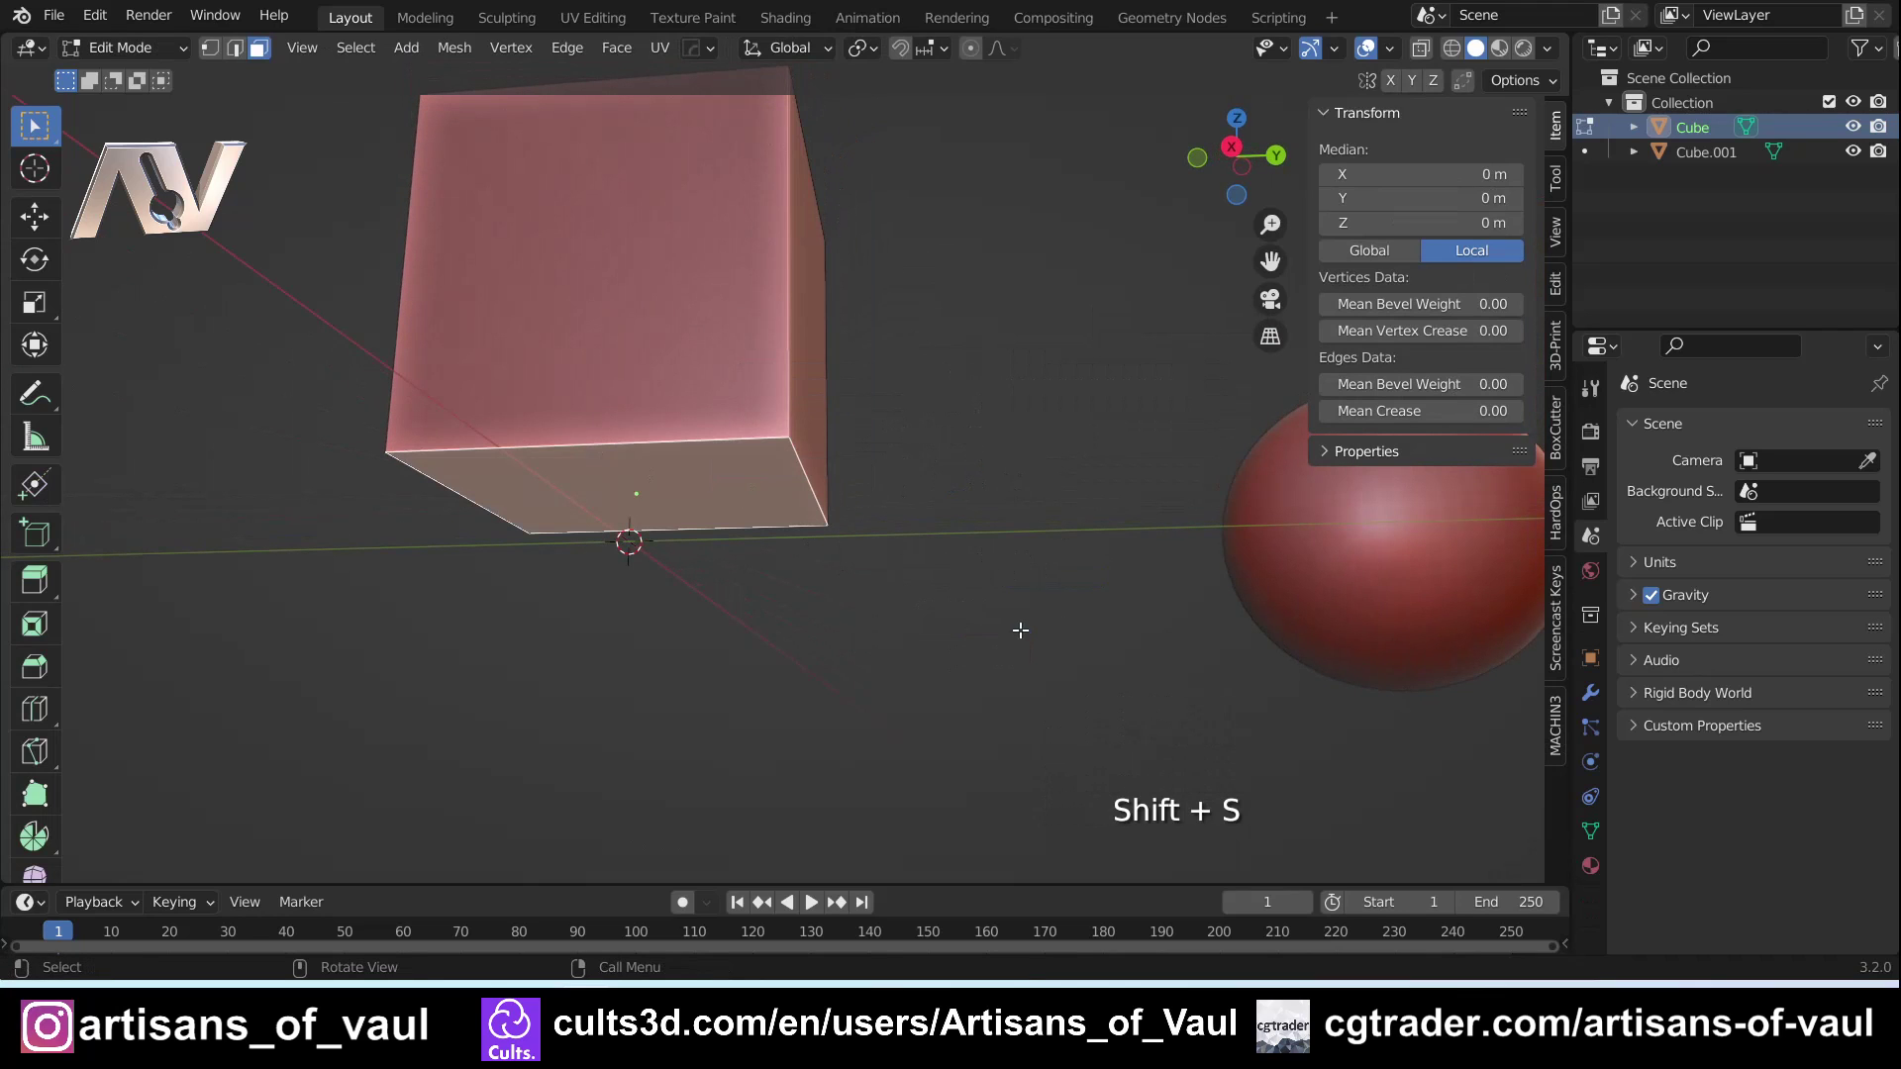
scroll("down", 3)
middle_click(1232, 816)
key("Tab")
left_click(1171, 510)
middle_click(1051, 527)
scroll("up", 3)
Edit the sphere's mesh with its lowest vertex picked and bring up the Cursor/Origin pie for Origin to Vert
left_click(1233, 156)
middle_click(967, 540)
key("Tab")
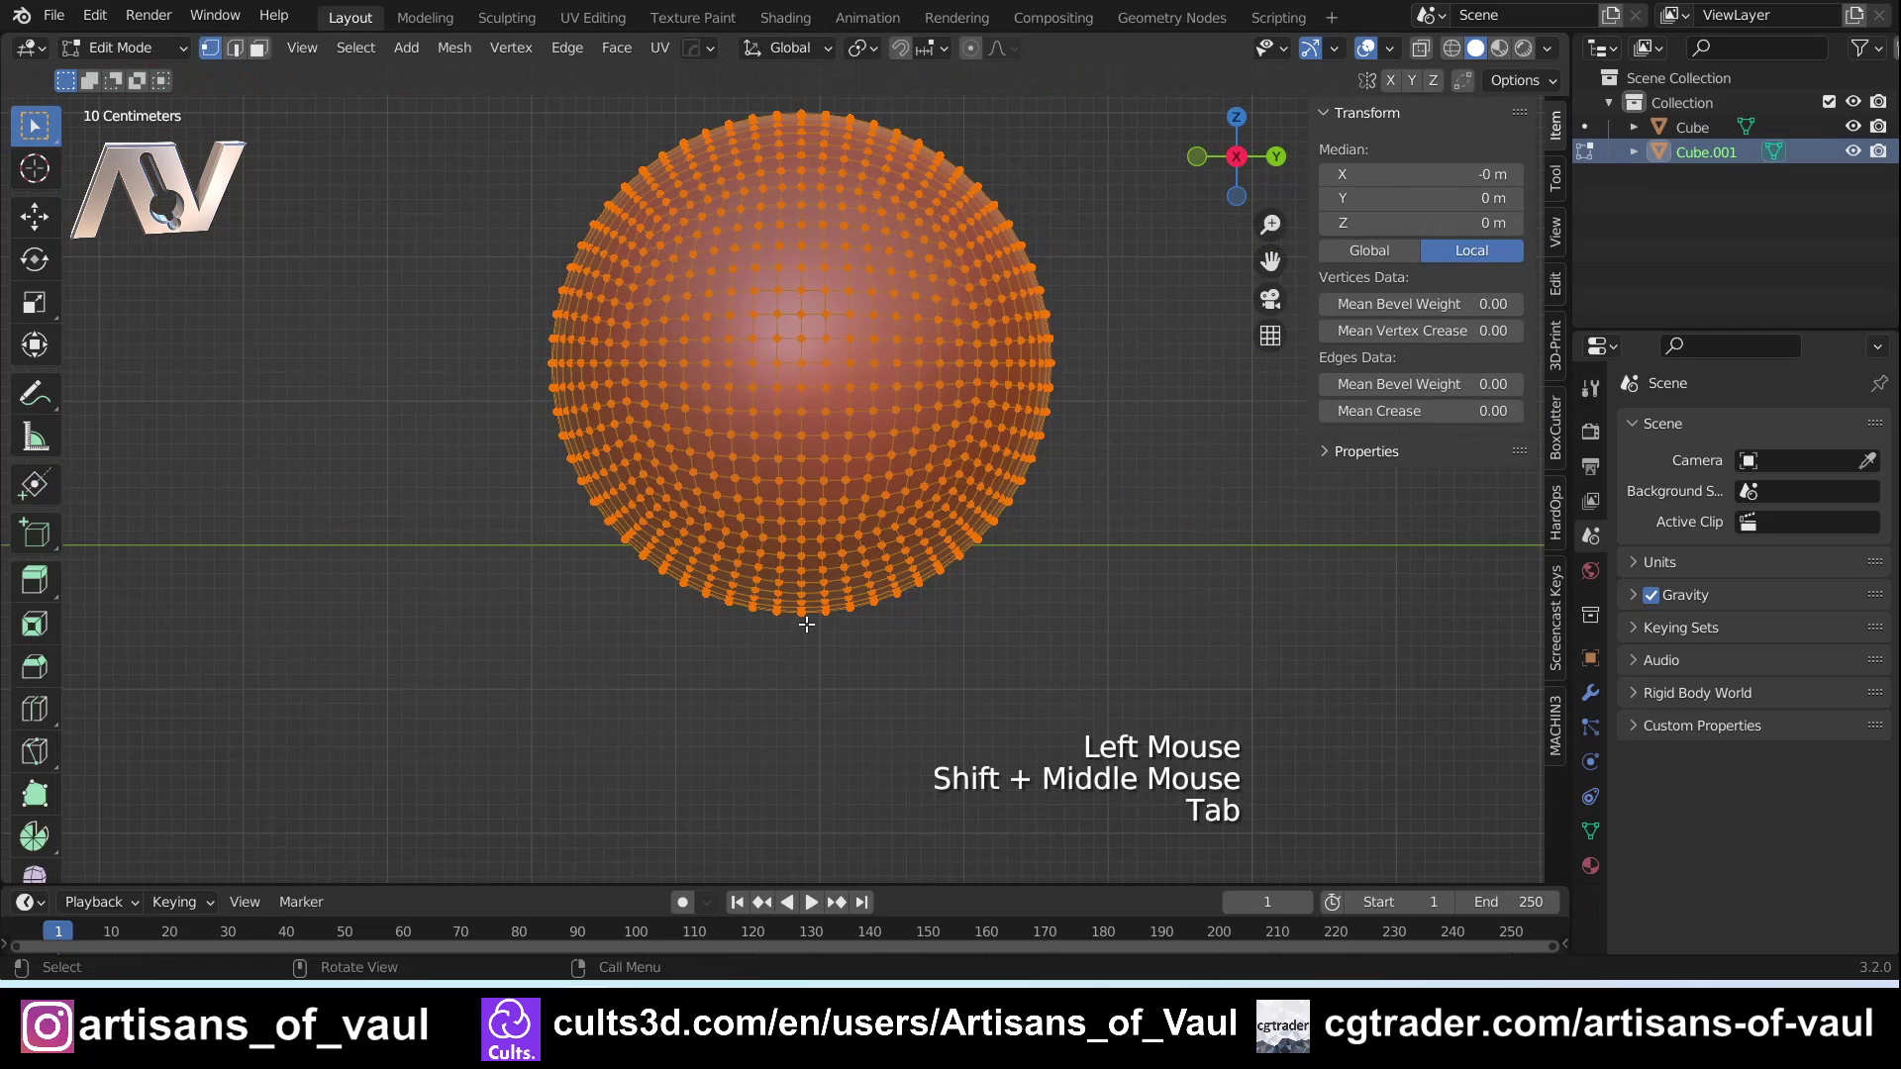
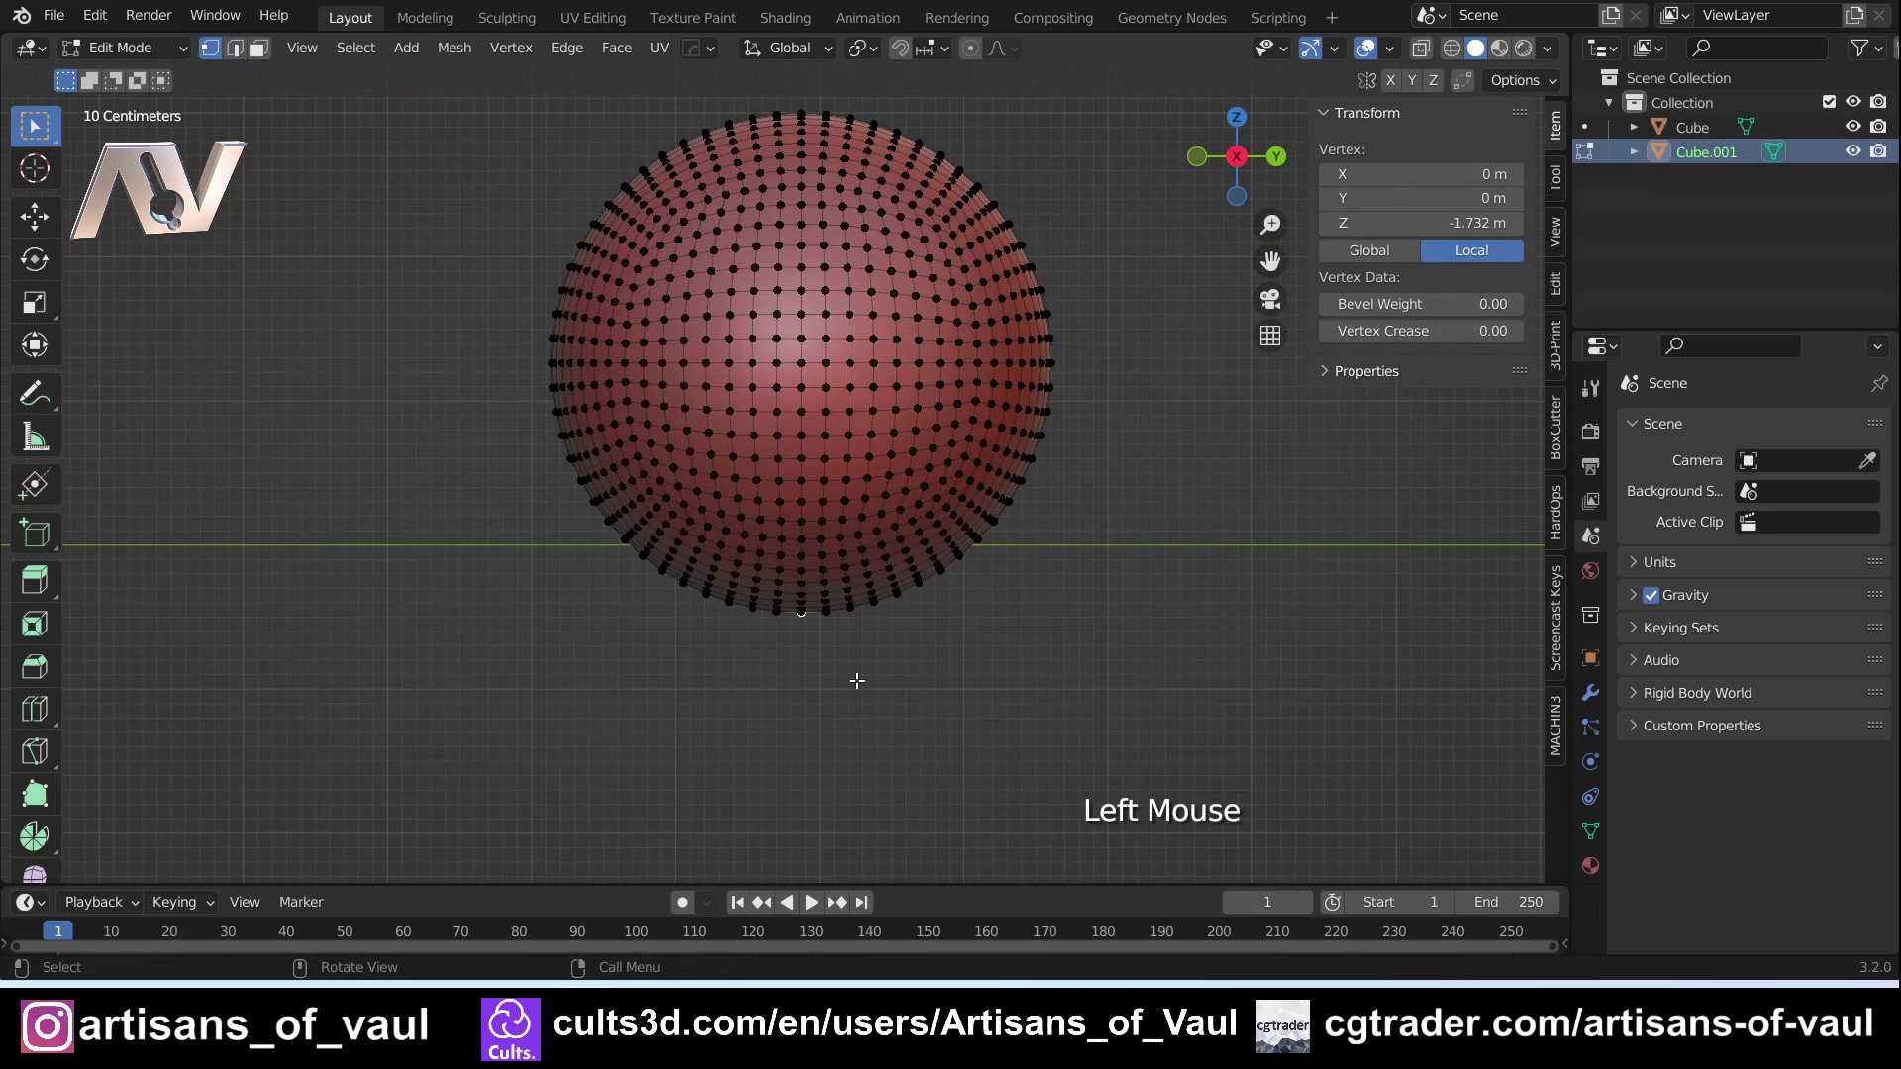
key("shift+s")
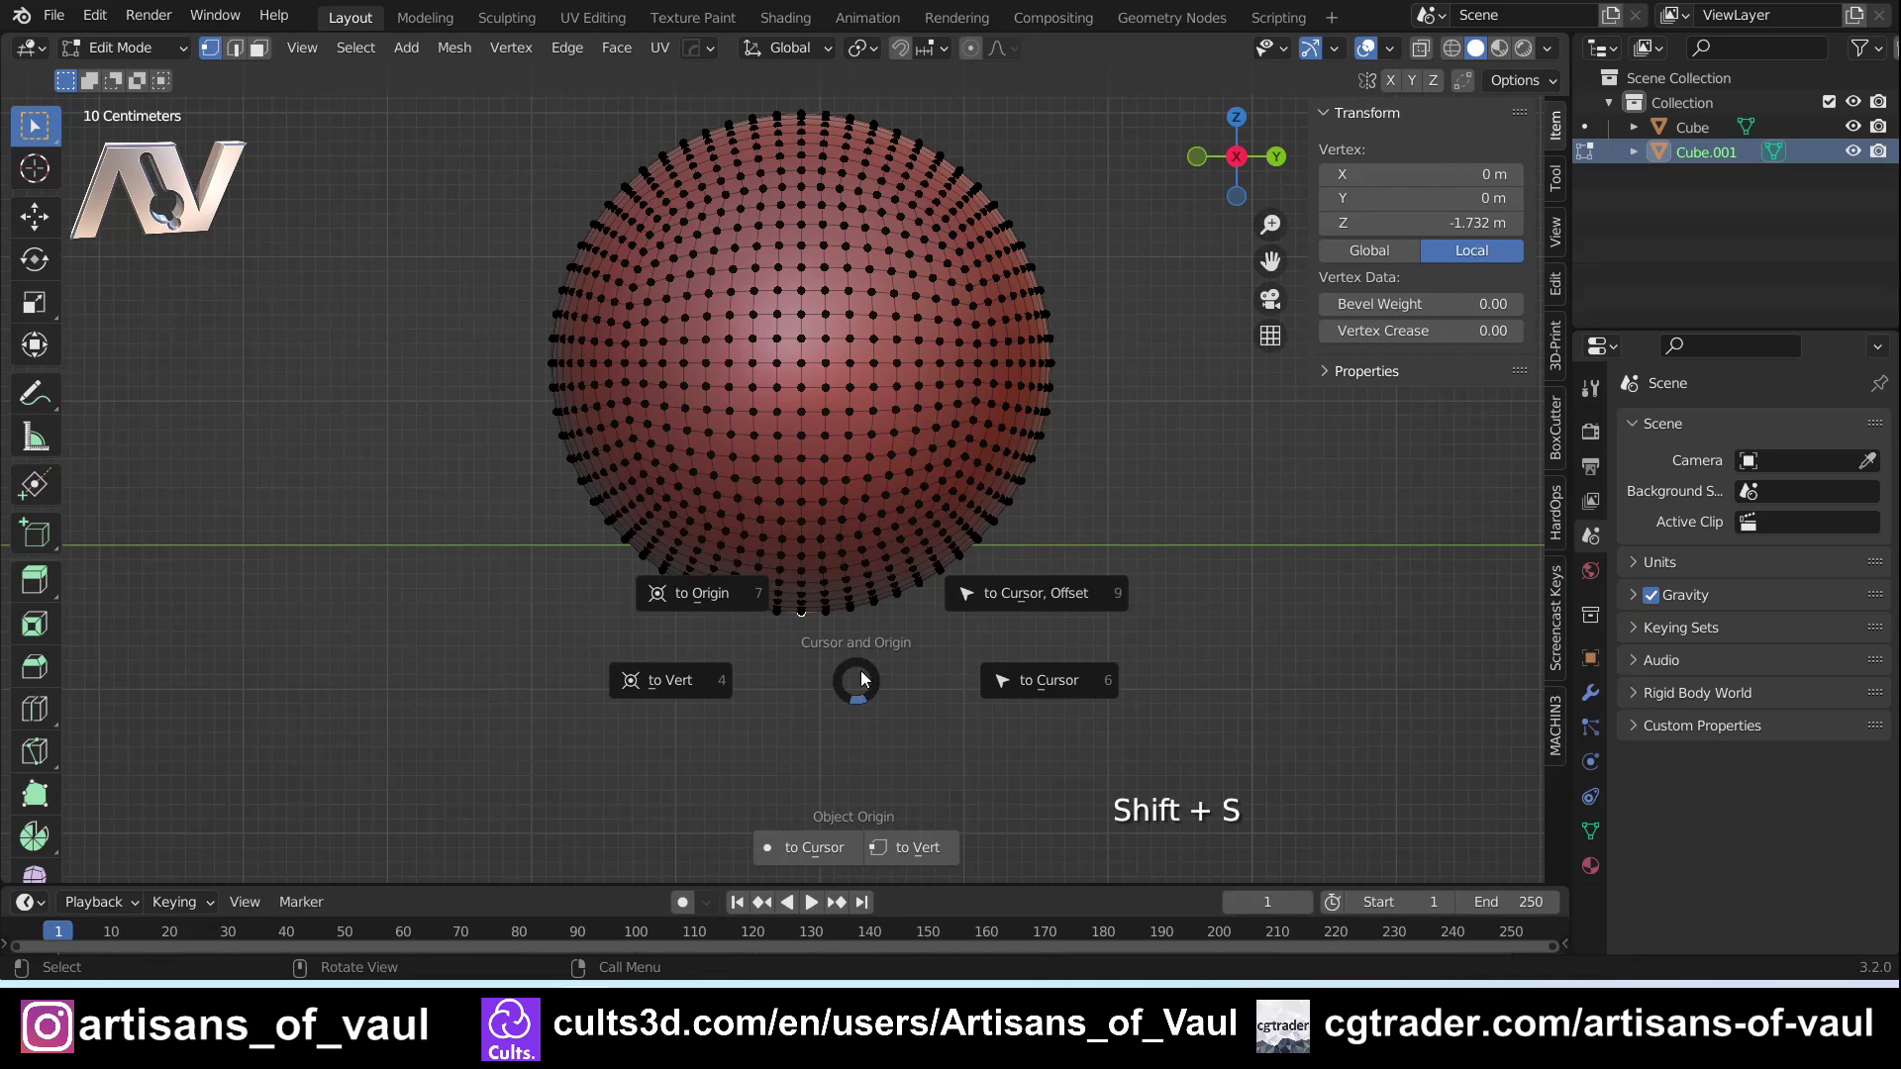
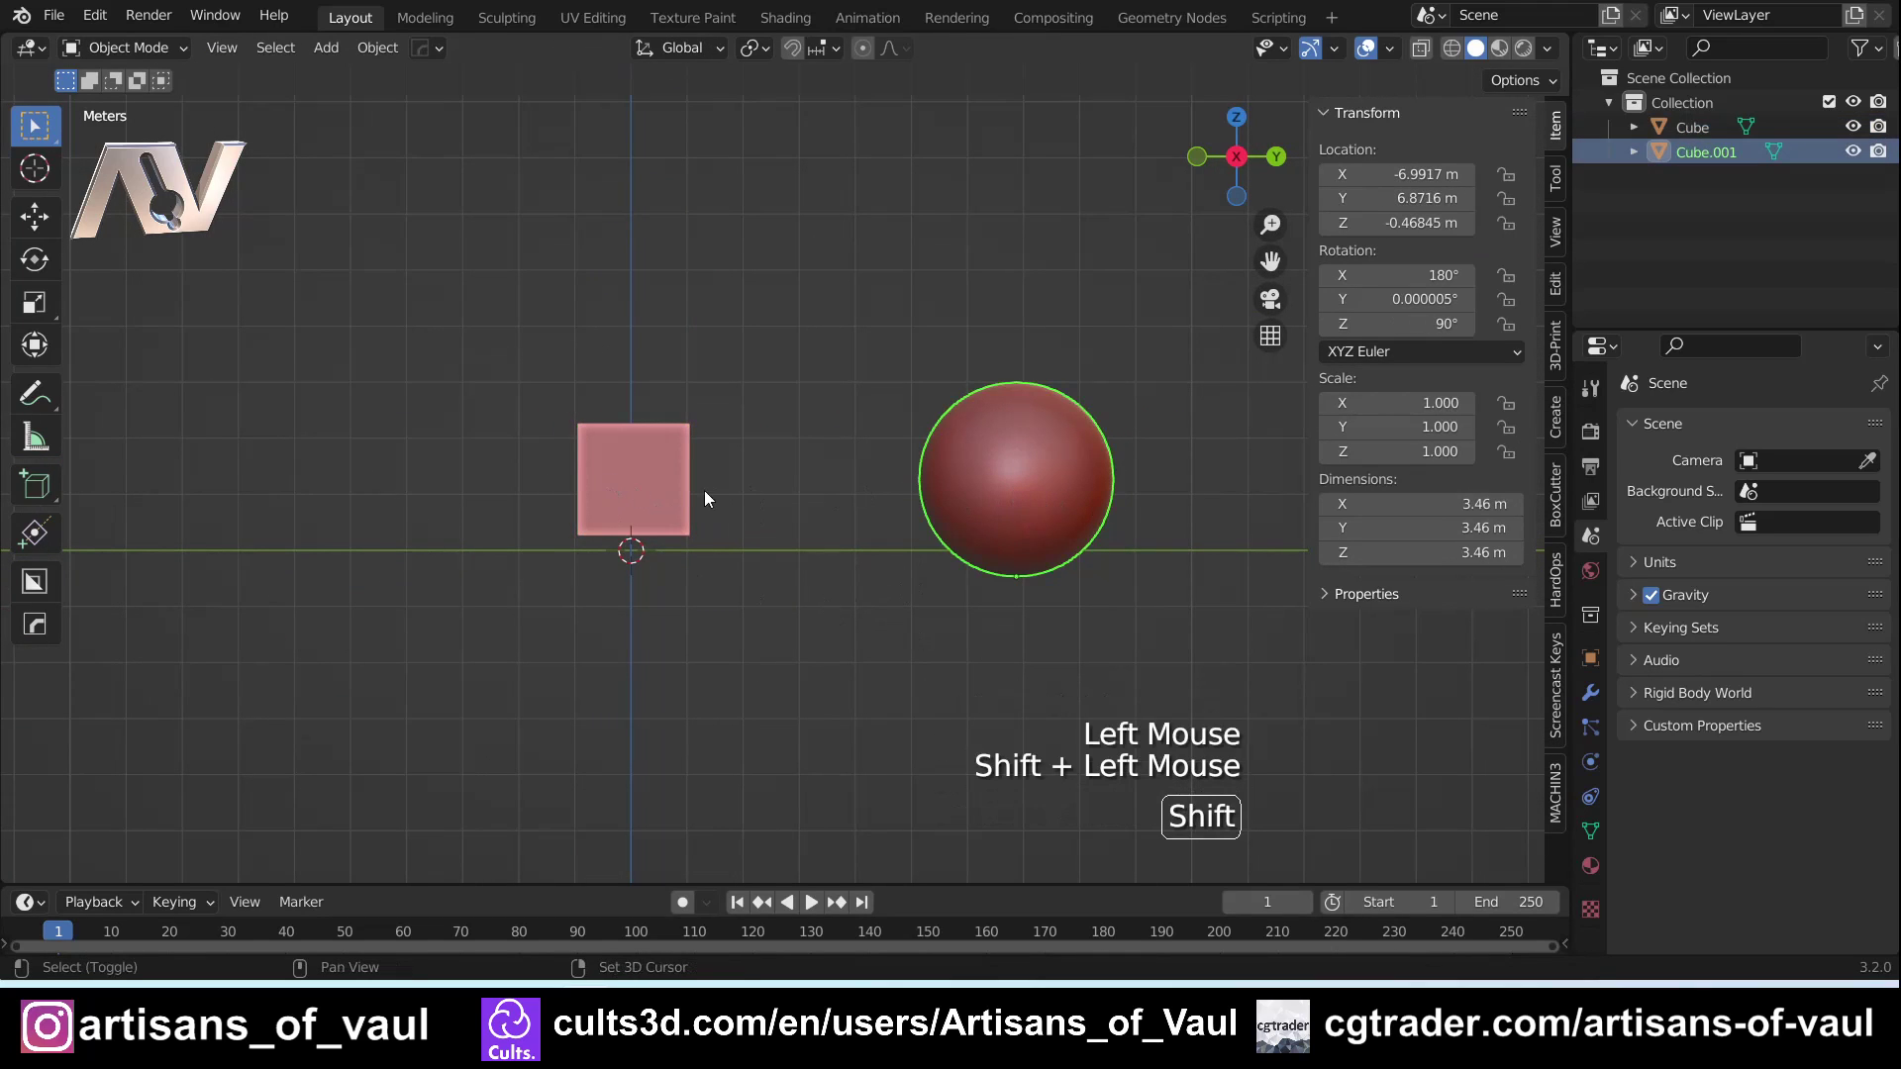
Make the cube active, align the sphere's location and rotation XYZ to it, then deselect both
left_click(654, 466)
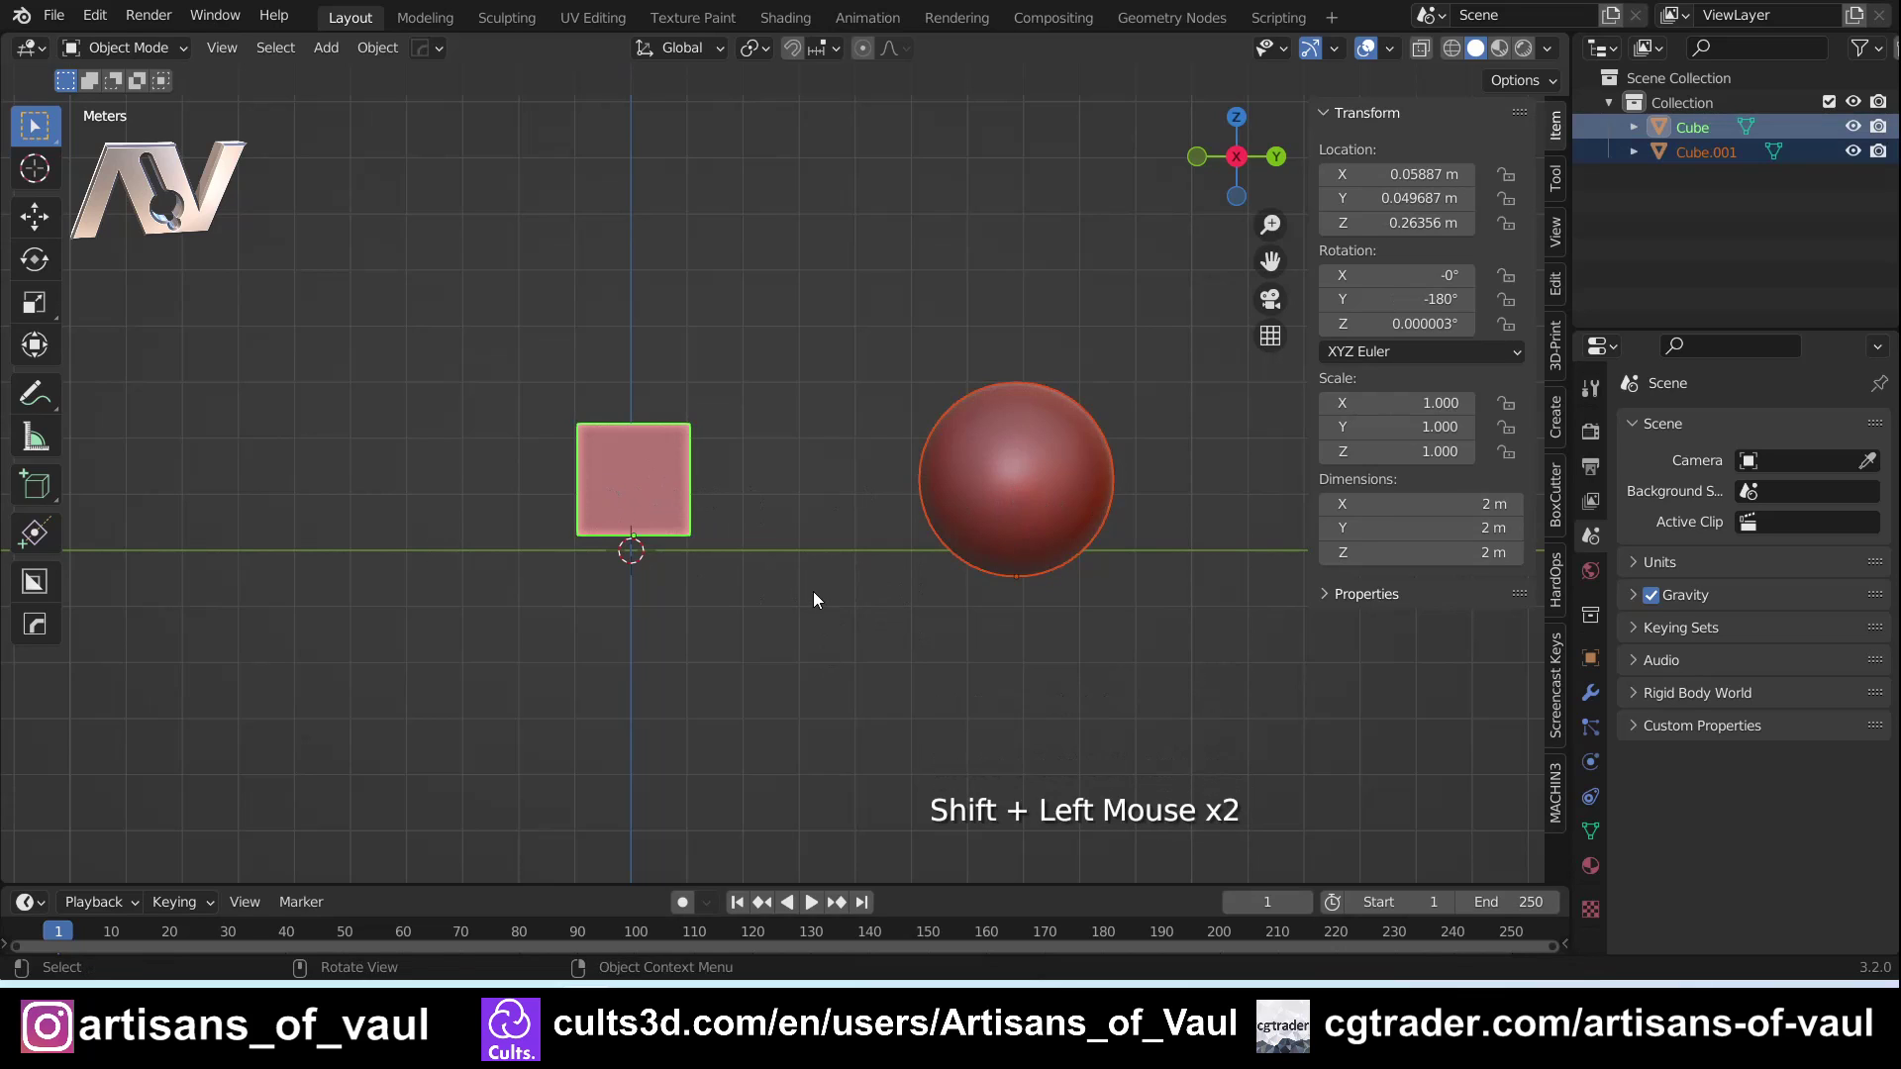
key("alt+a")
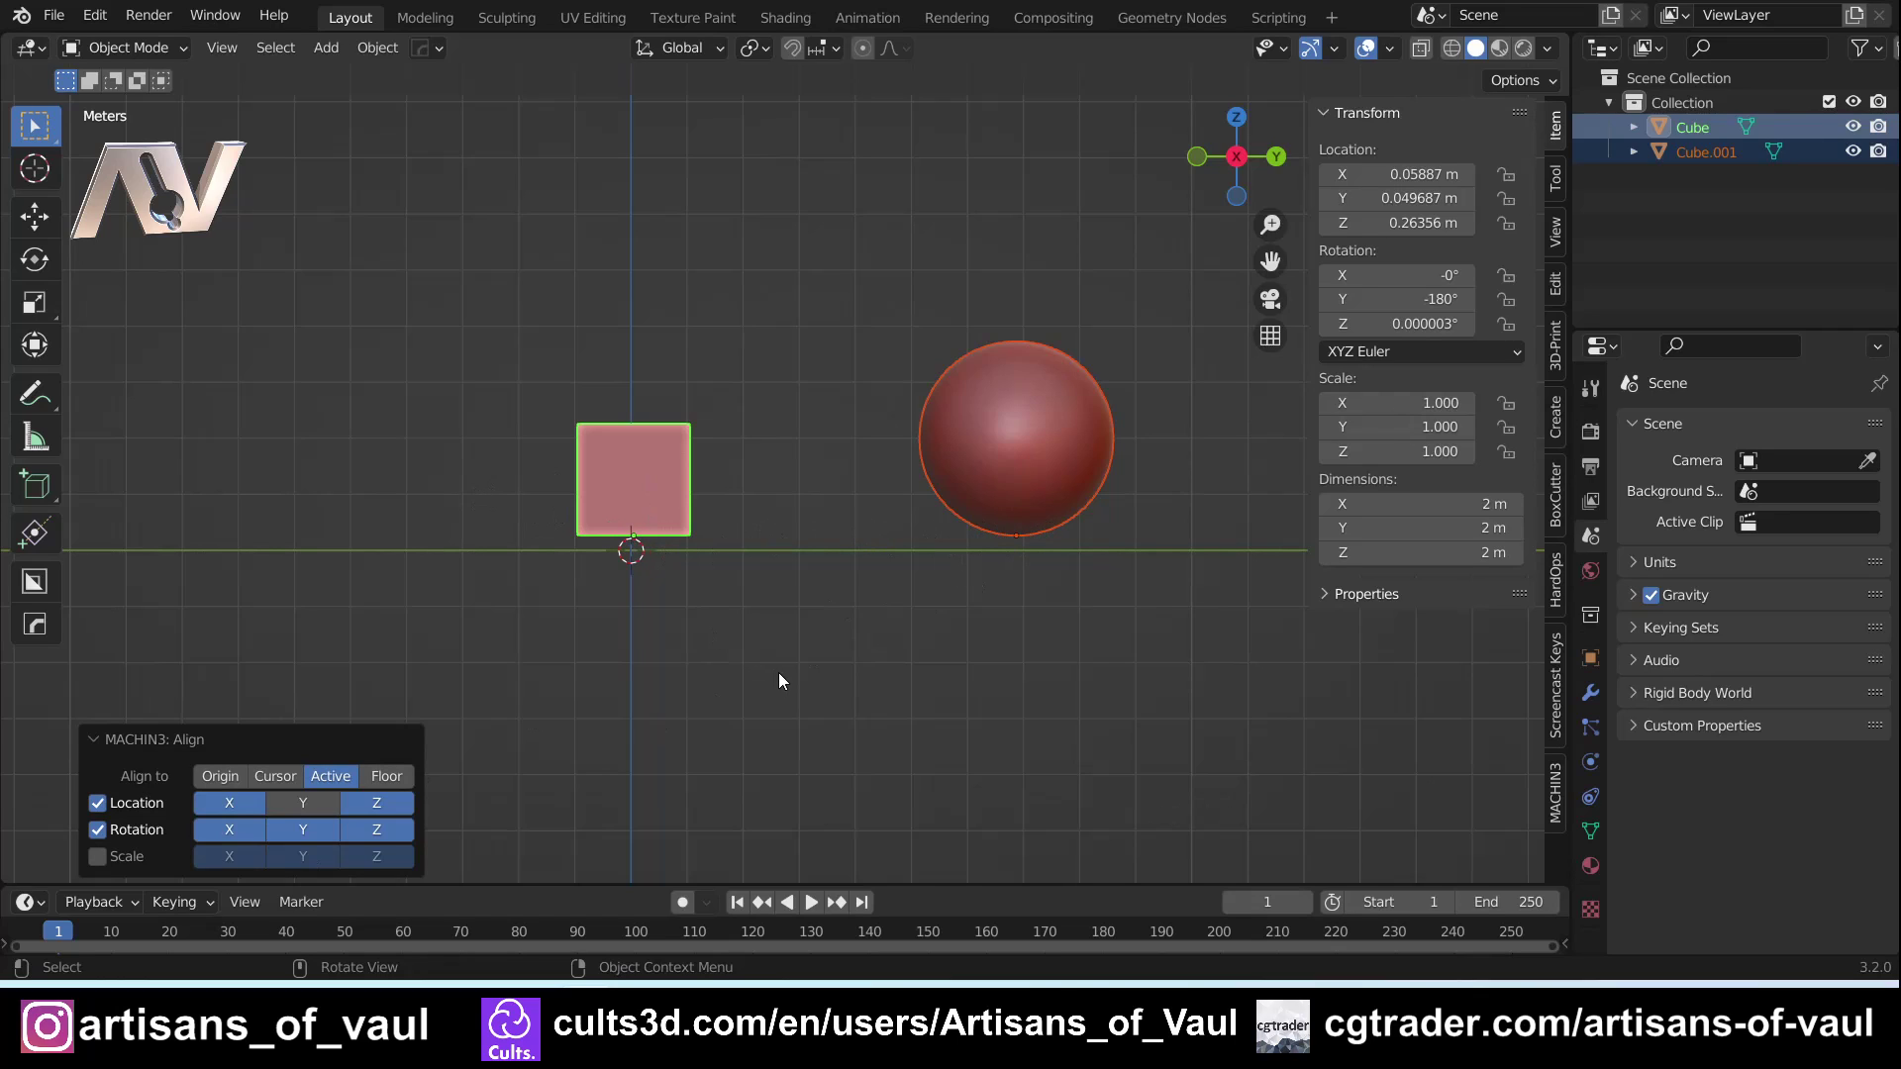
left_click(870, 605)
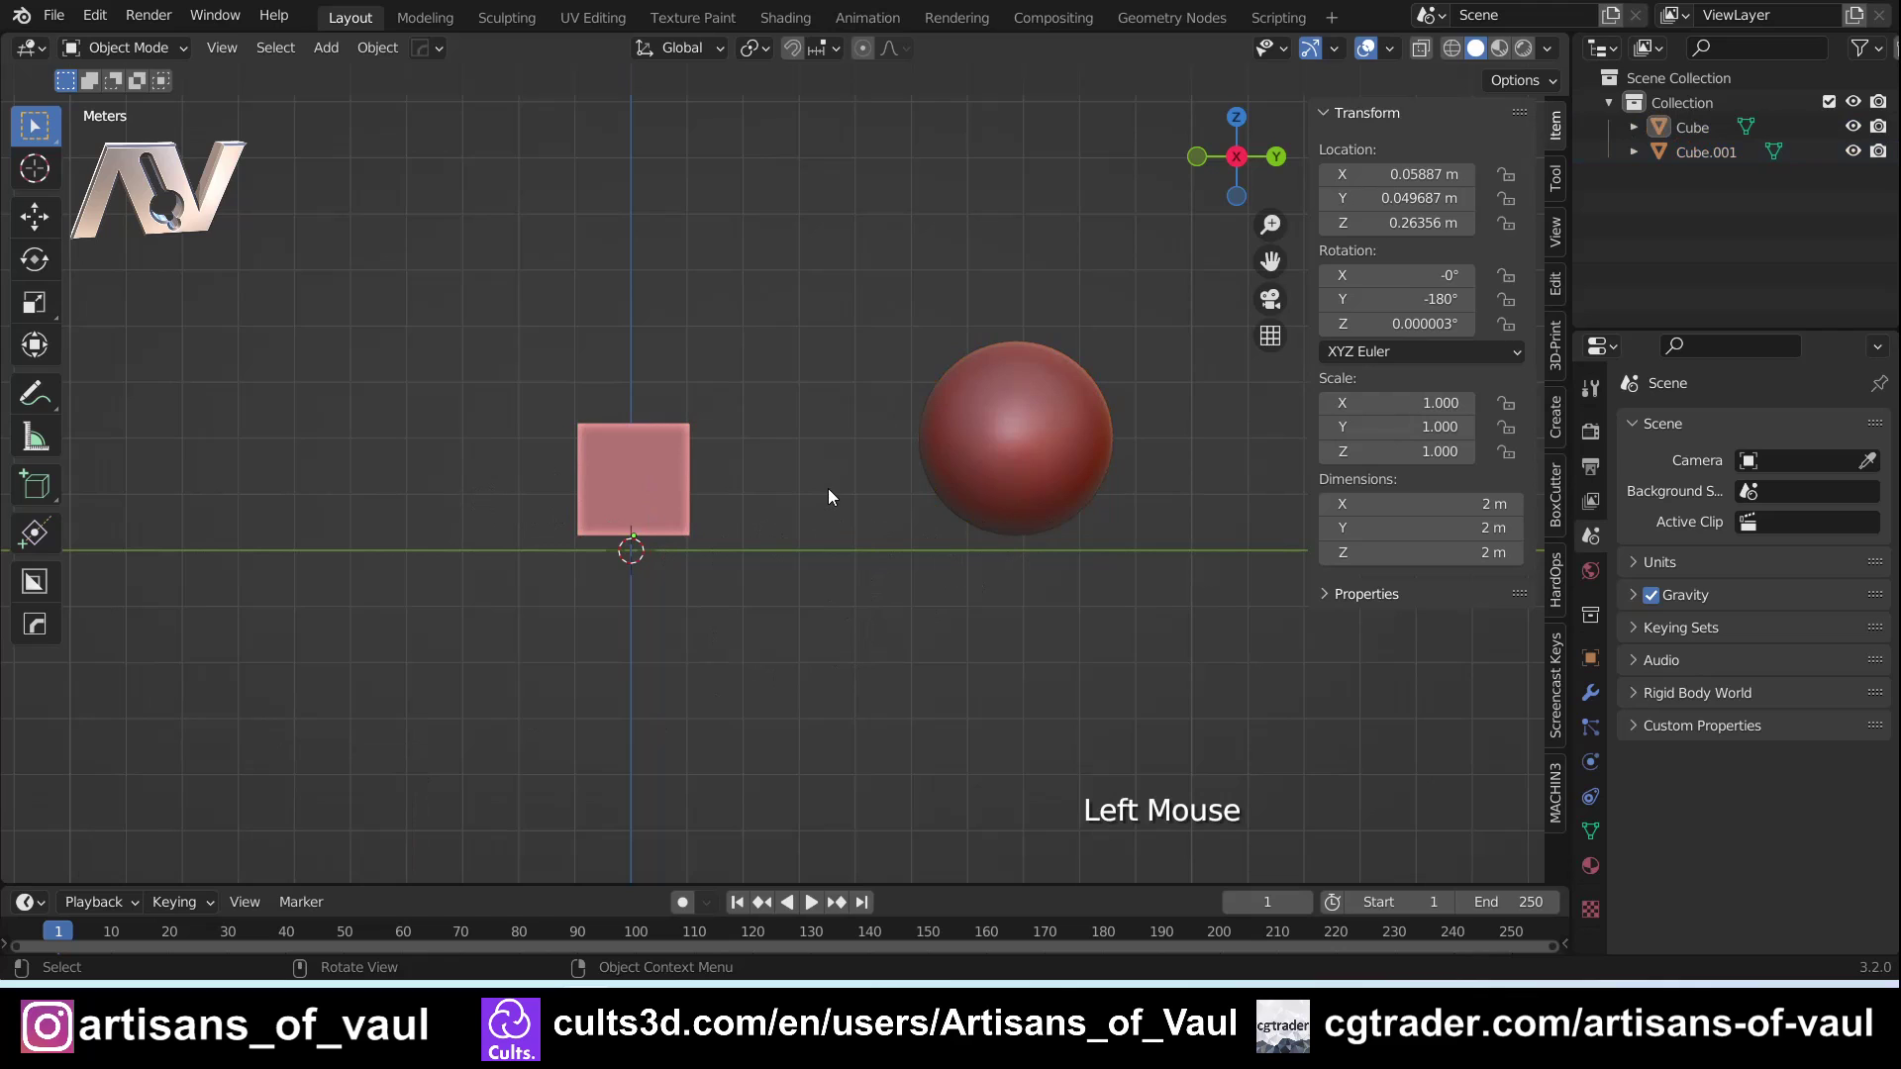
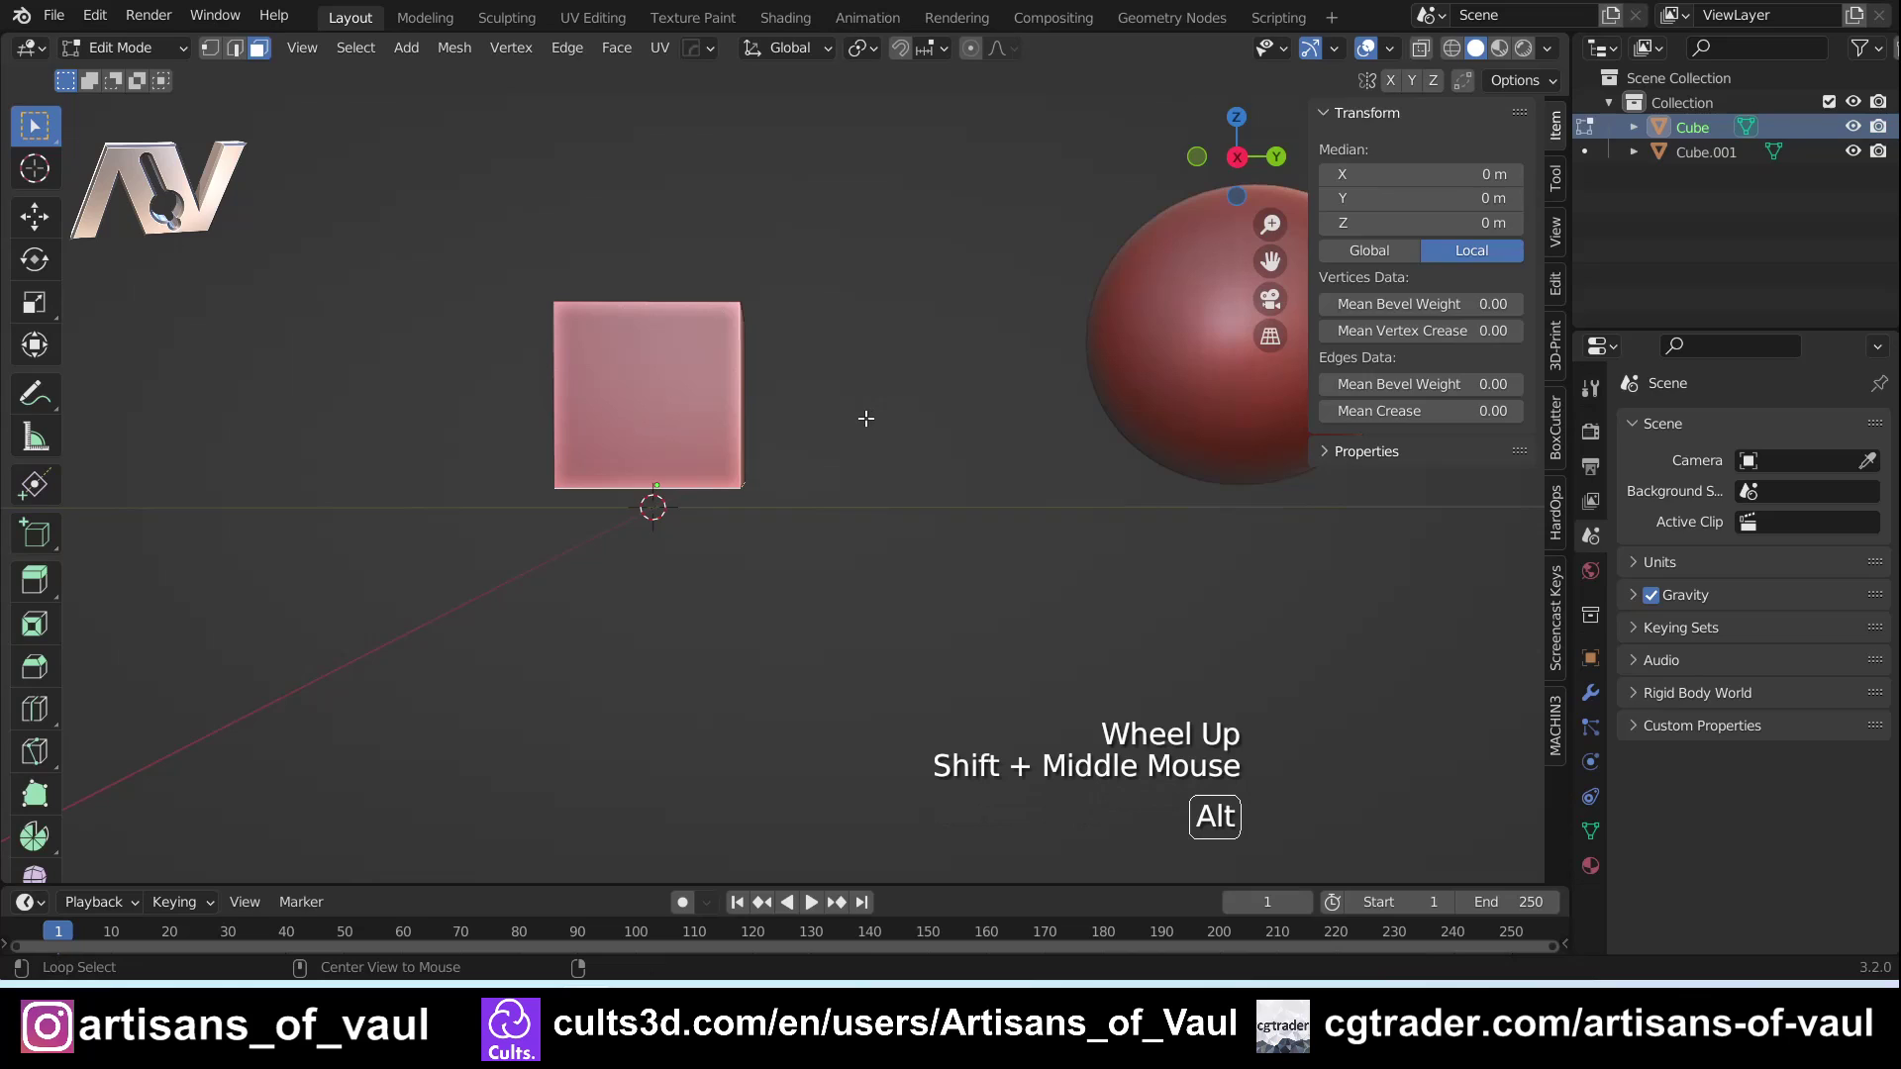
Deselect the cube's geometry and return to Object Mode
key("alt+a")
key("alt+a")
key("alt+a")
key("alt+a")
key("alt+a")
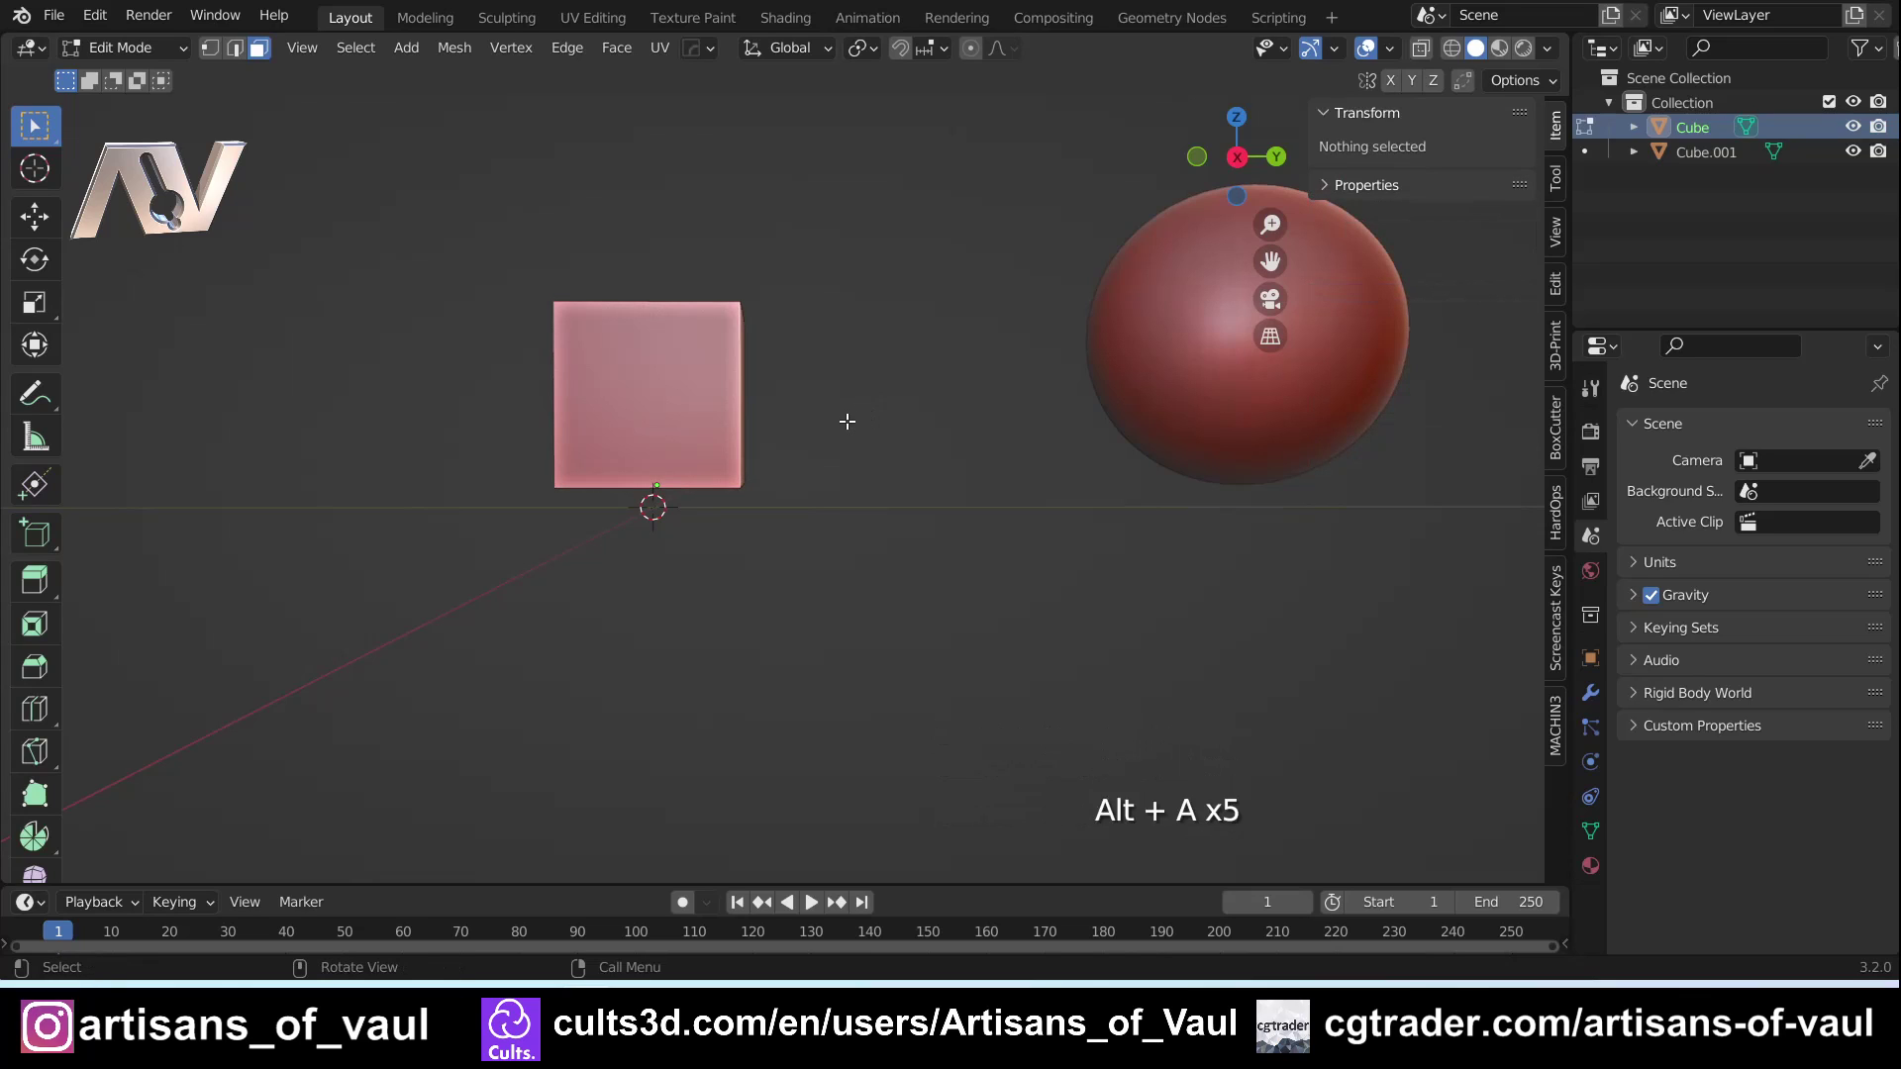
key("alt+a")
key("Tab")
Open Preferences > Add-ons and expand the MACHIN3tools settings
scroll("down", 3)
left_click(1082, 423)
left_click(804, 475)
left_click(841, 464)
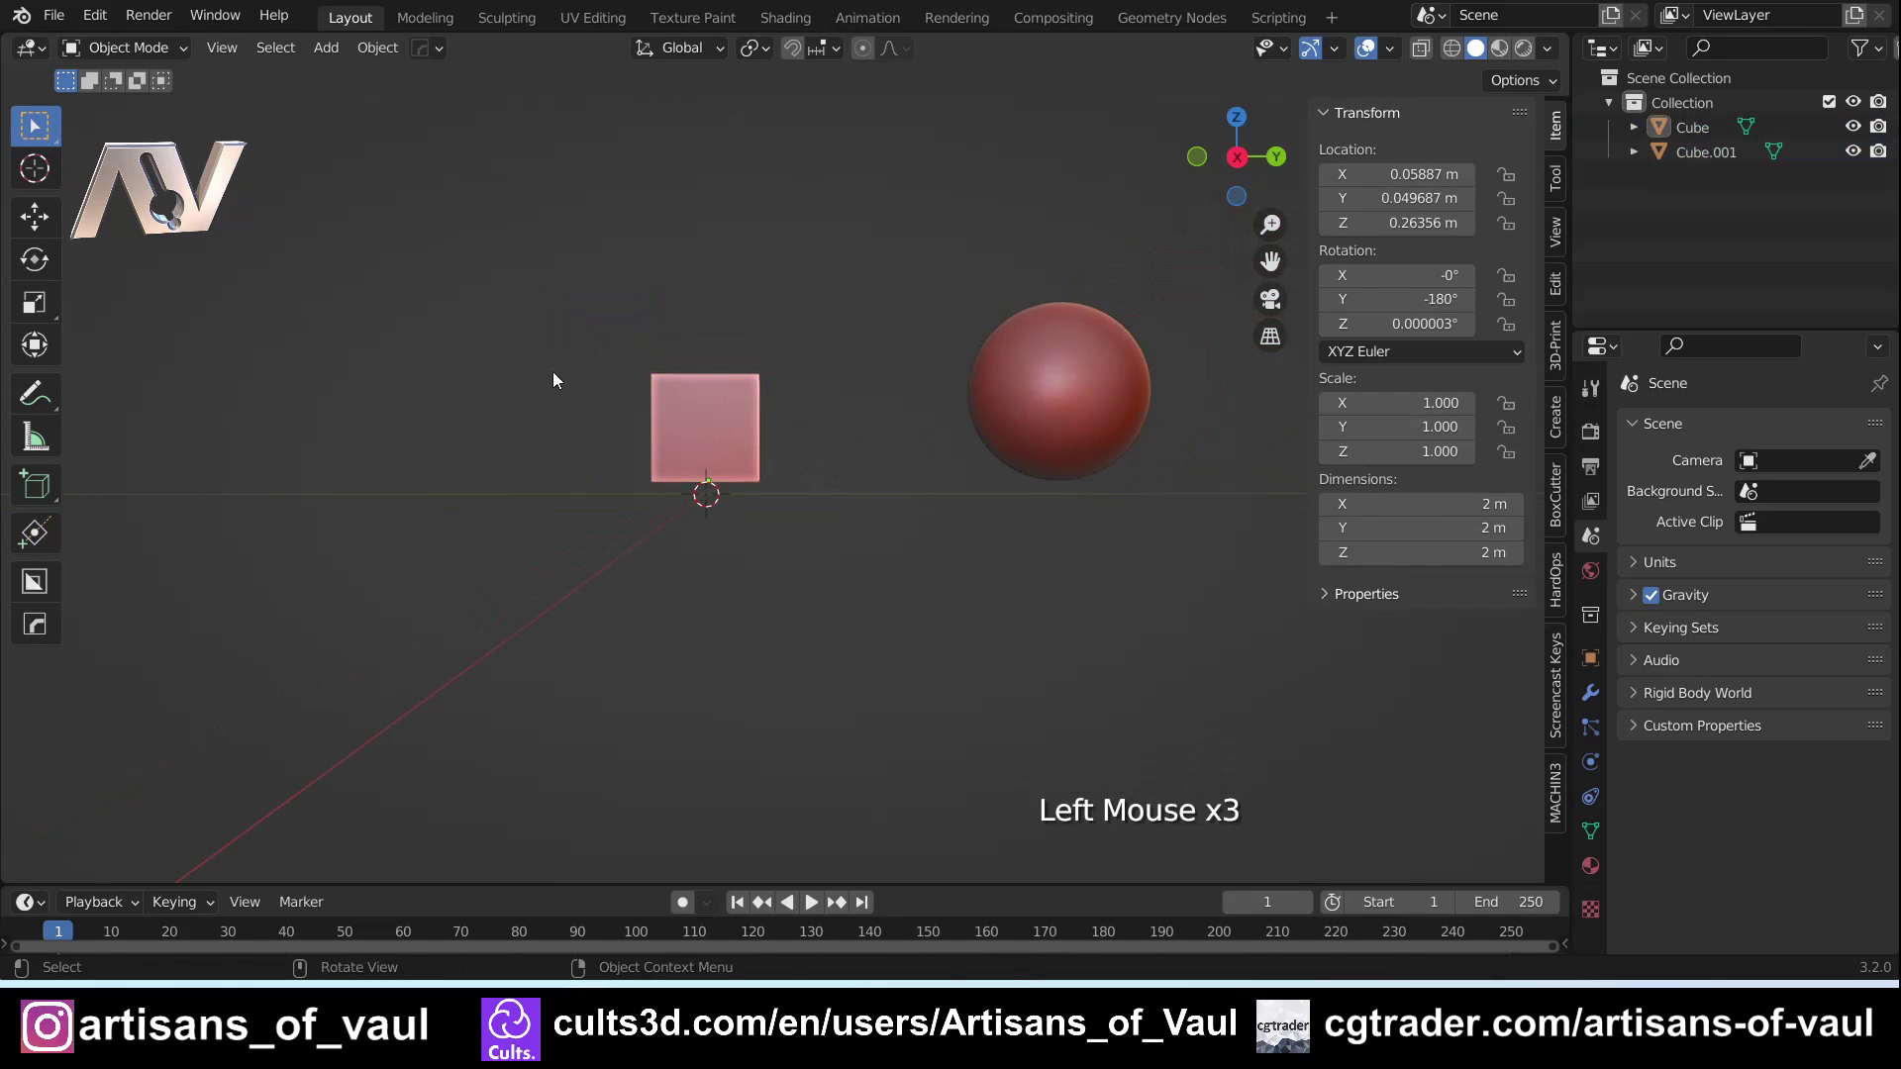
Enable the MACHIN3tools Align Pie toggle and close the Preferences window
left_click(90, 21)
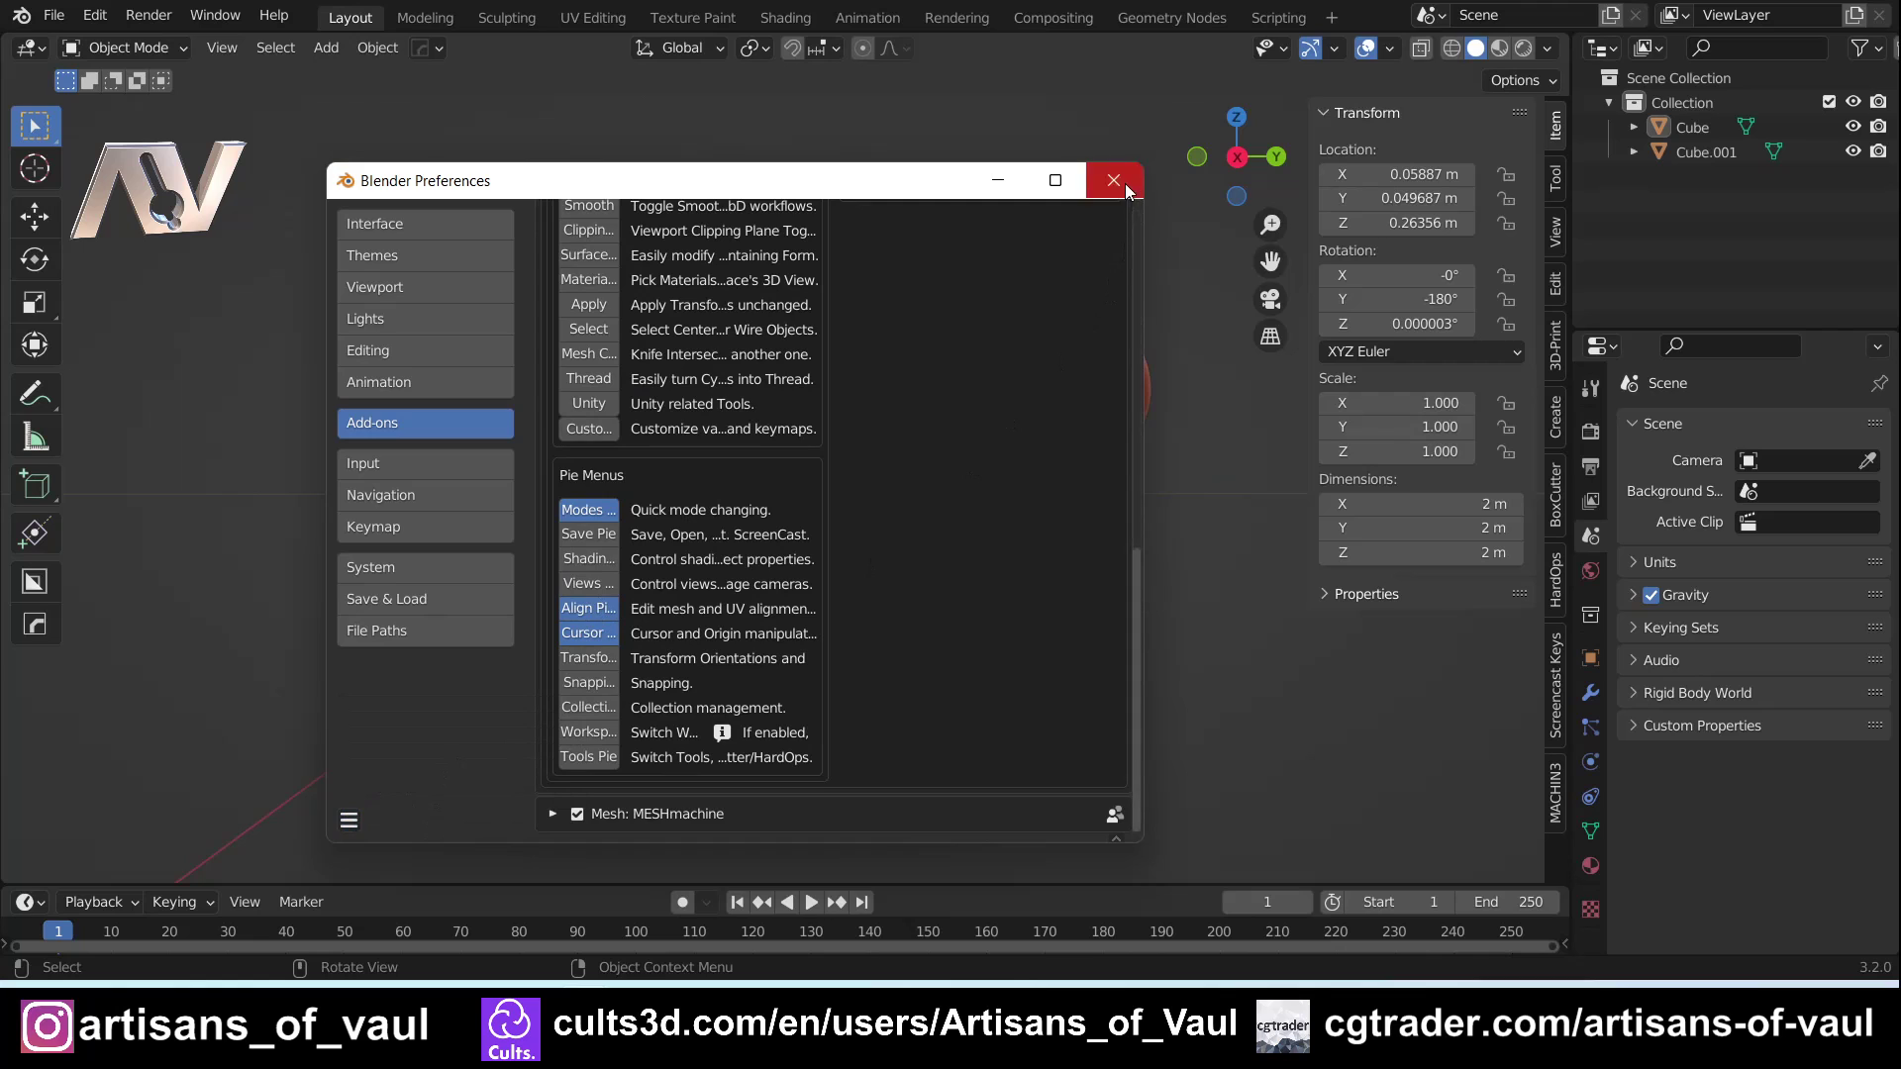
scroll("up", 3)
middle_click(678, 467)
key("Tab")
left_click(687, 385)
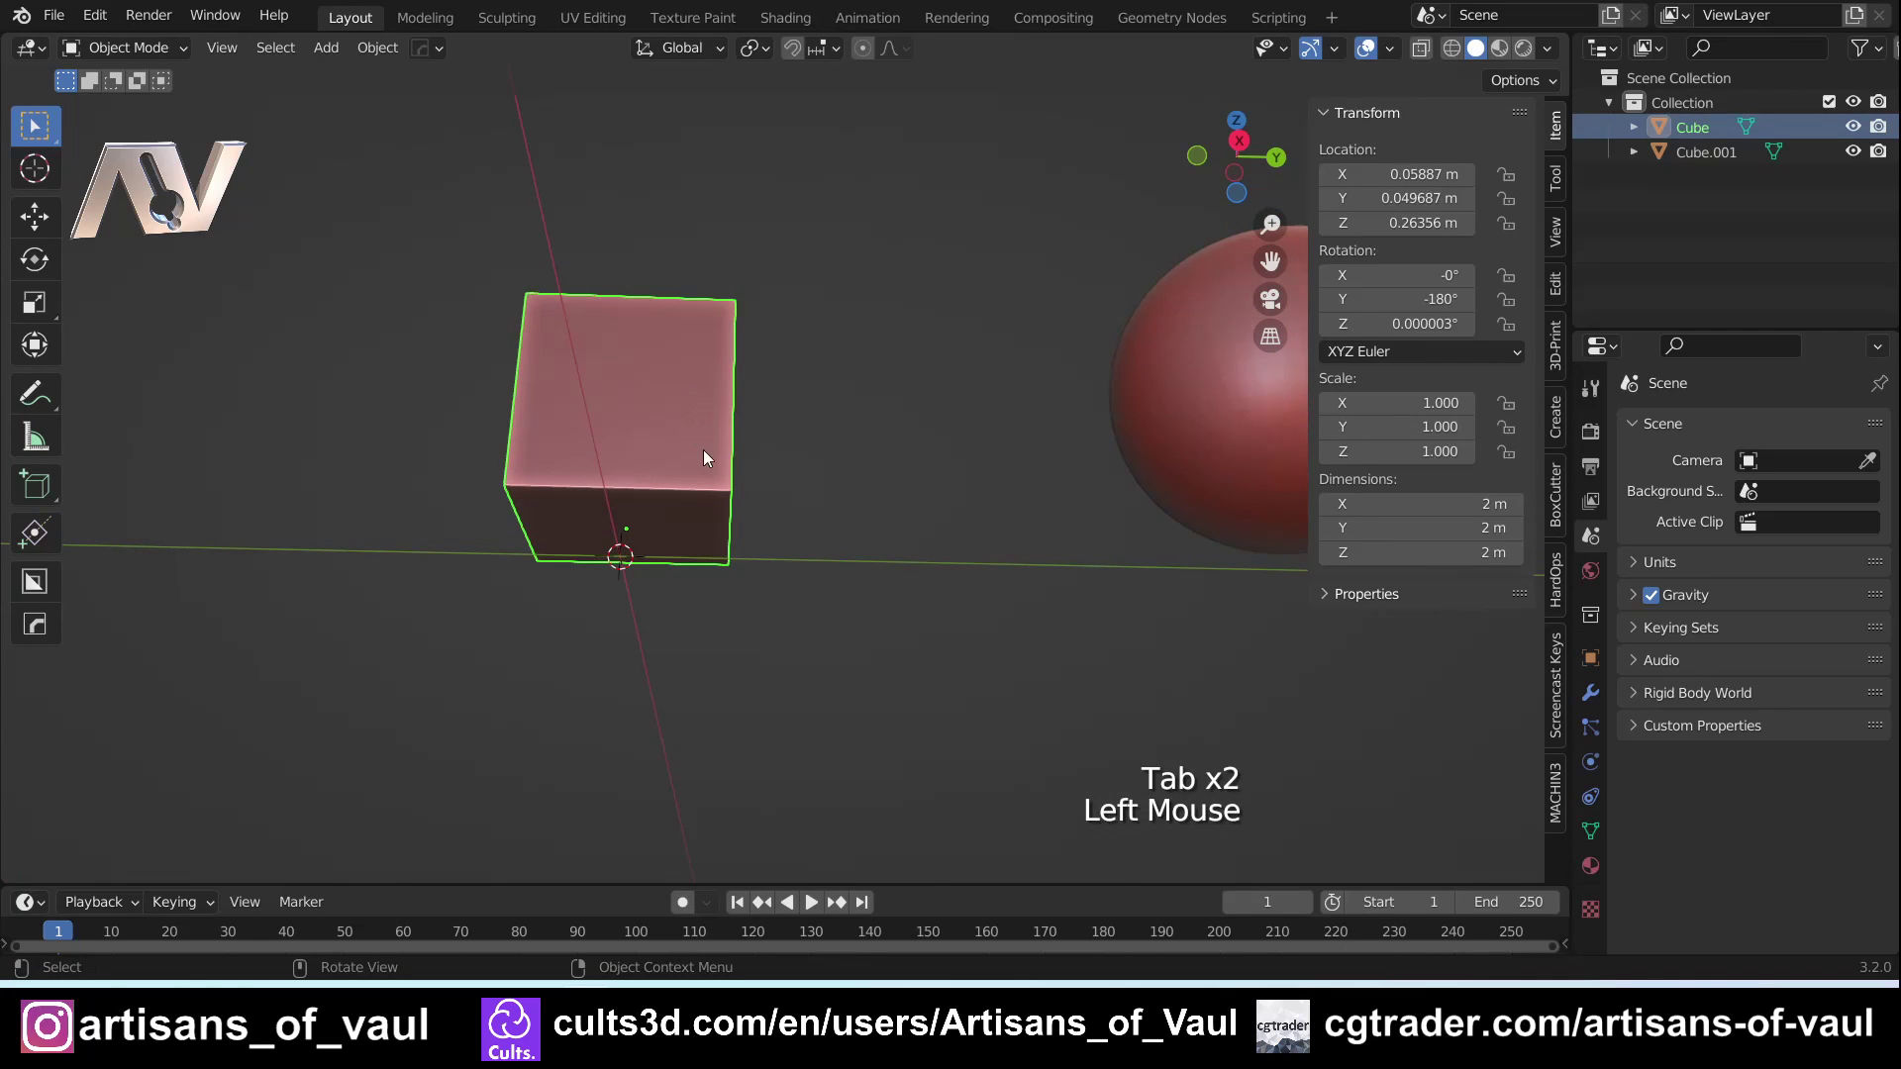
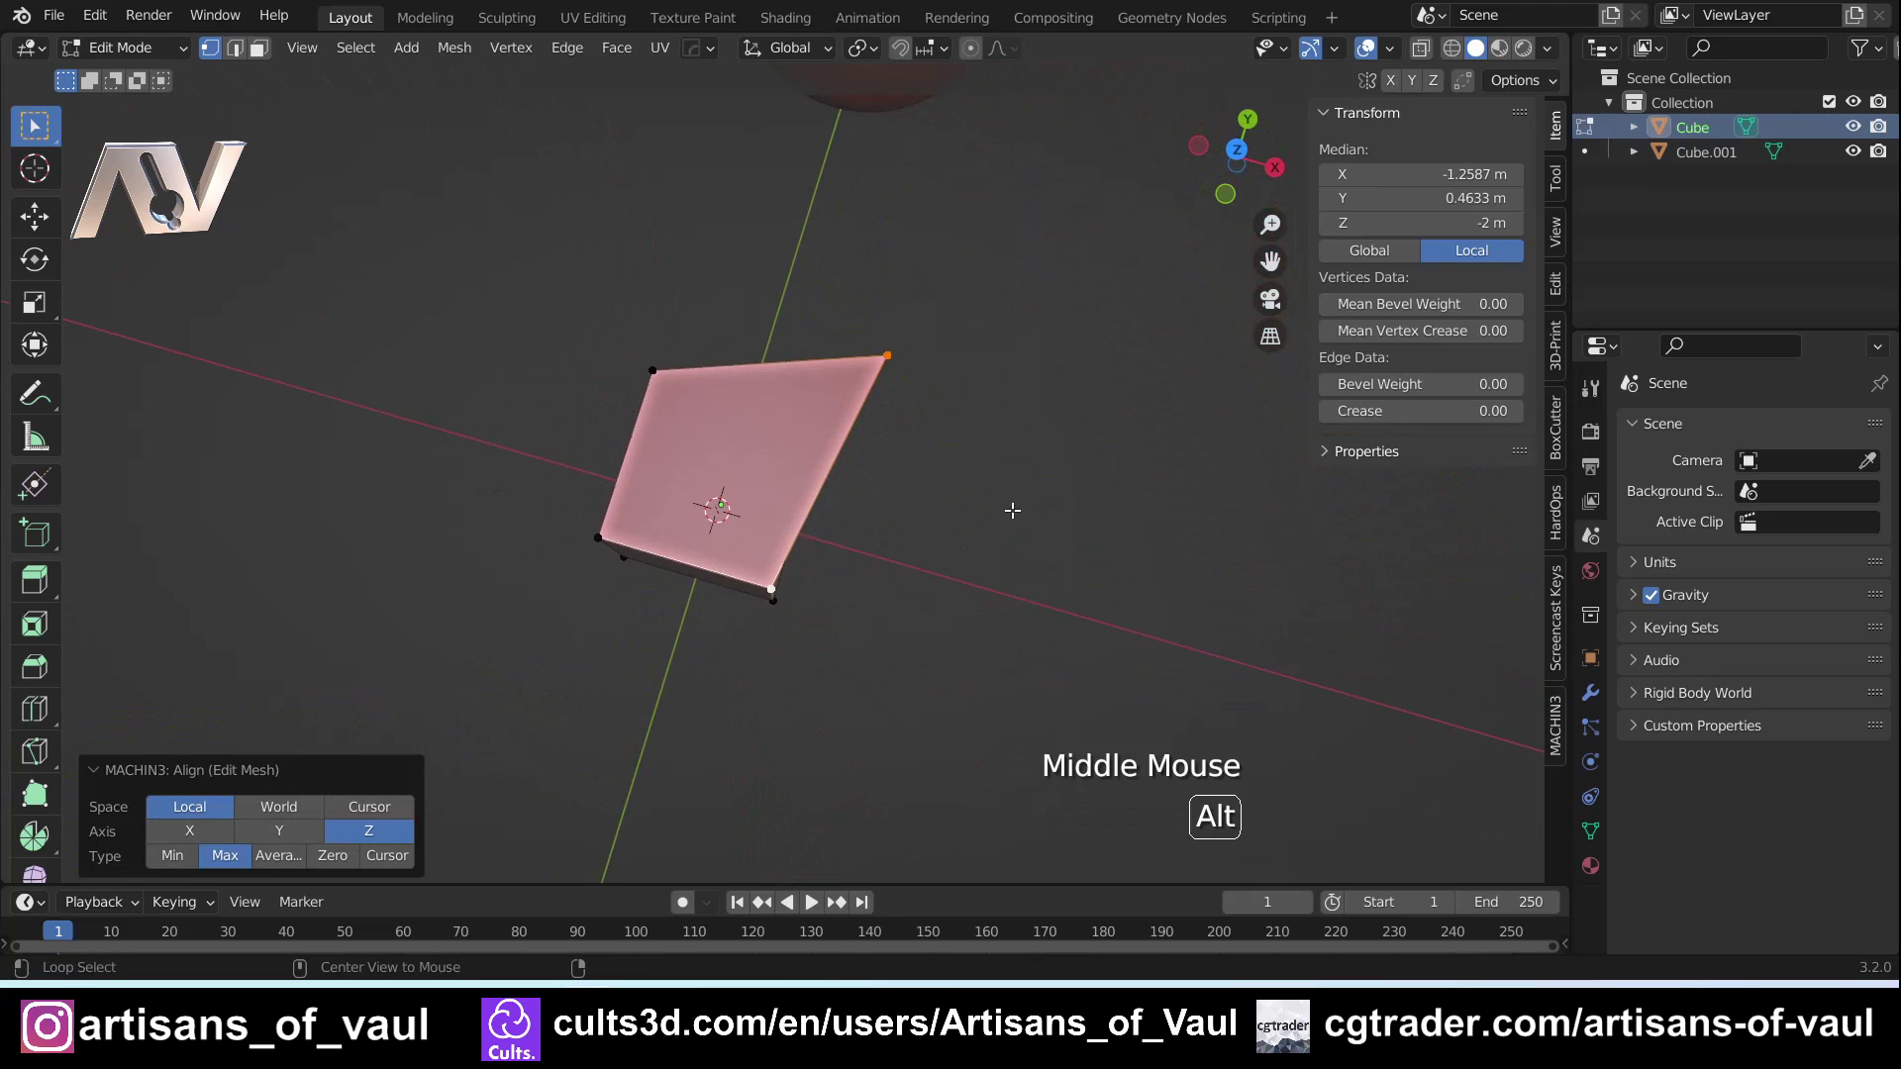
Try MACHIN3 Align on the mesh vertices, then exit back to Object Mode
key("alt+a")
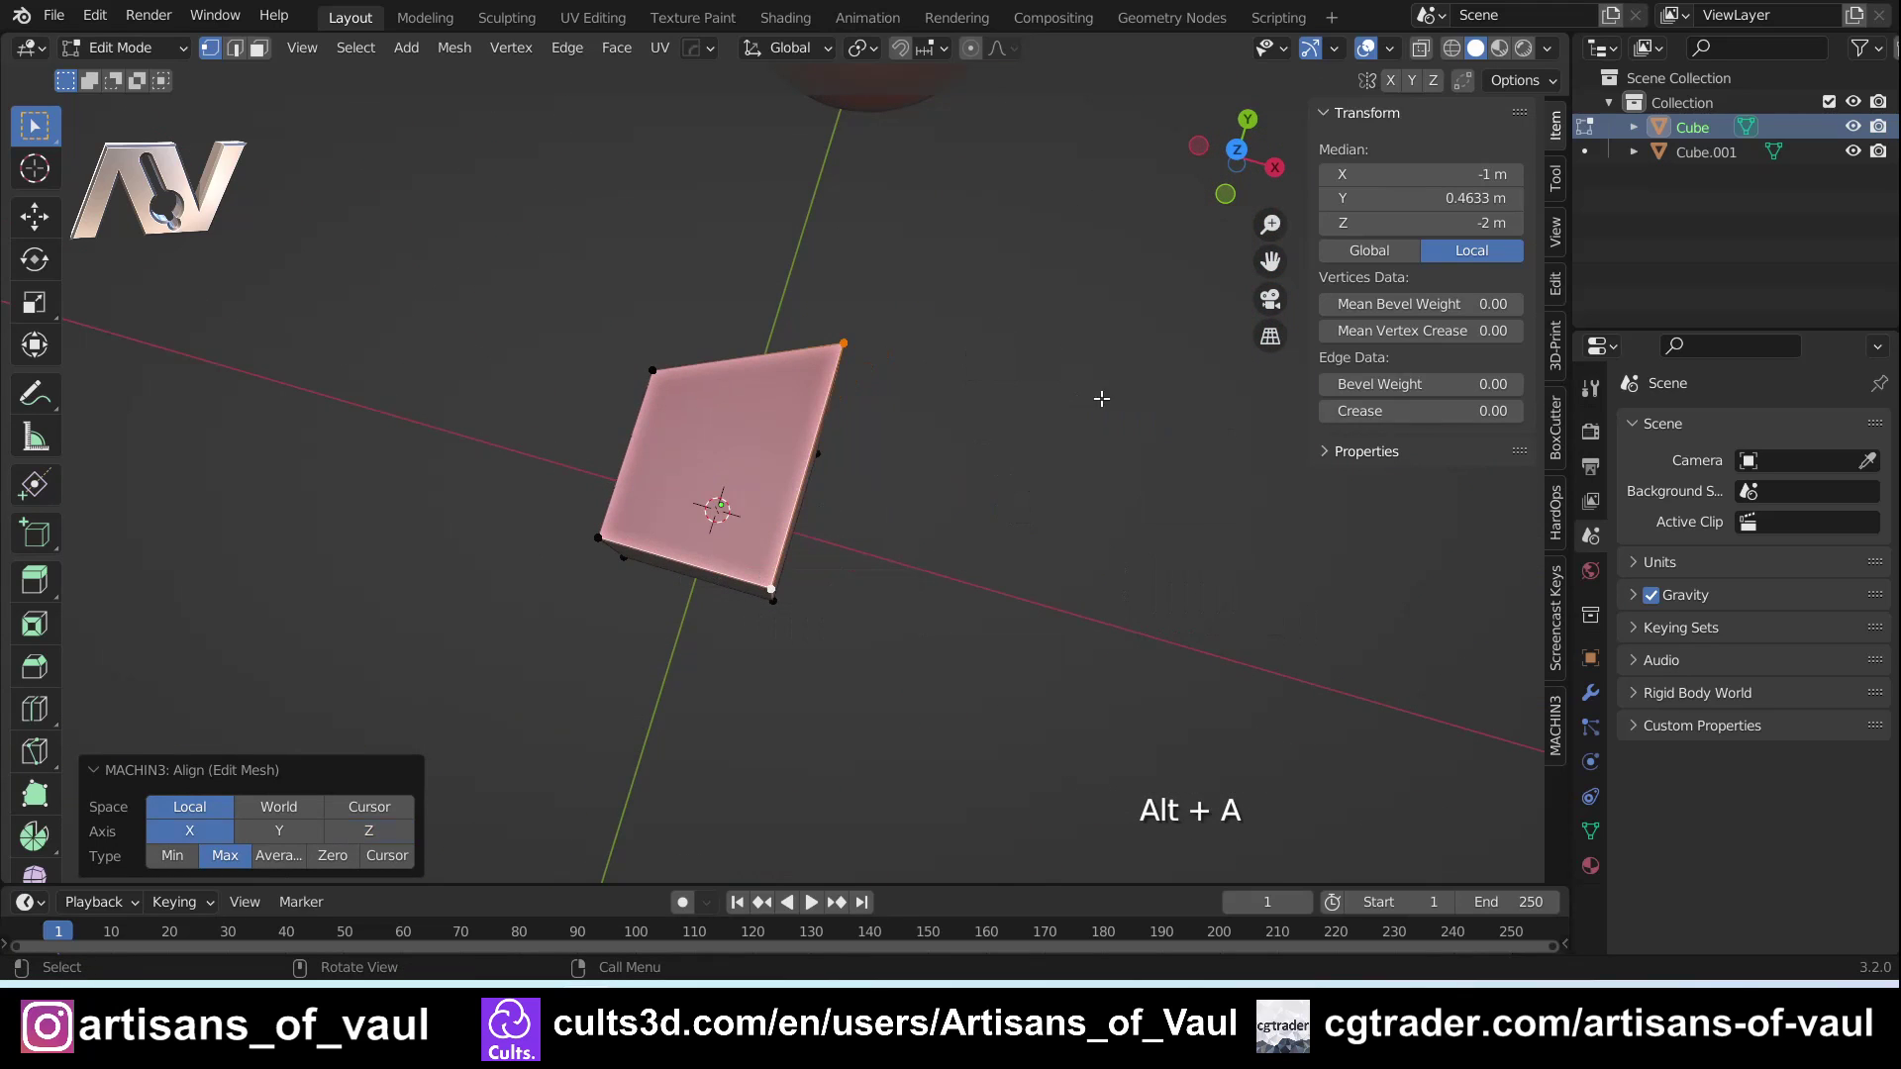
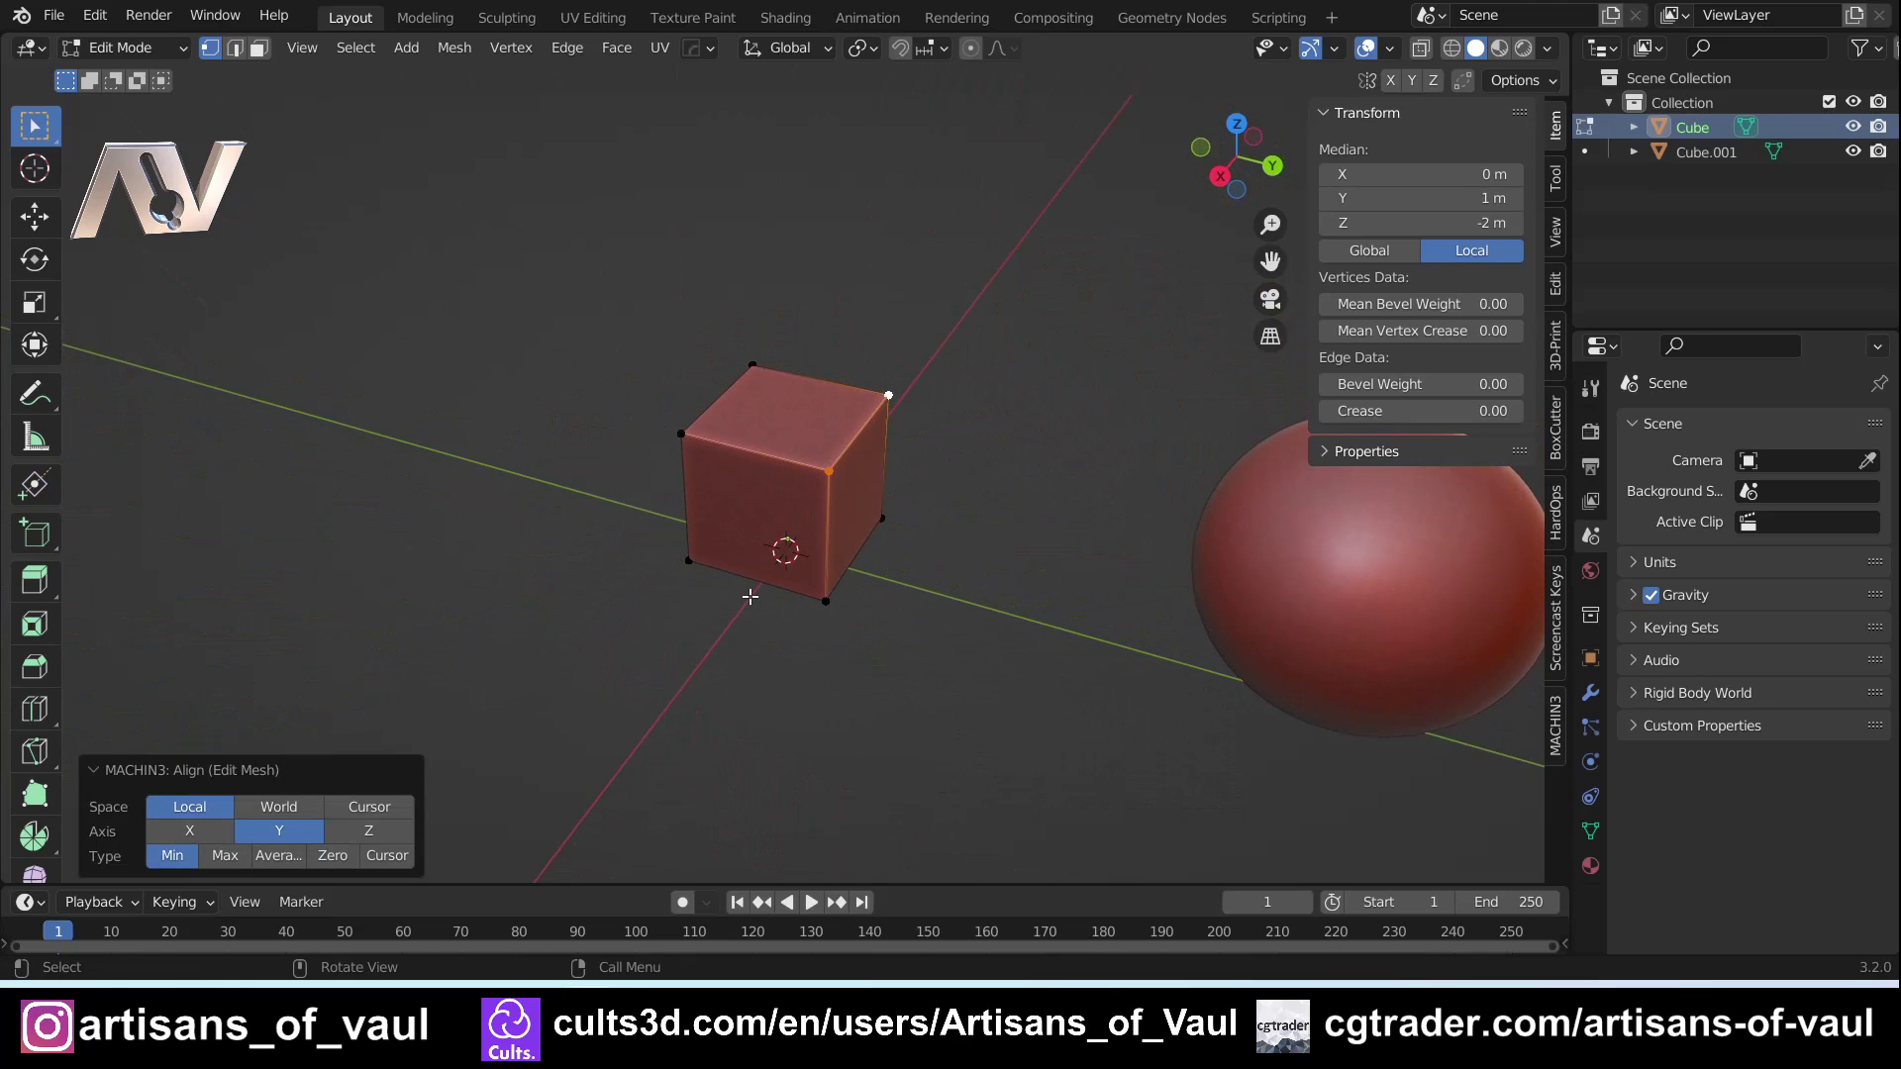
key("Tab")
scroll("up", 3)
middle_click(619, 552)
middle_click(697, 522)
scroll("down", 3)
Scale the cube along Y by about 4.221 into an 8.44 m long bar
key("s")
key("Escape")
key("s")
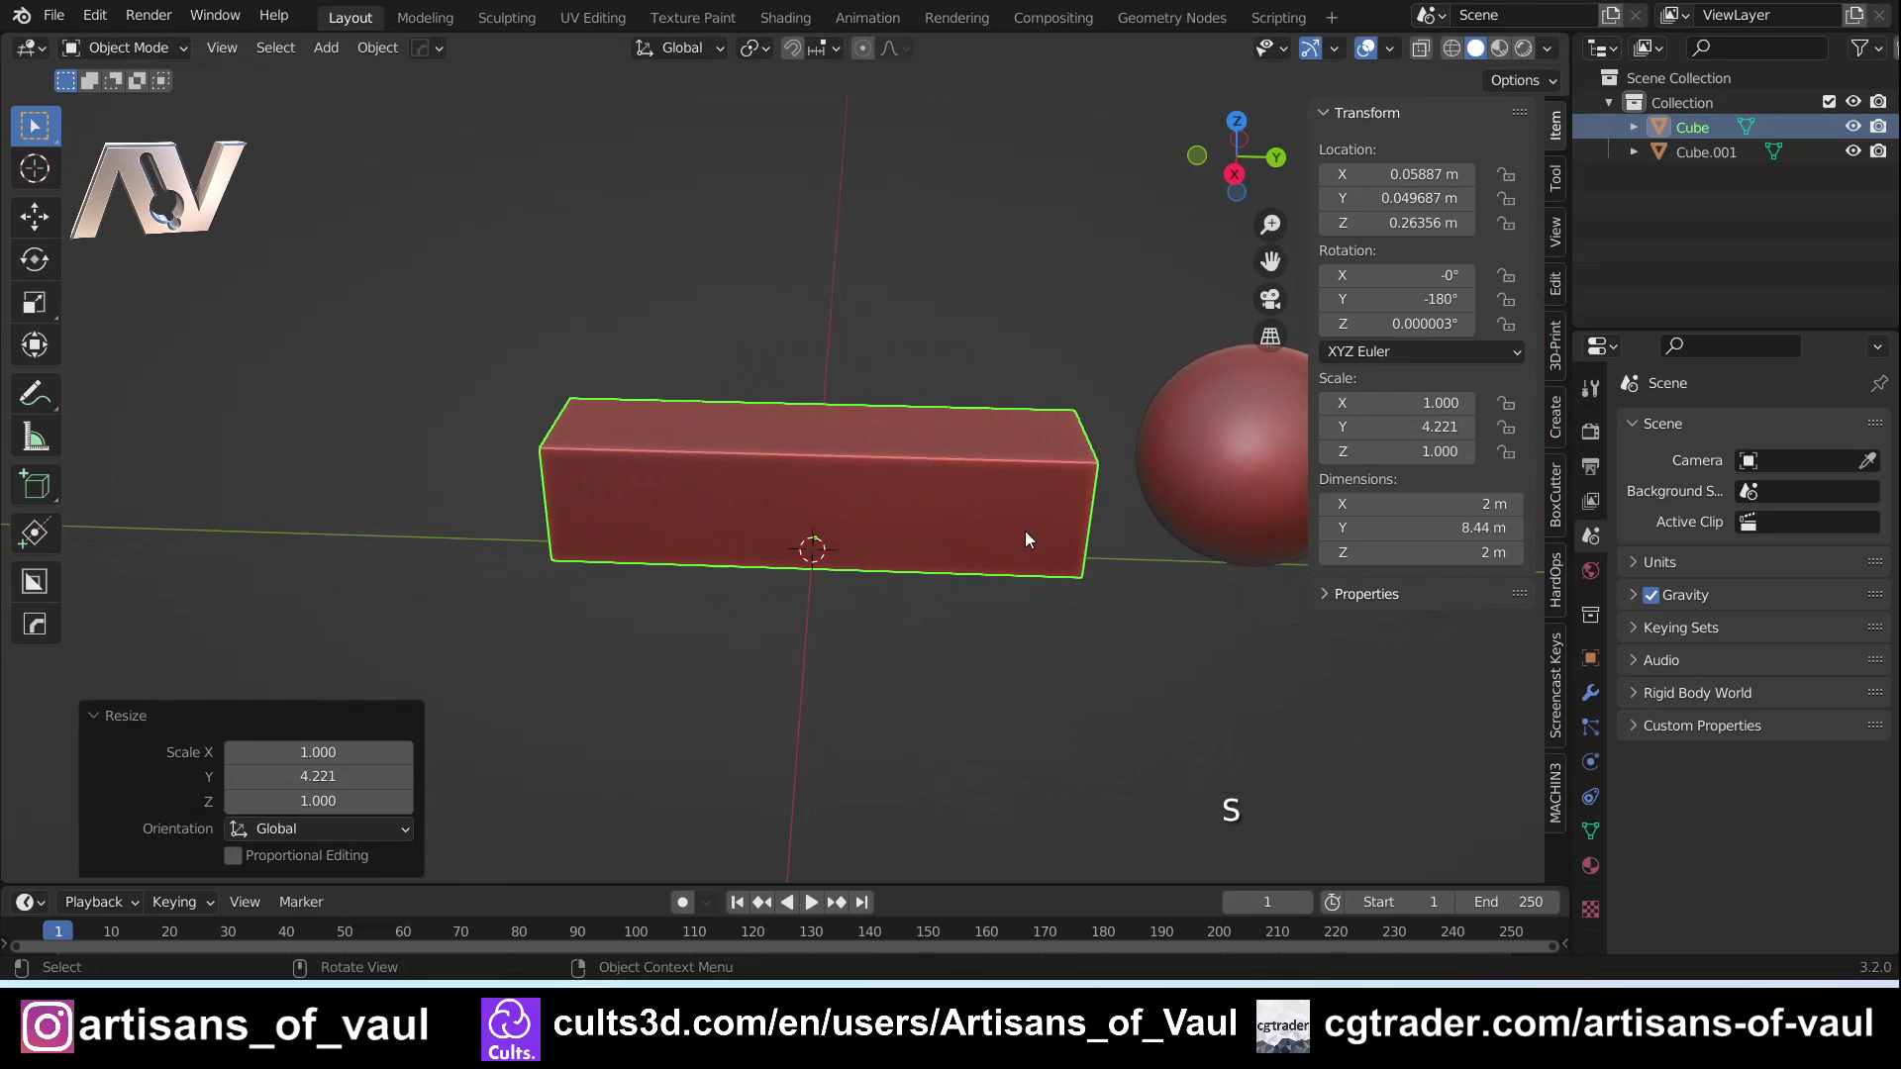
Loop-cut the bar into 4 sections and extrude them up into a tall block with a sloped raised step
key("ctrl+a")
key("Tab")
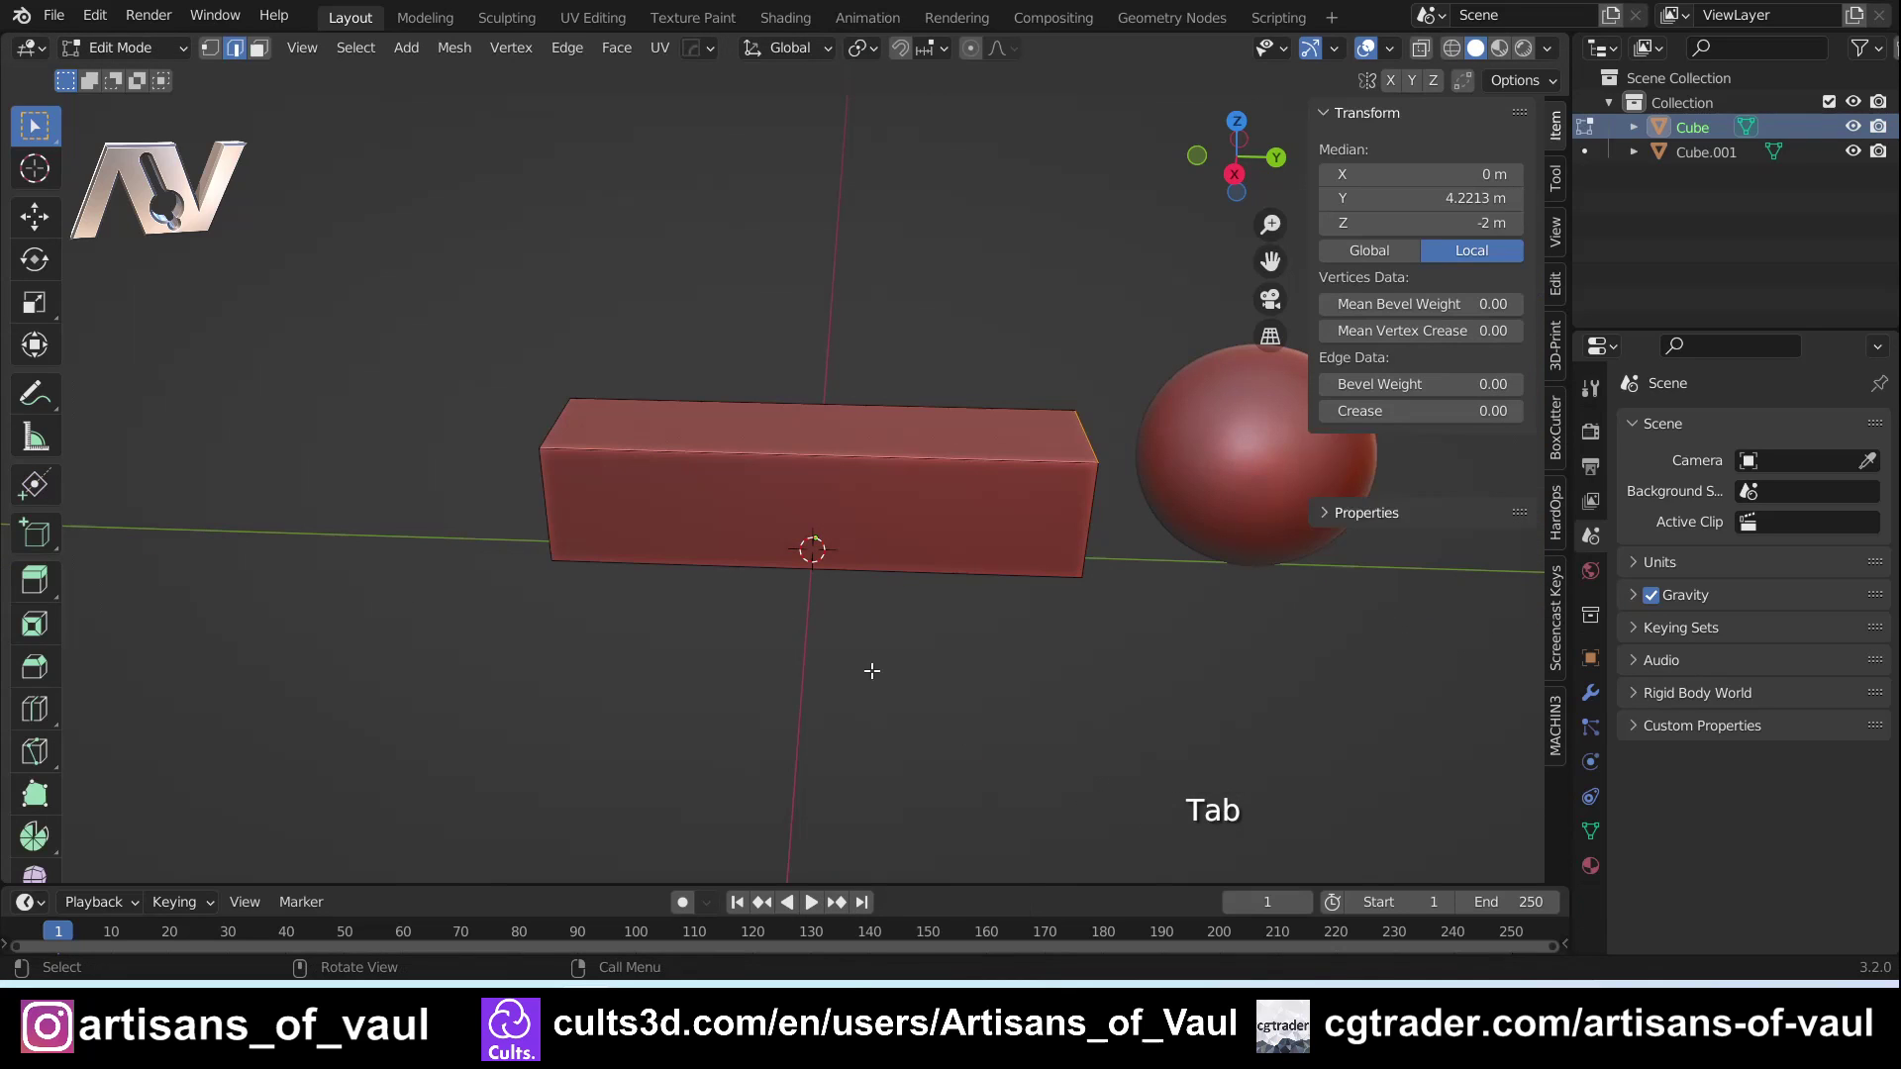
key("ctrl+r")
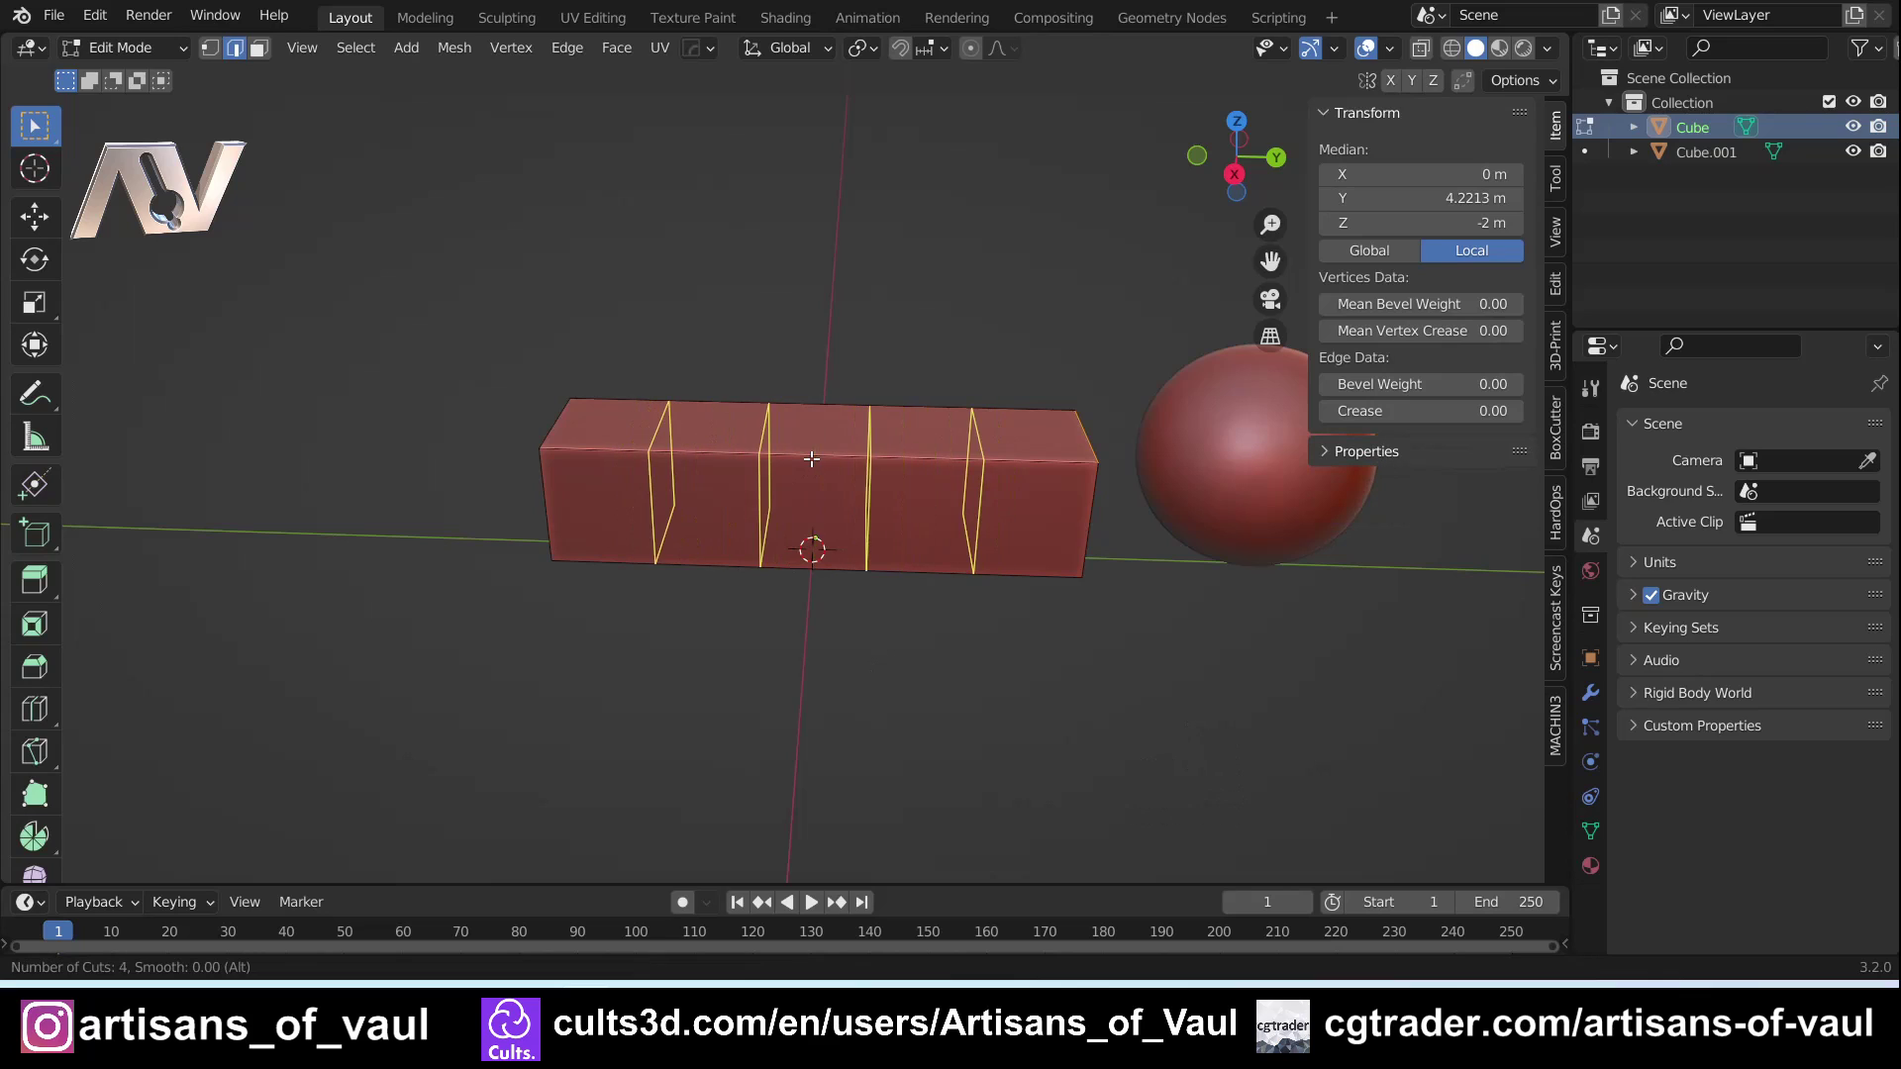
key("Tab")
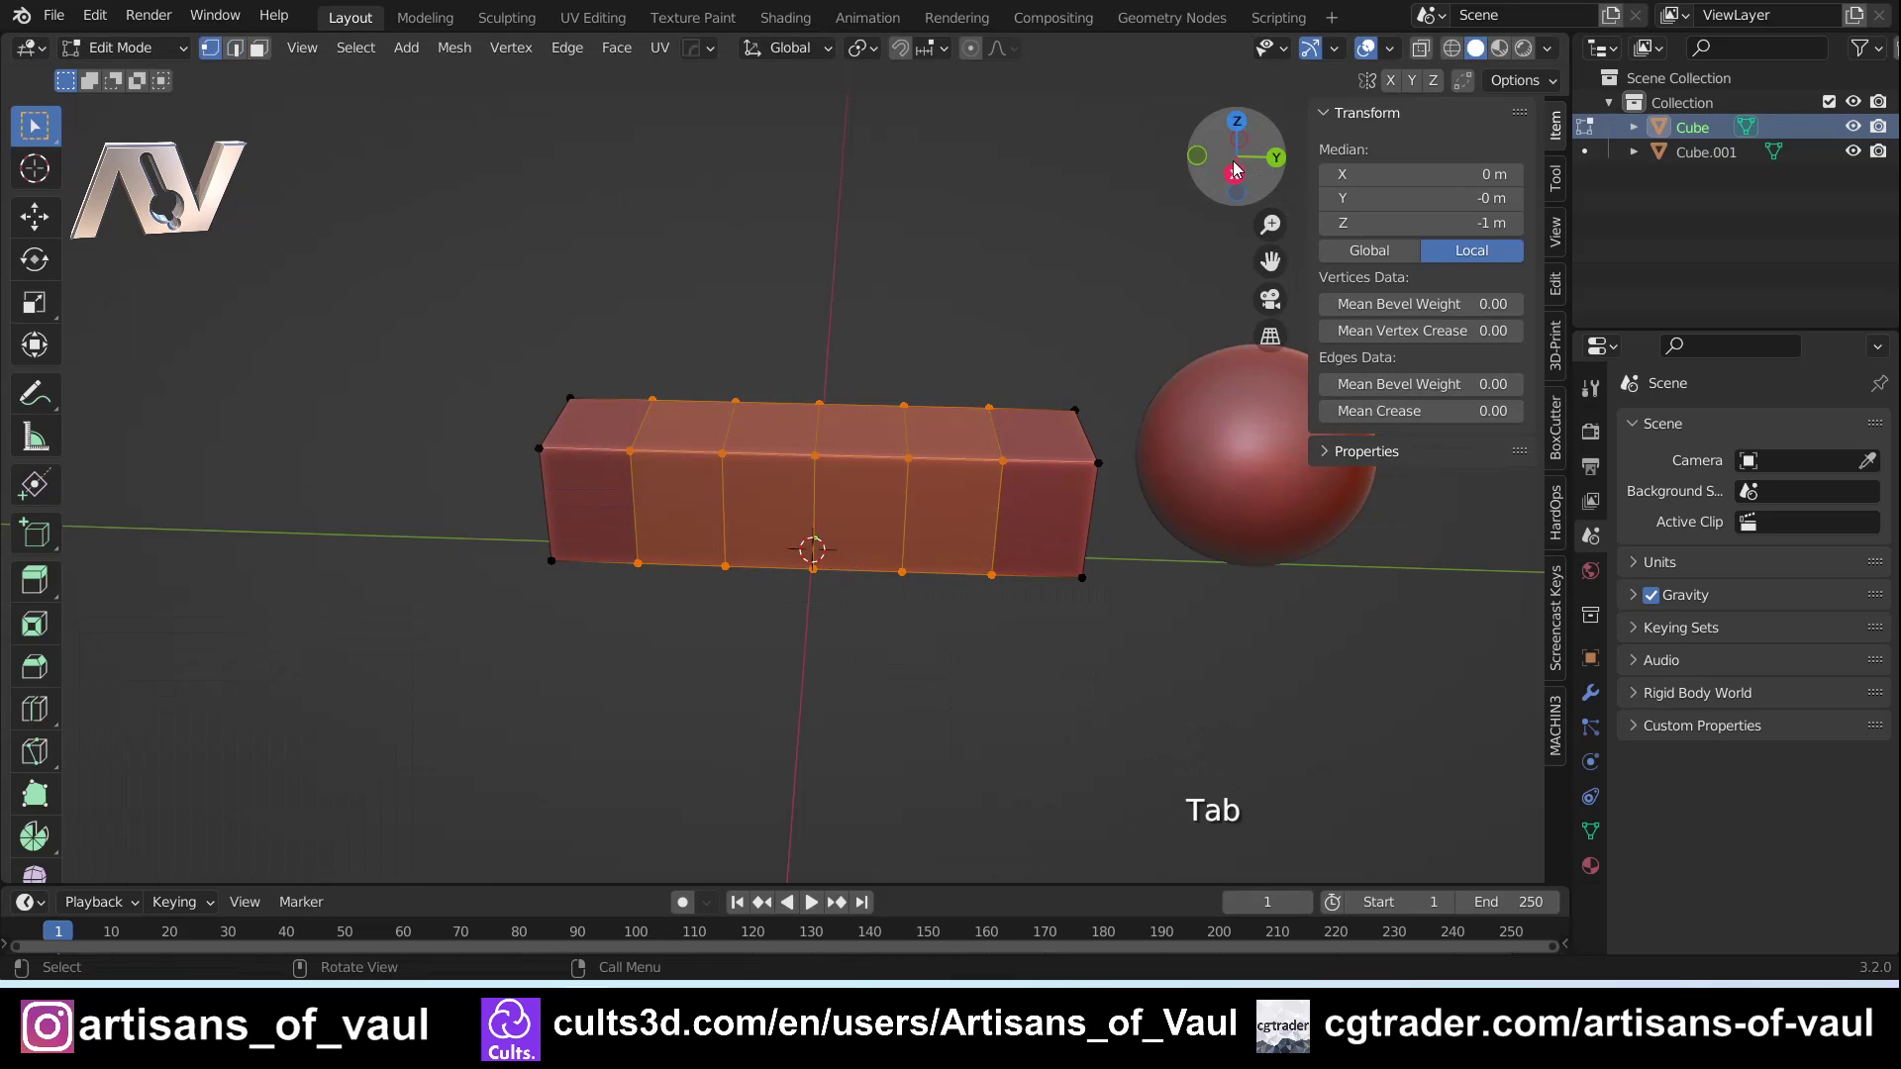
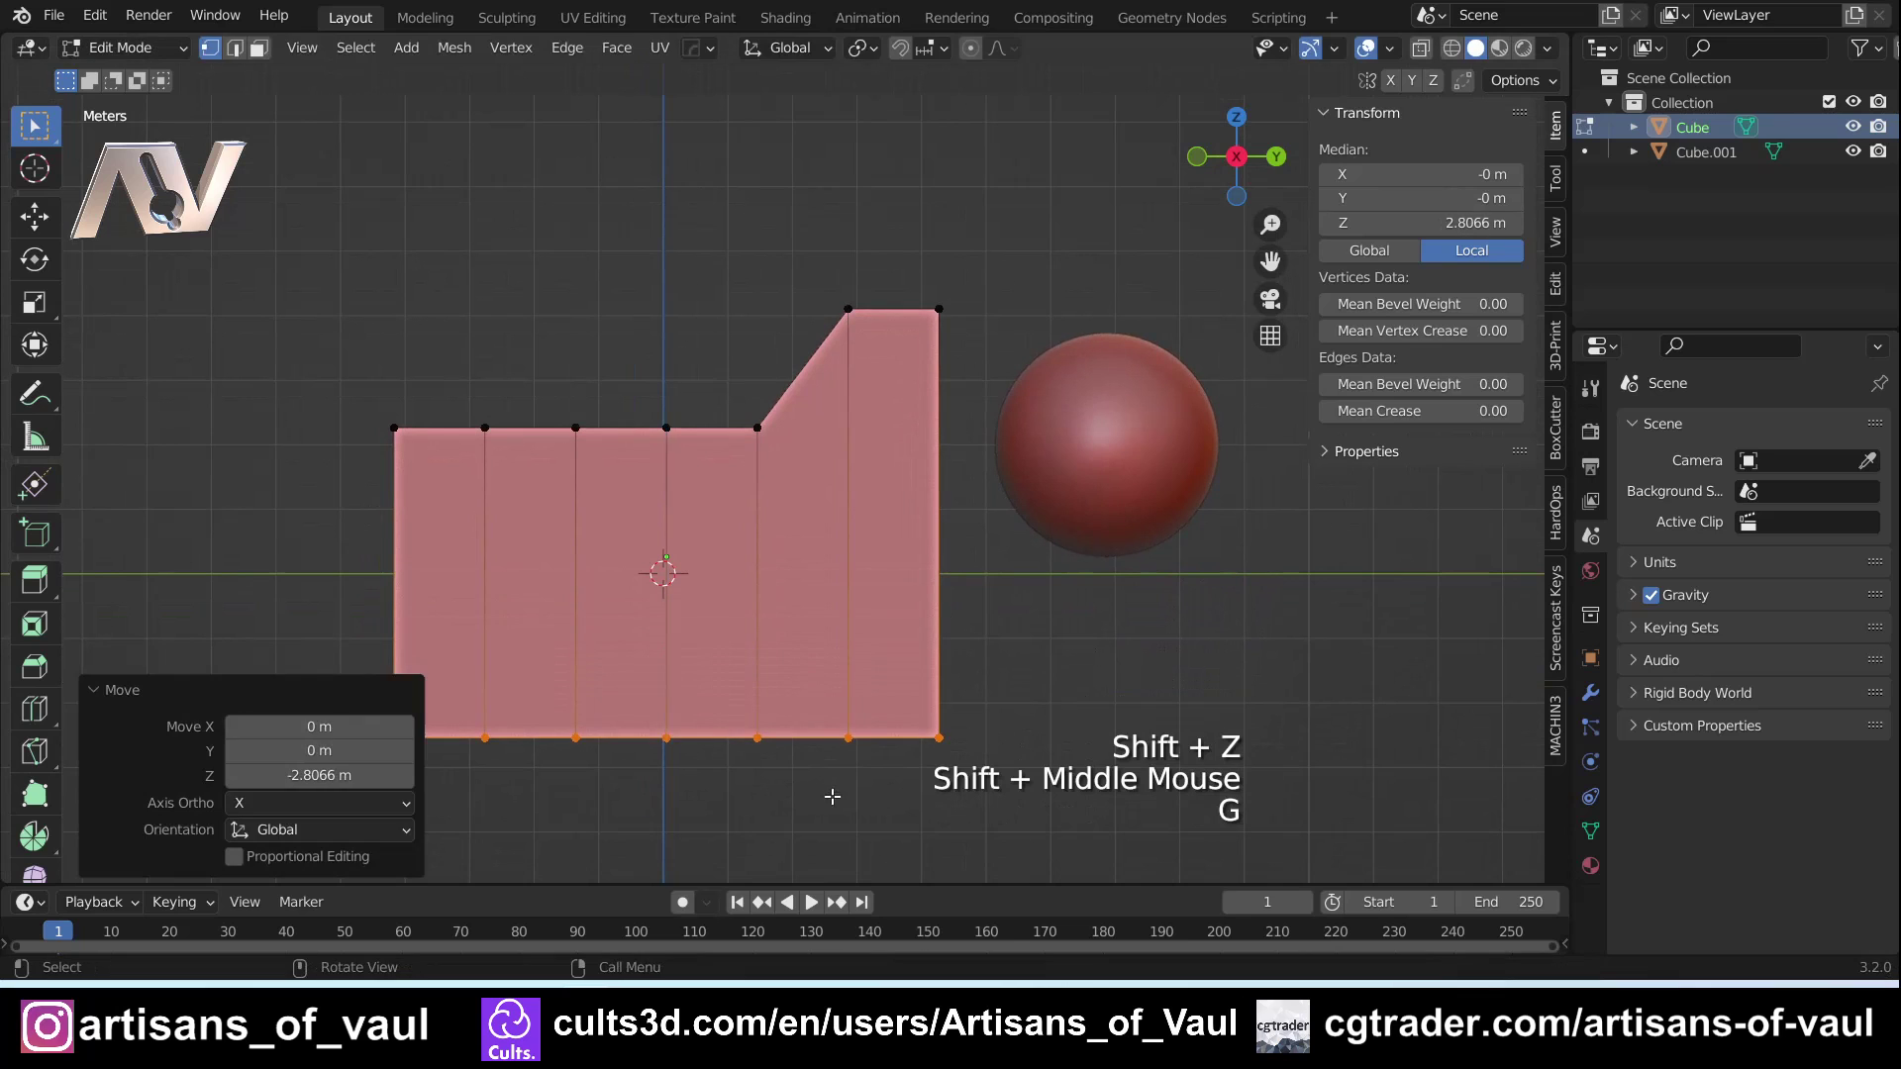
key("Tab")
middle_click(800, 389)
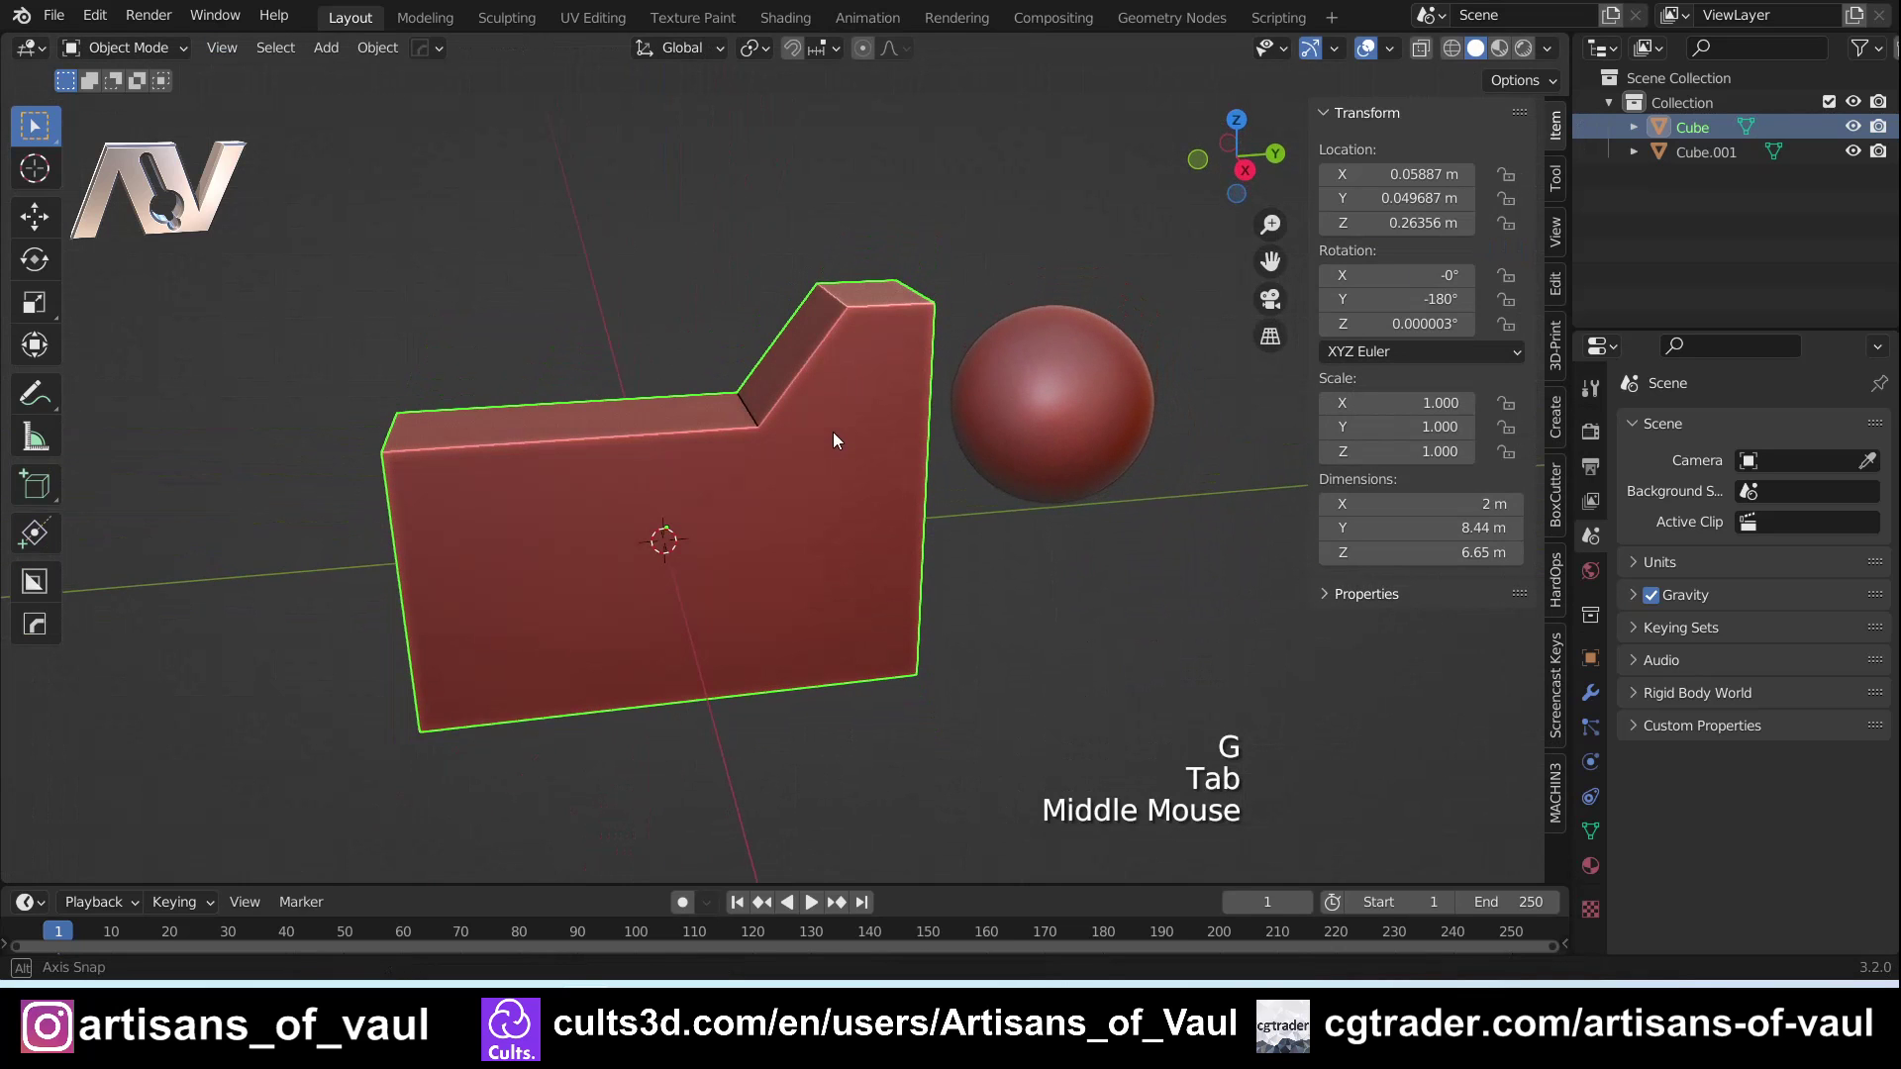
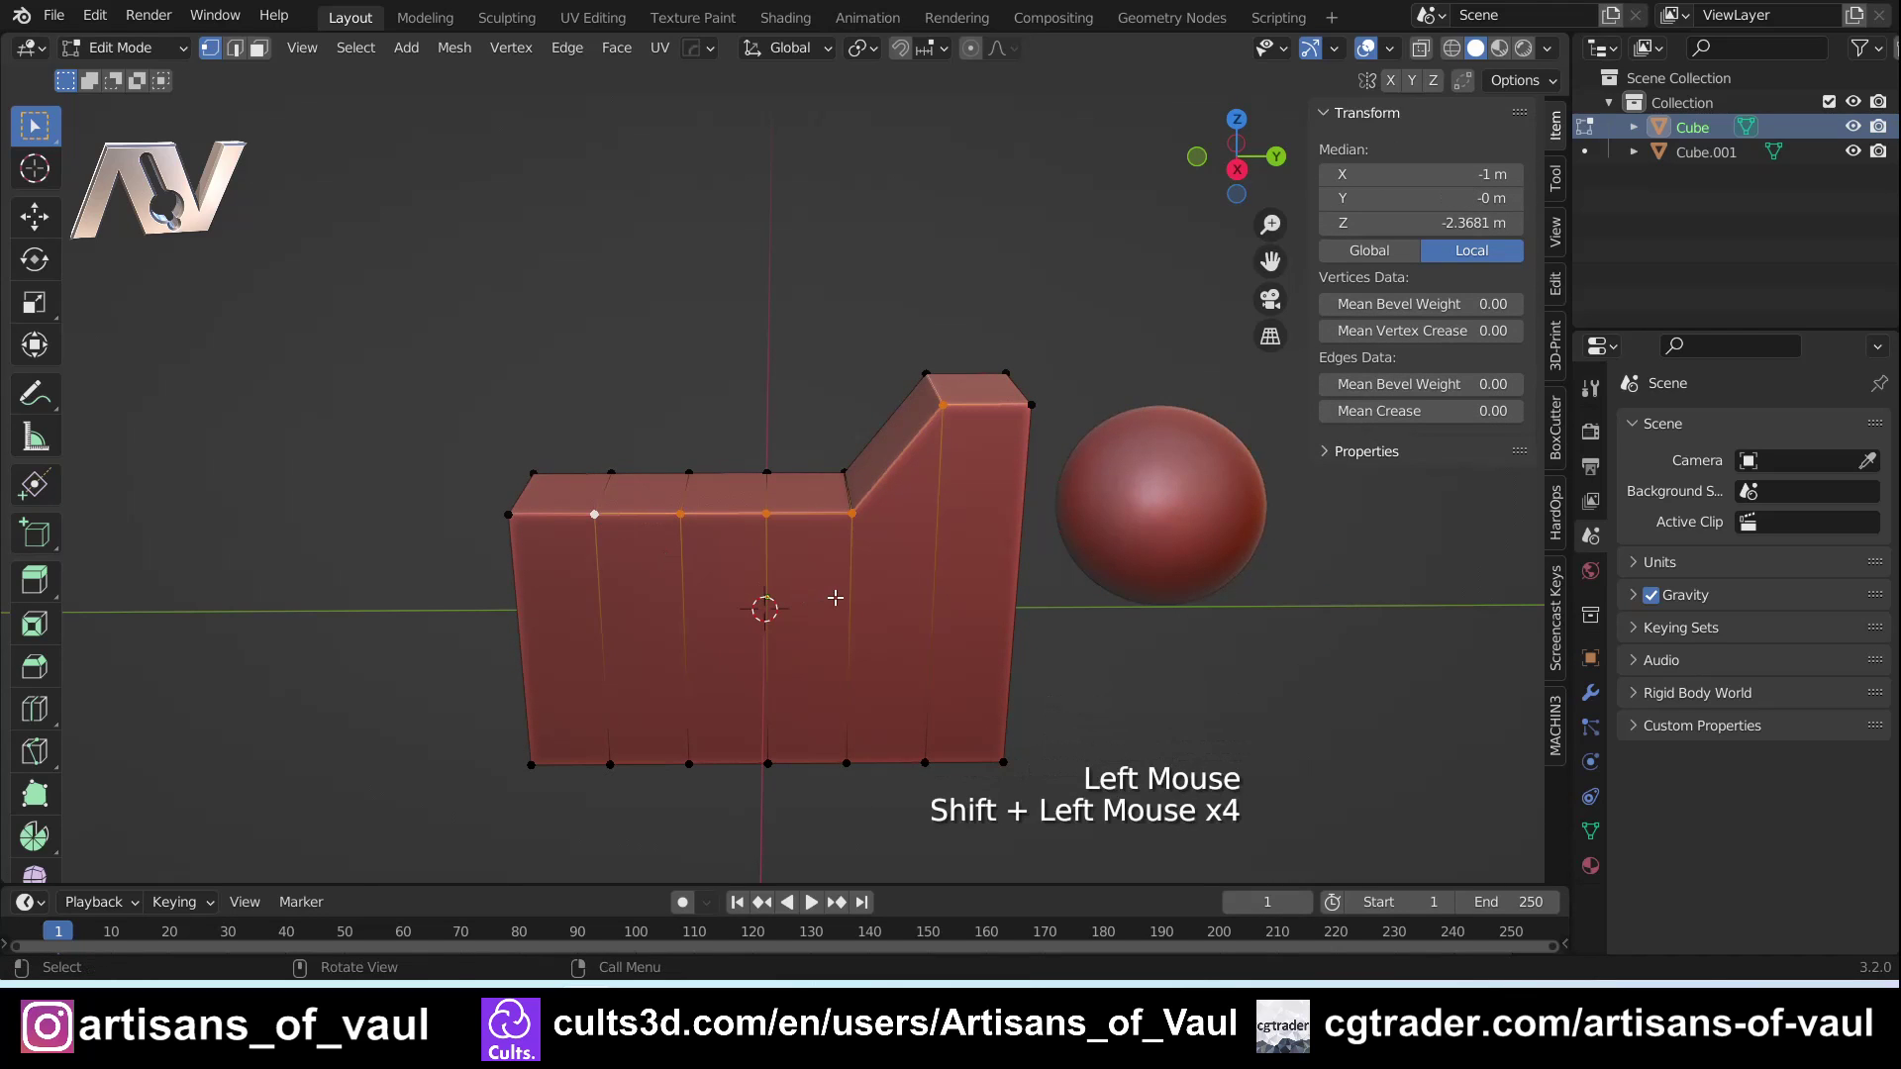
Straighten the selected top vertices into one slope with the Align Pie (Alt+A)
key("alt+a")
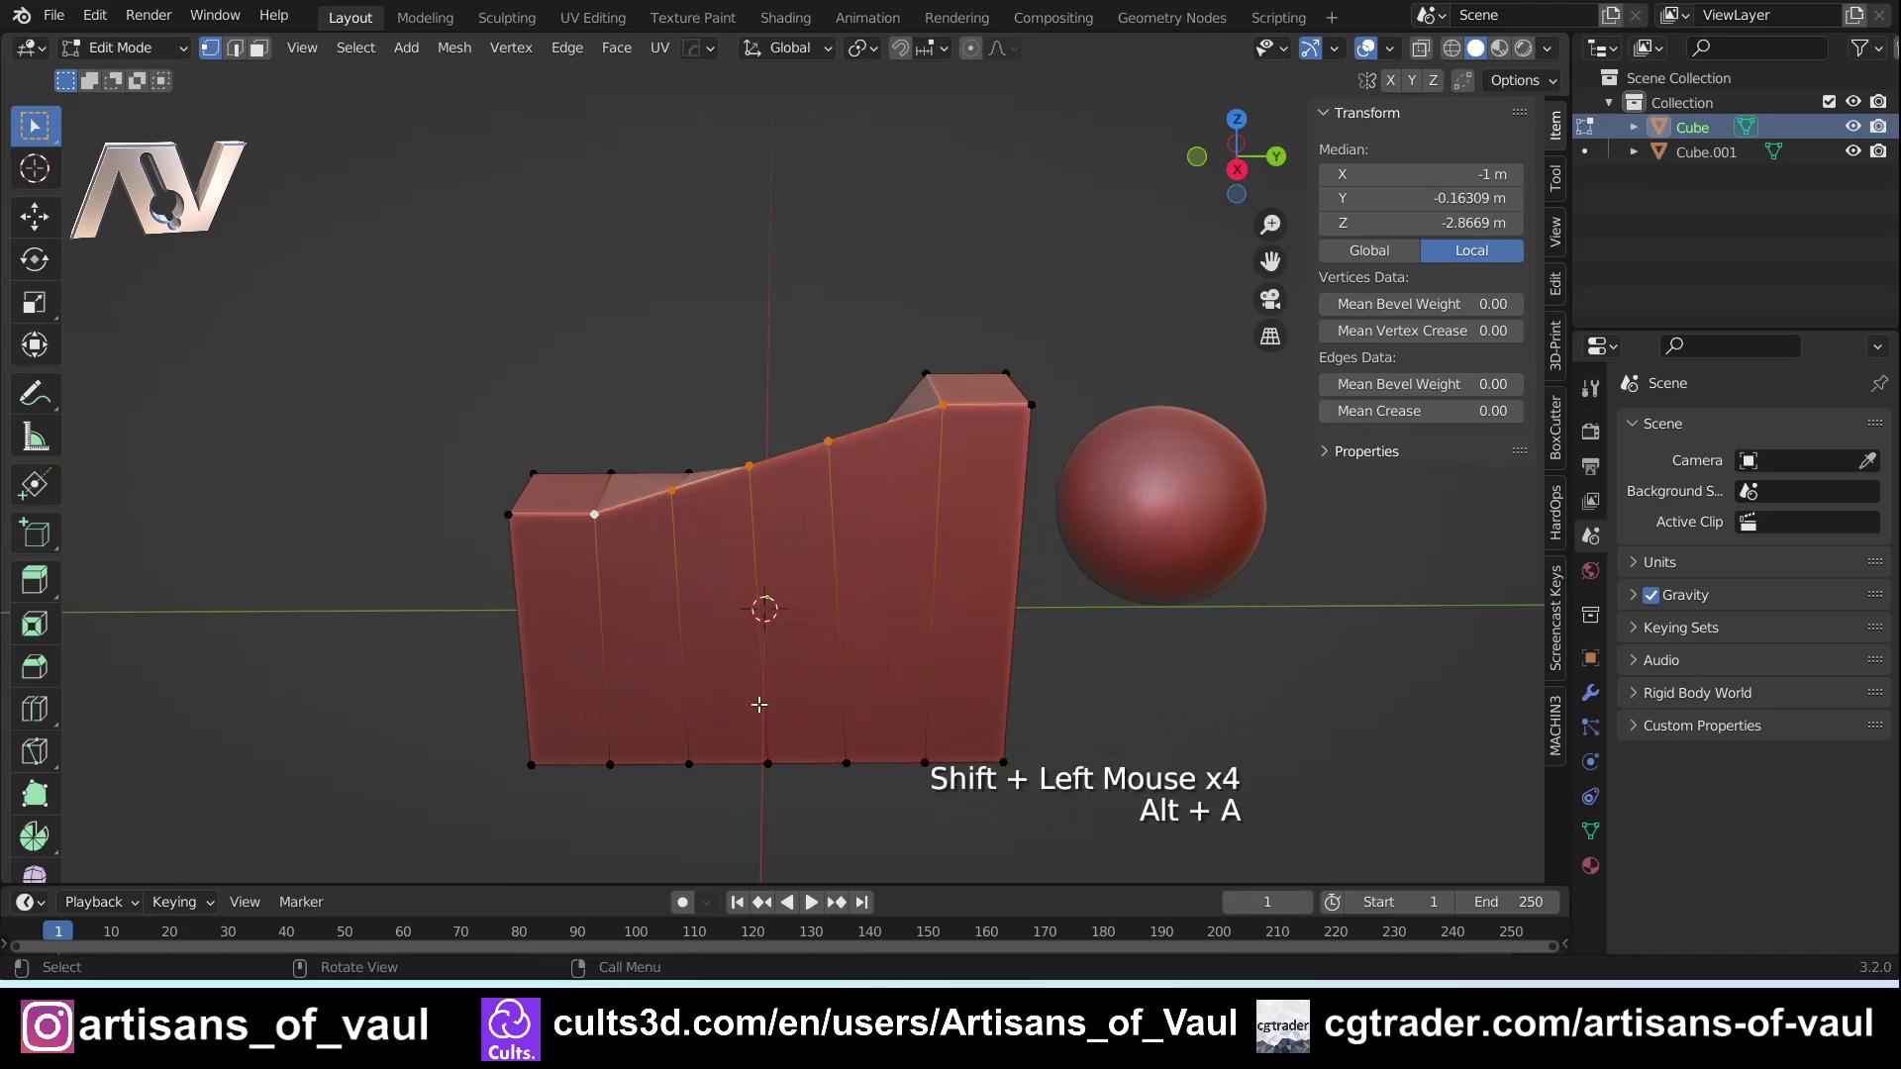
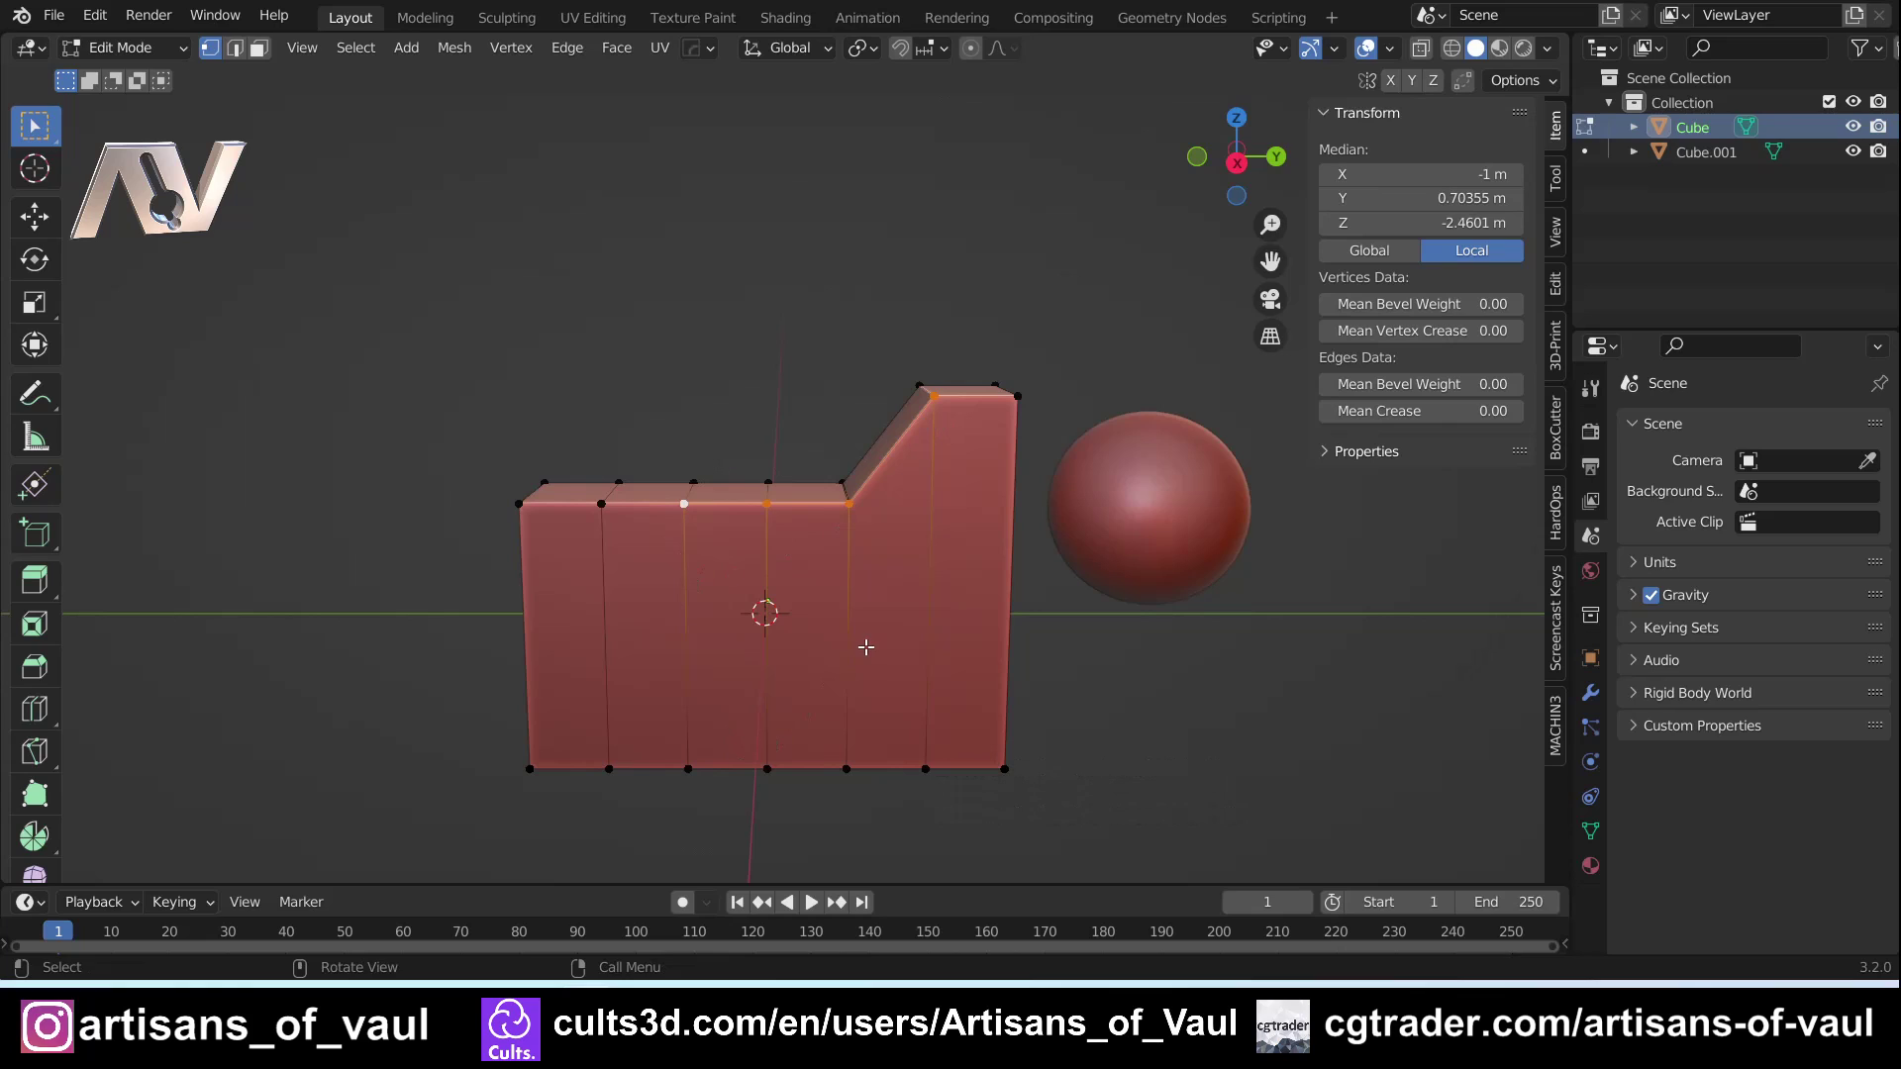
key("alt+a")
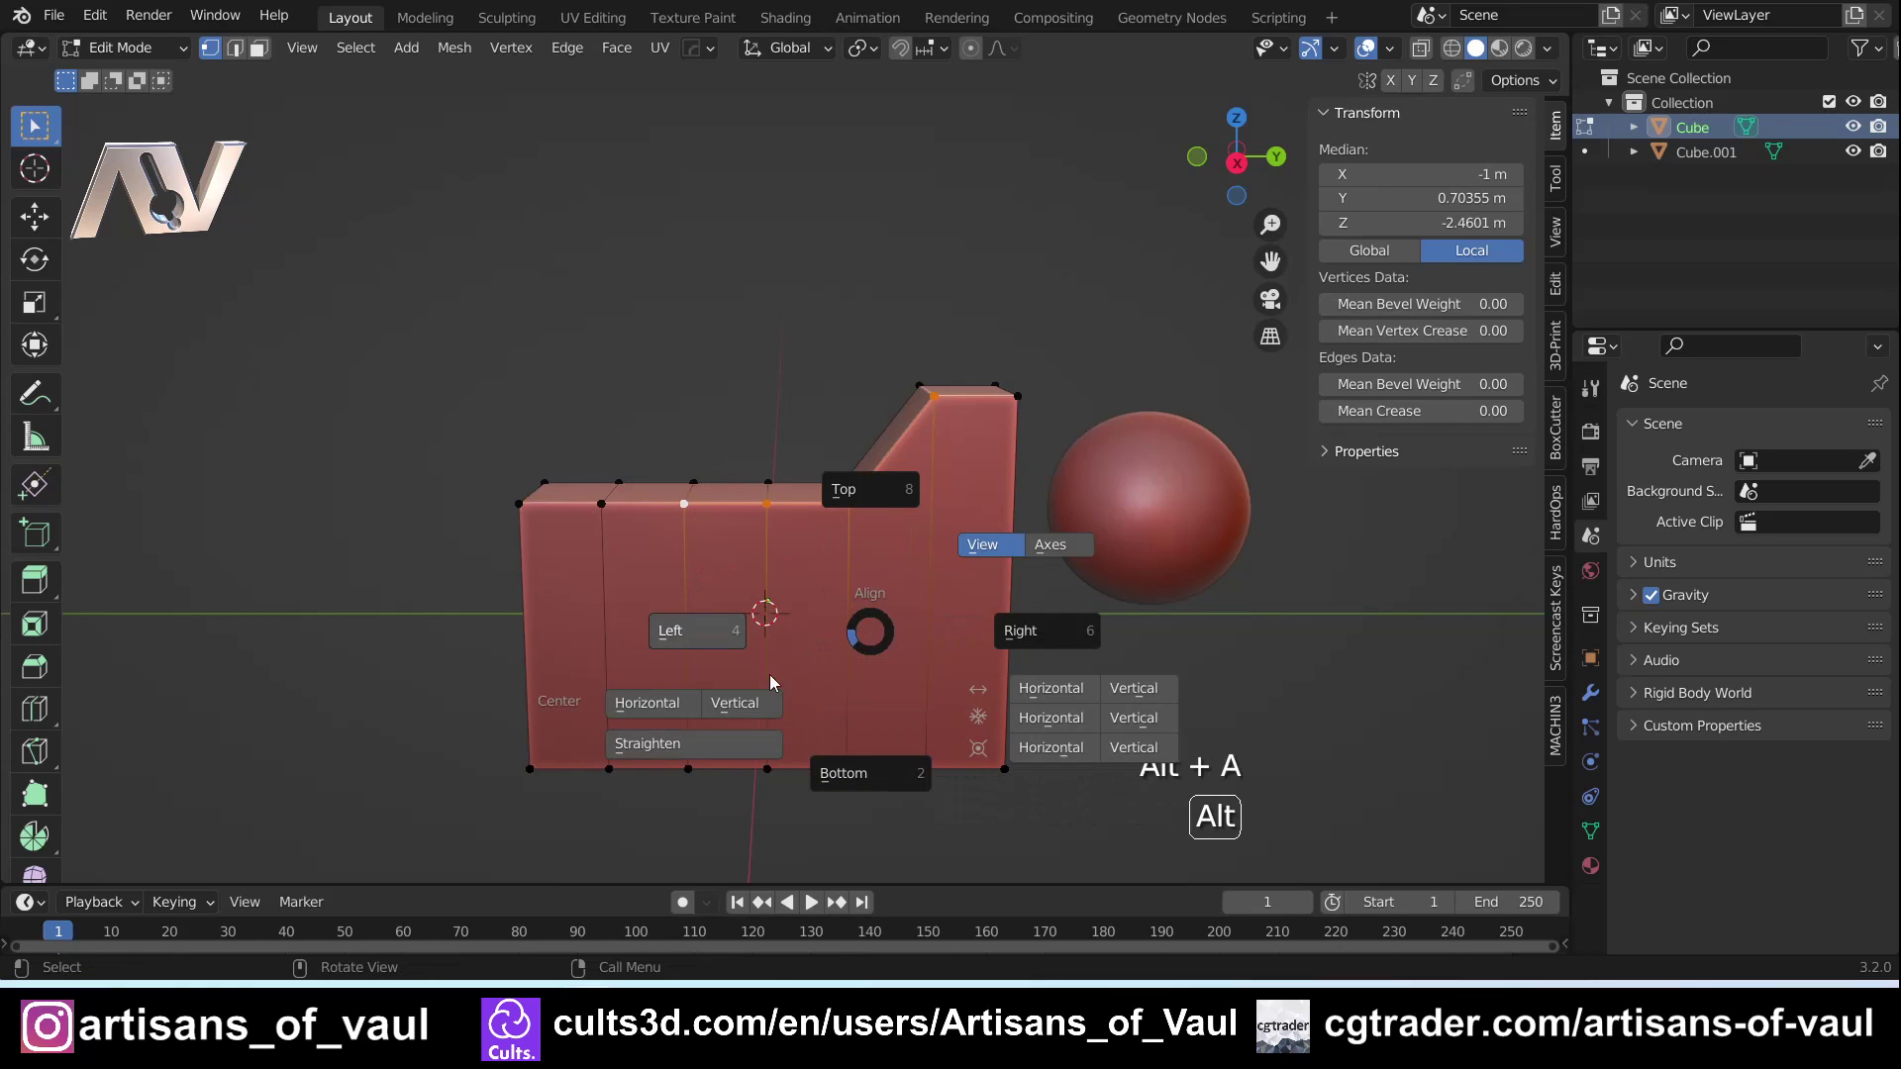
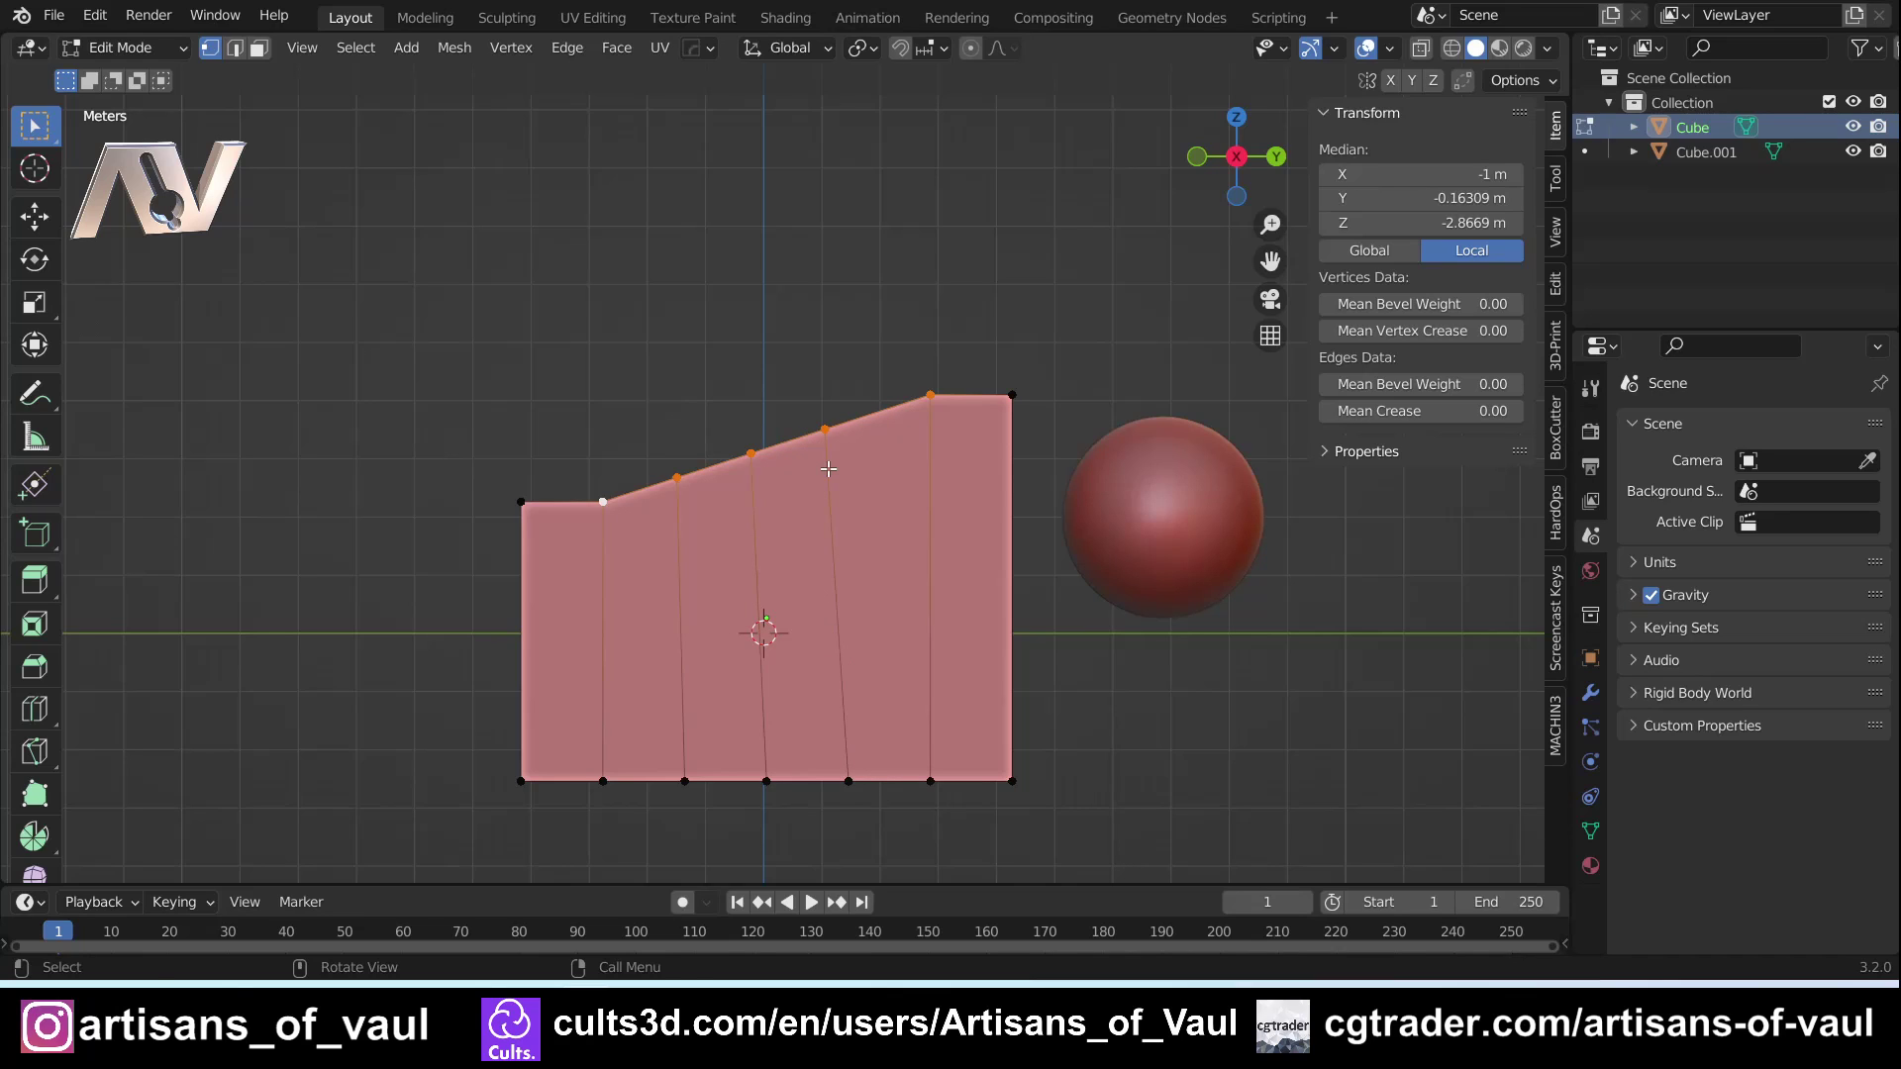
Undo the straightened slope, then use the Align Pie to pull a top vertex into a V notch
key("ctrl+z")
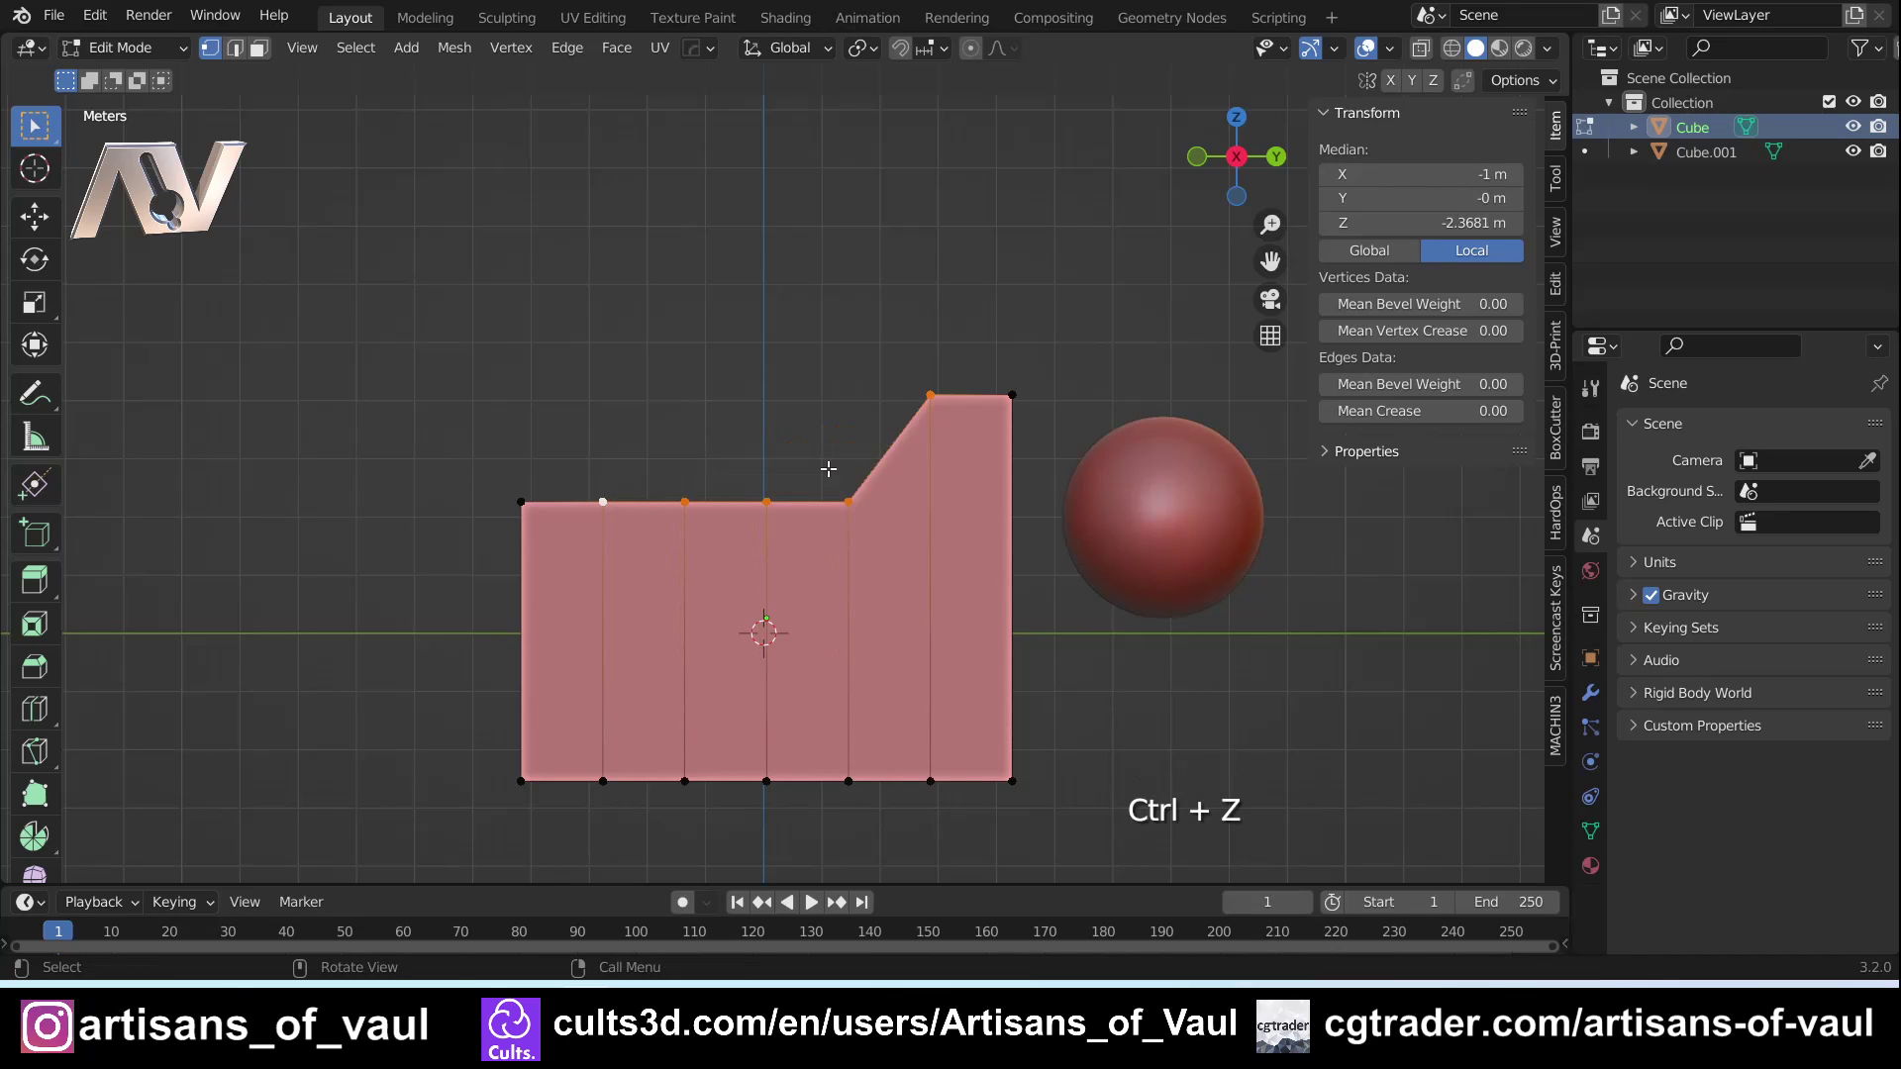
key("alt+a")
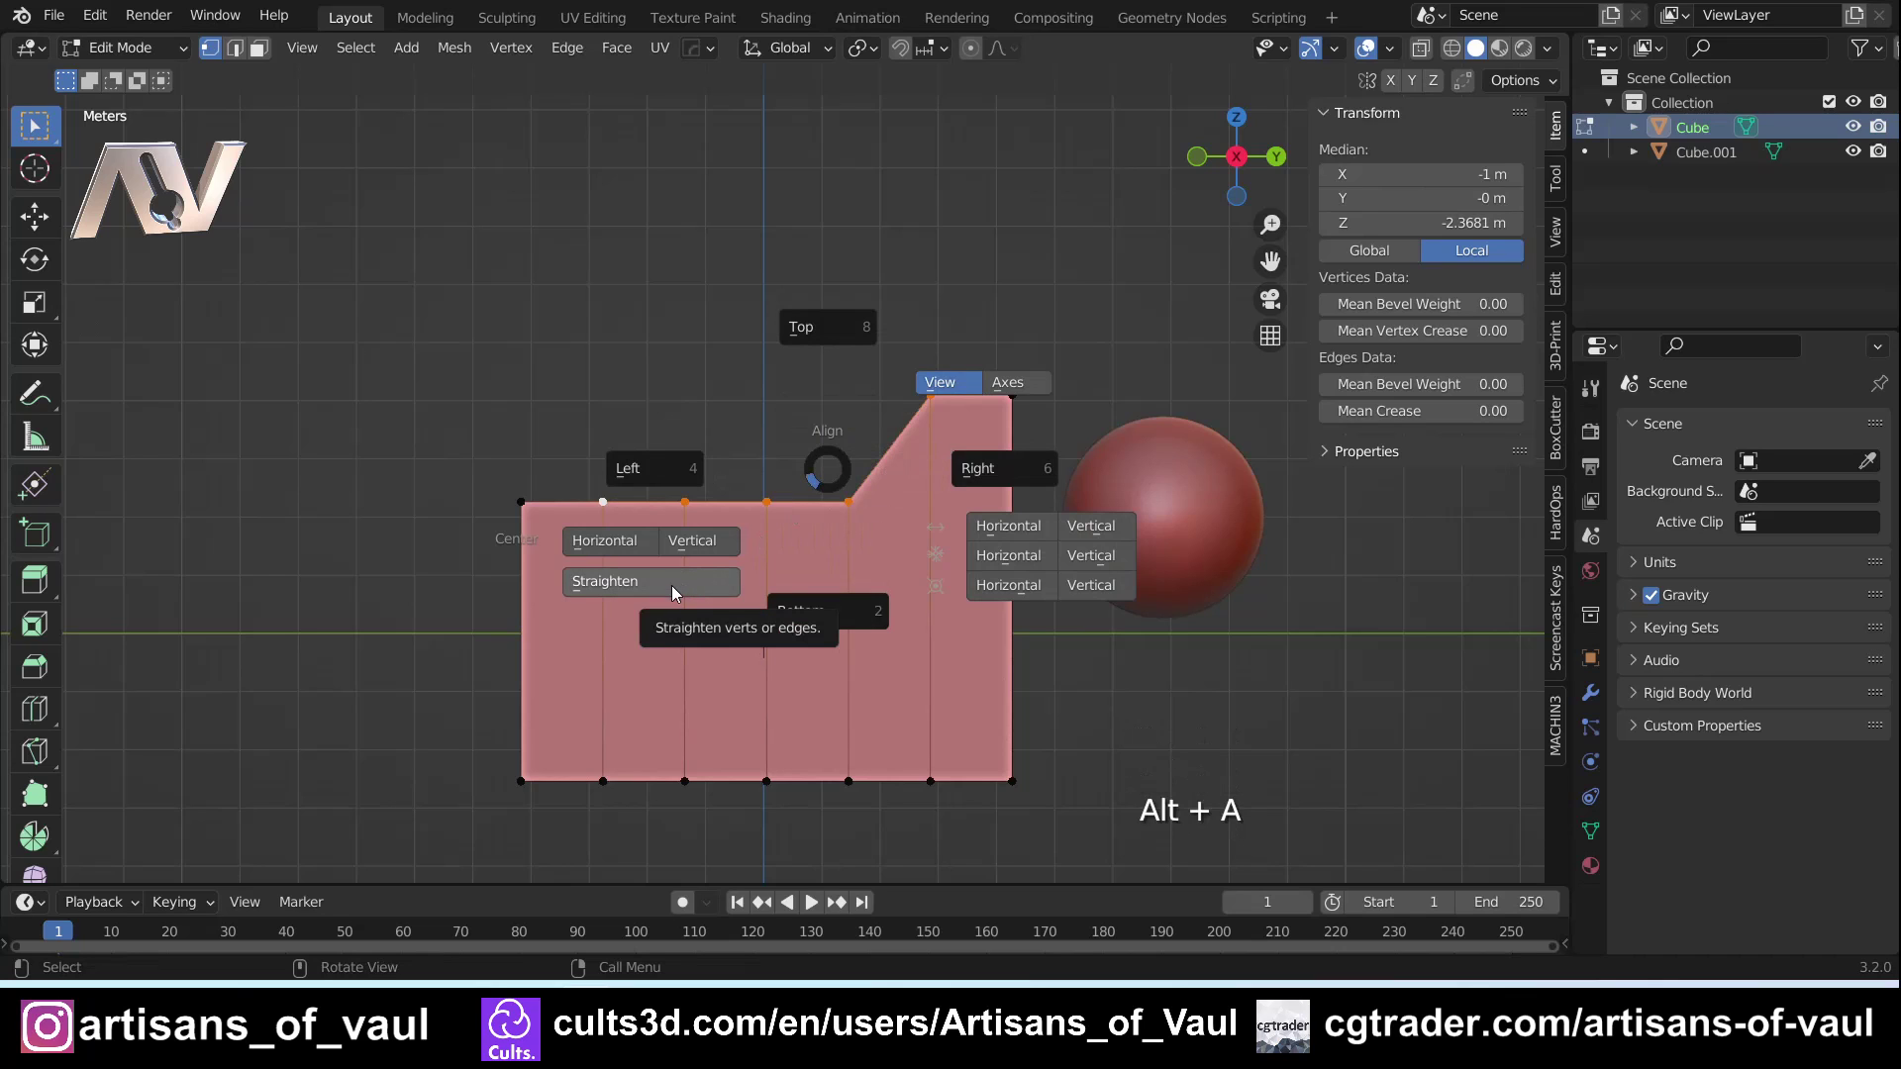
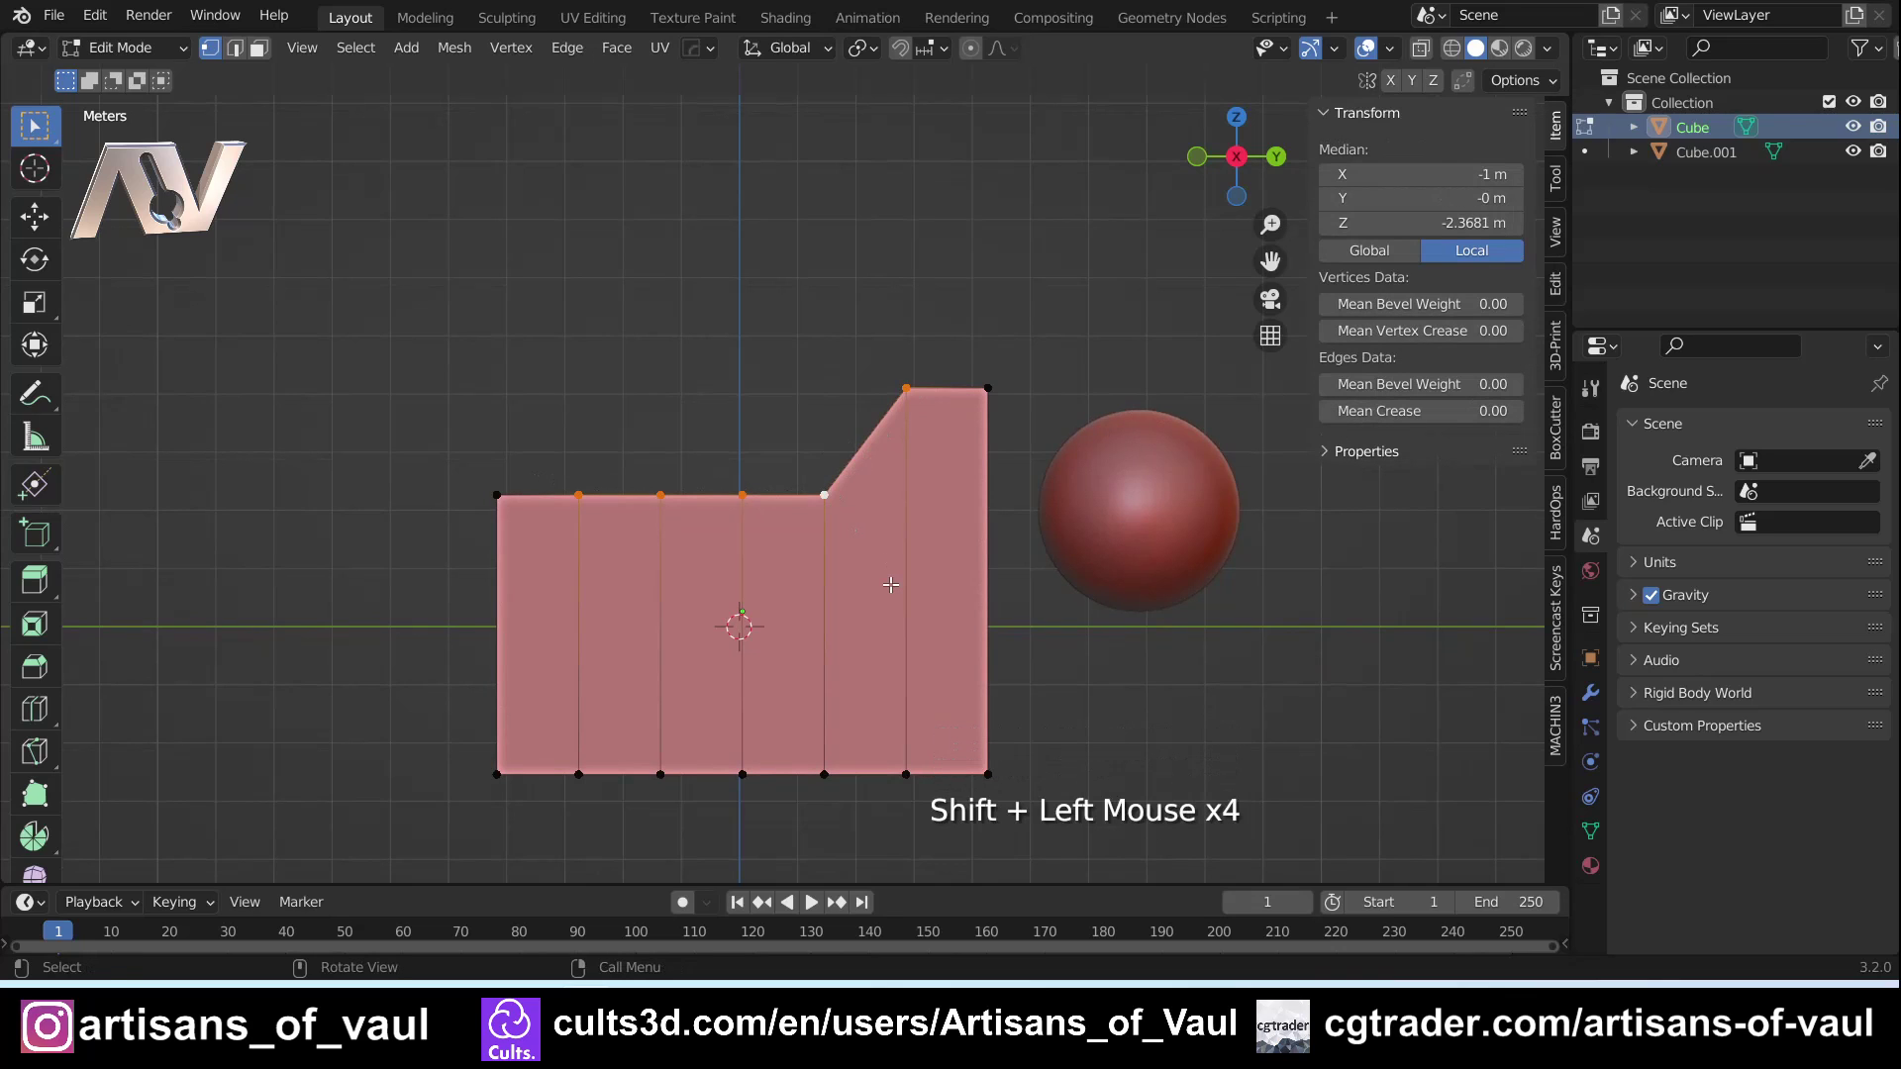
key("alt+a")
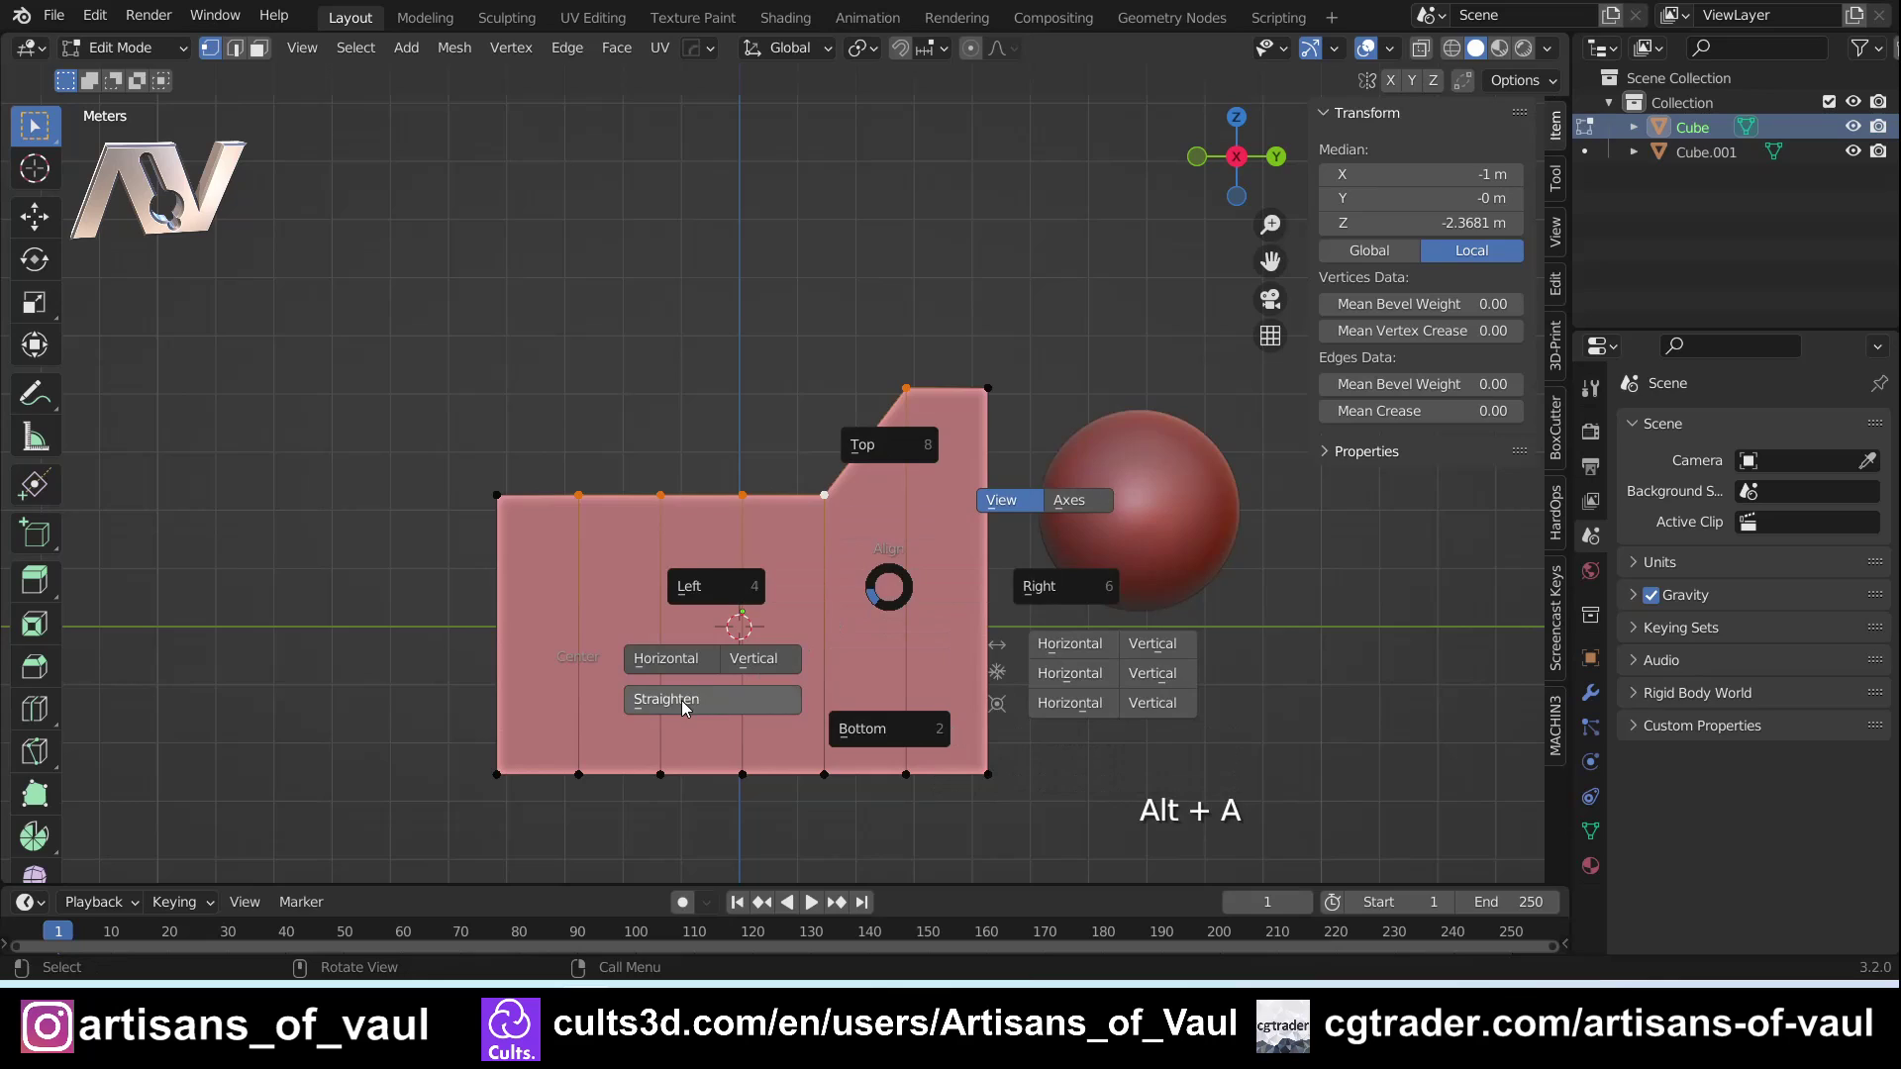
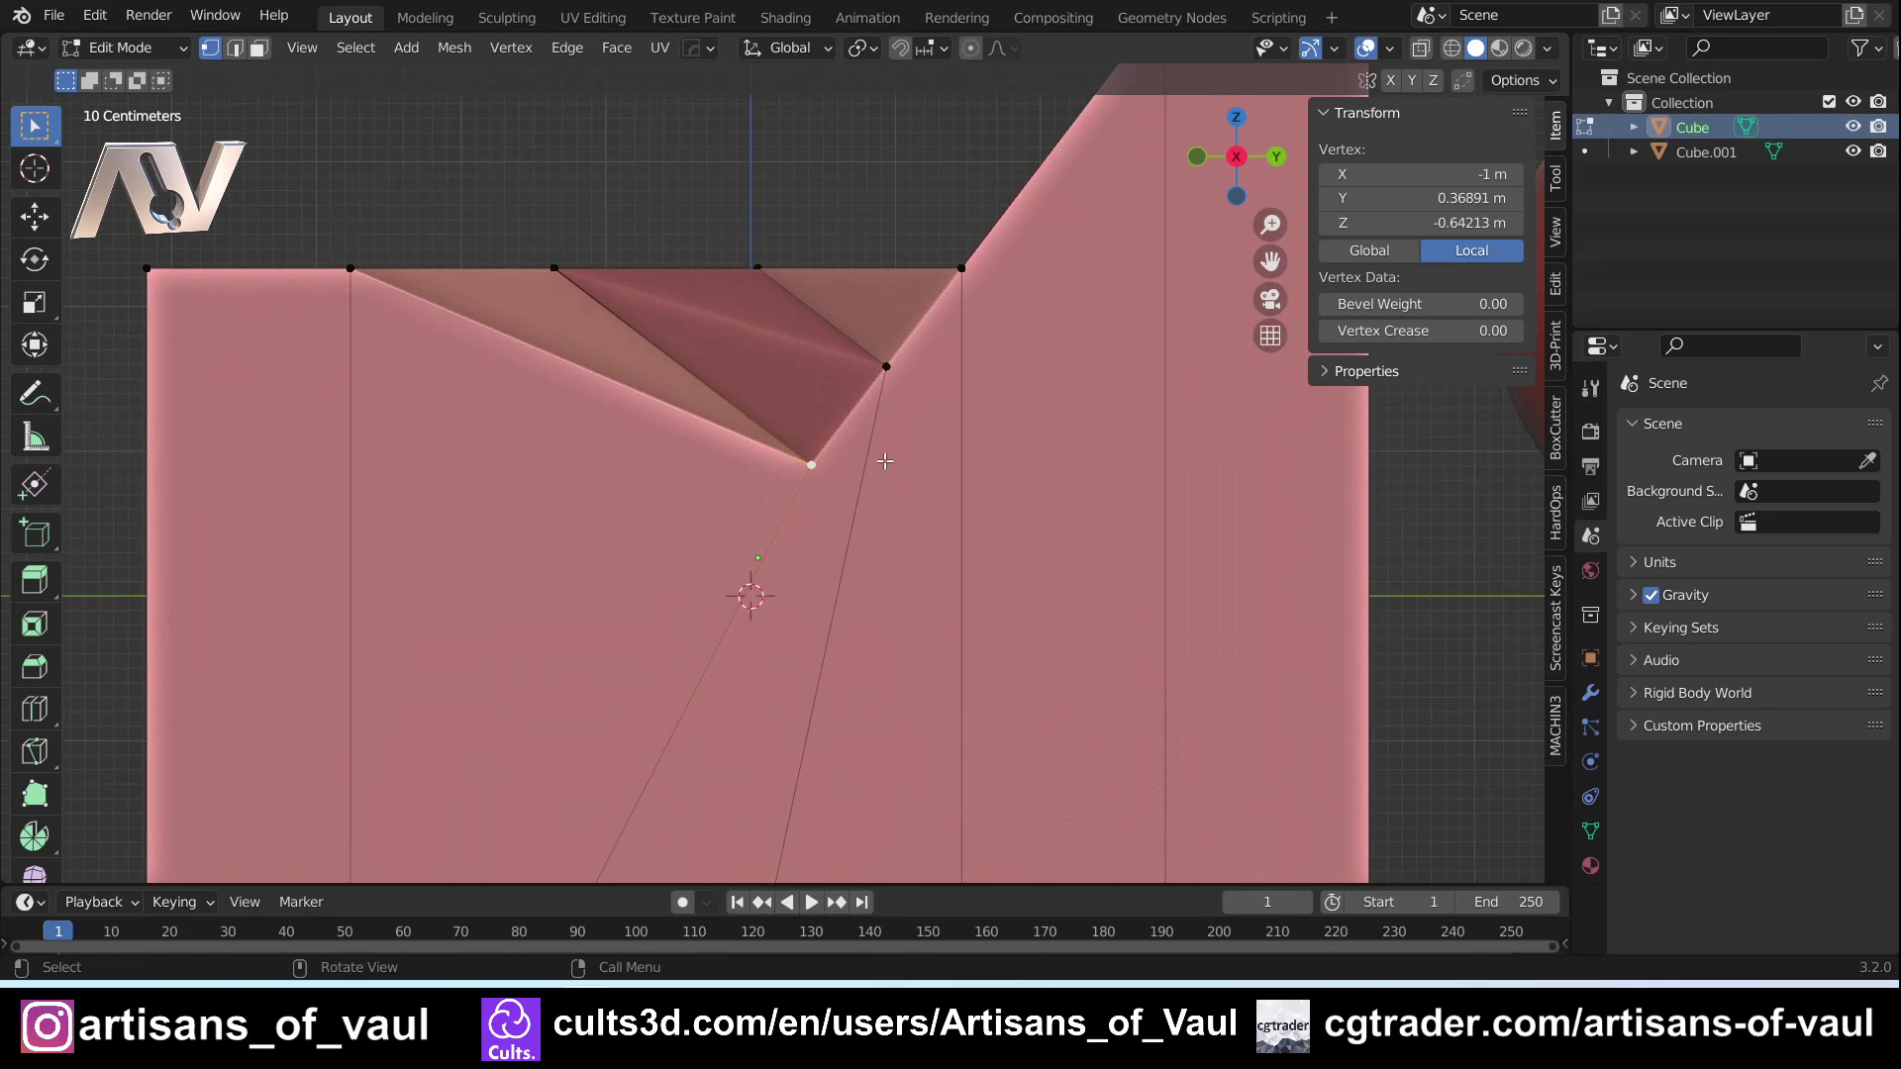
Vertex-slide the notch vertex deeper along its edge and return to Object Mode
key("g")
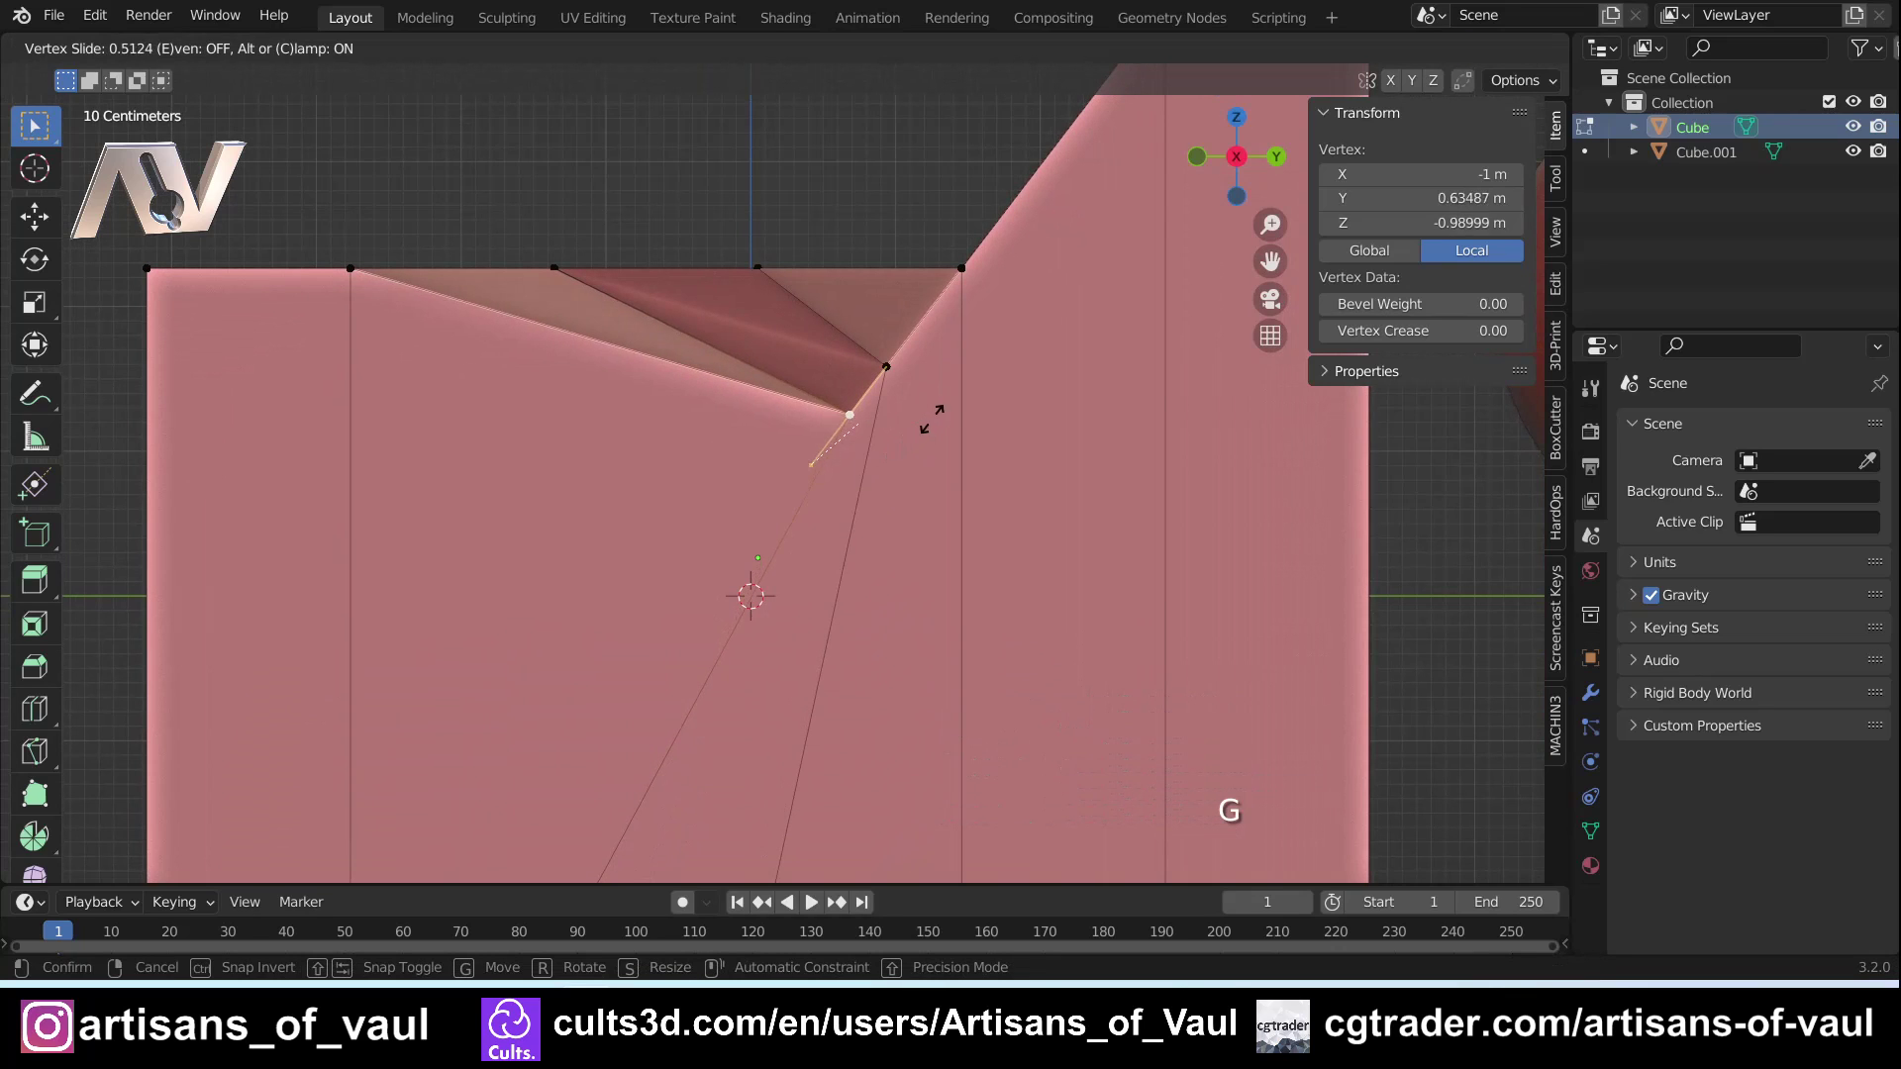
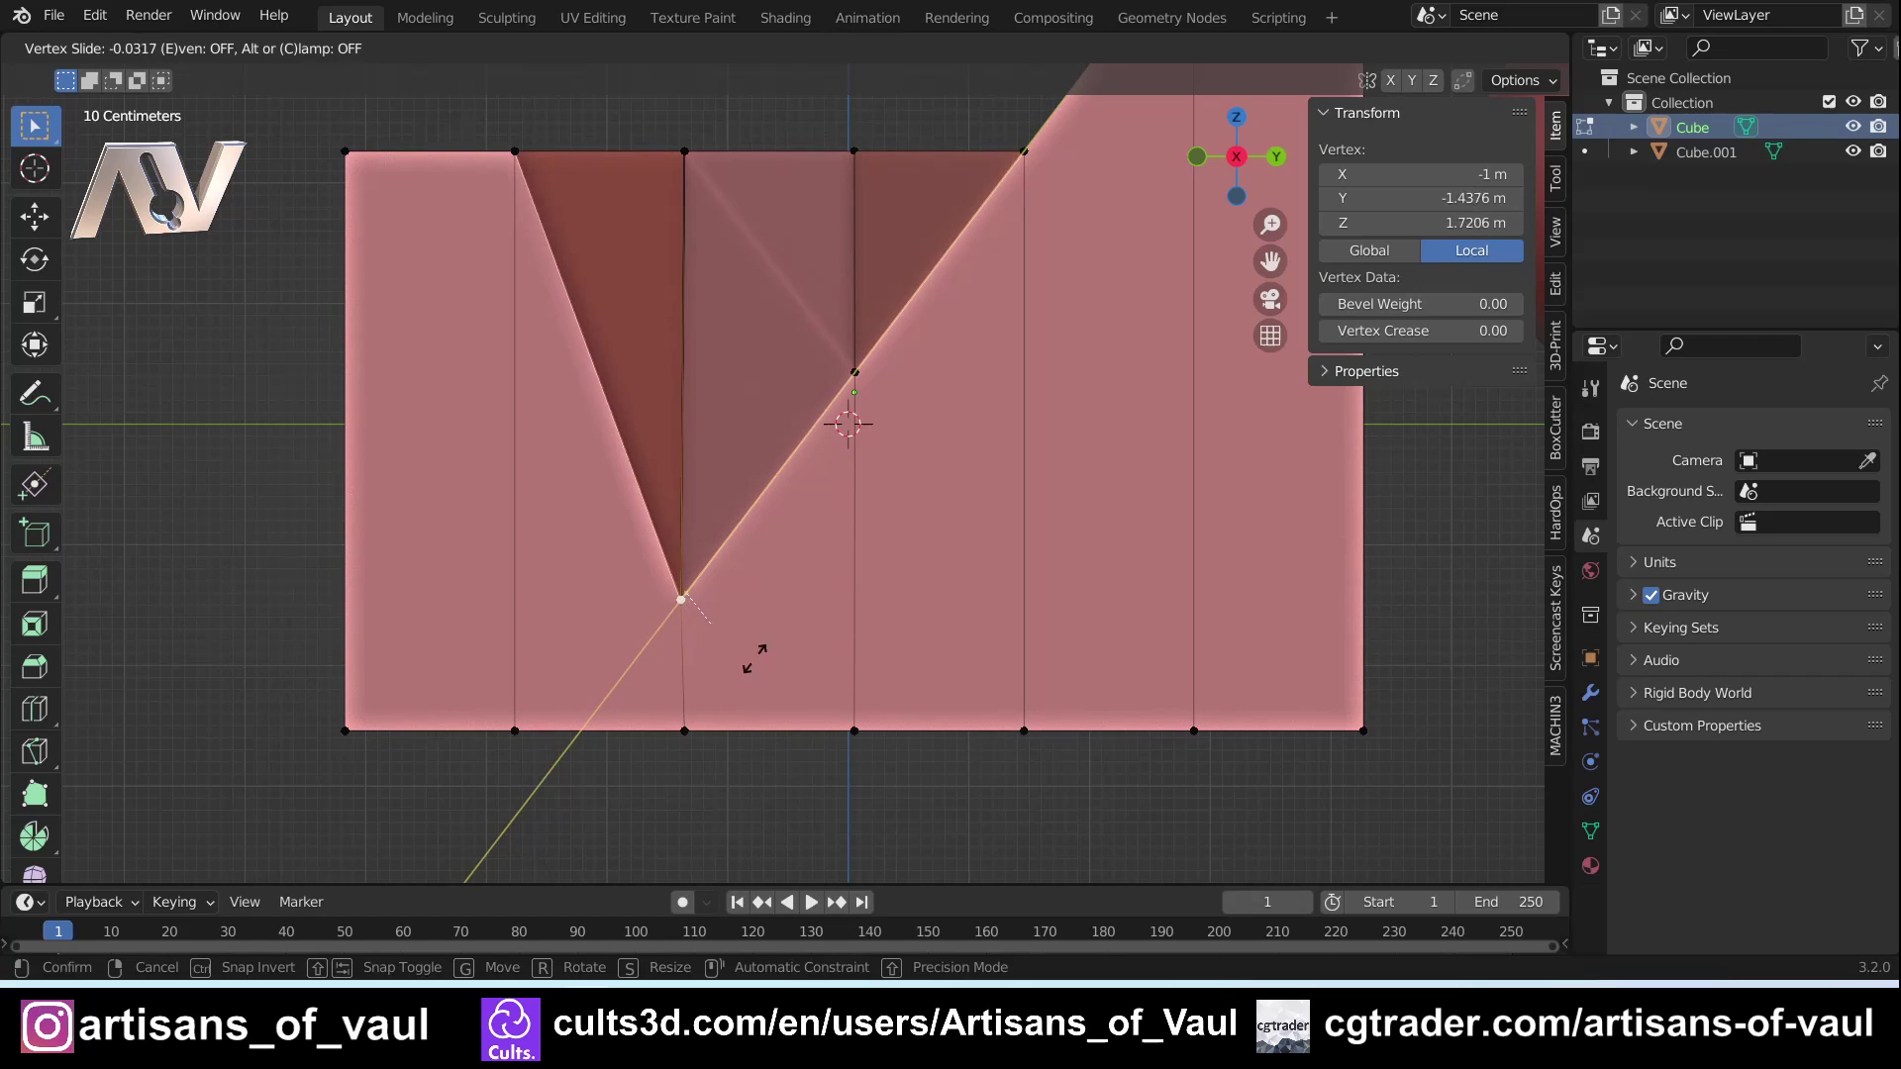
scroll("down", 3)
key("Tab")
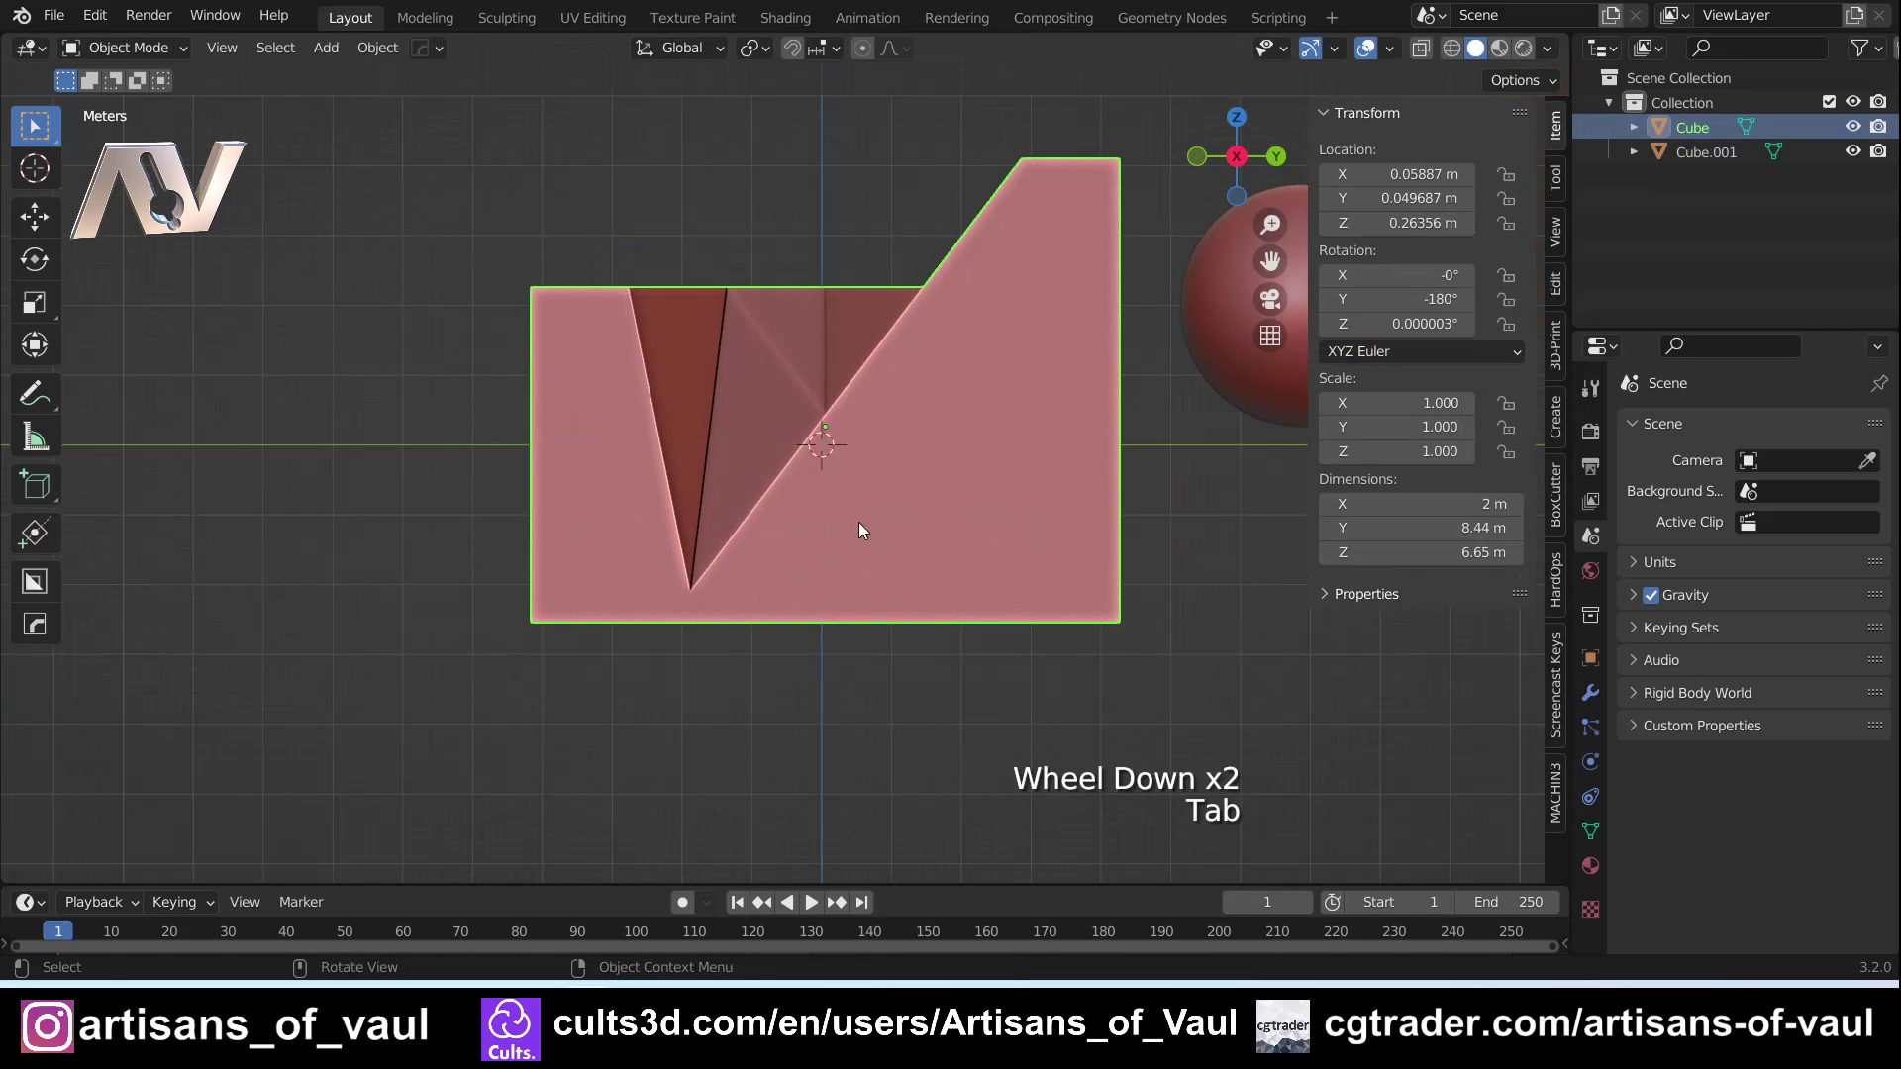
middle_click(873, 484)
middle_click(777, 529)
Edit the sphere and flatten its extruded side faces to zero on local Y with Align
middle_click(576, 573)
left_click(703, 478)
key("Tab")
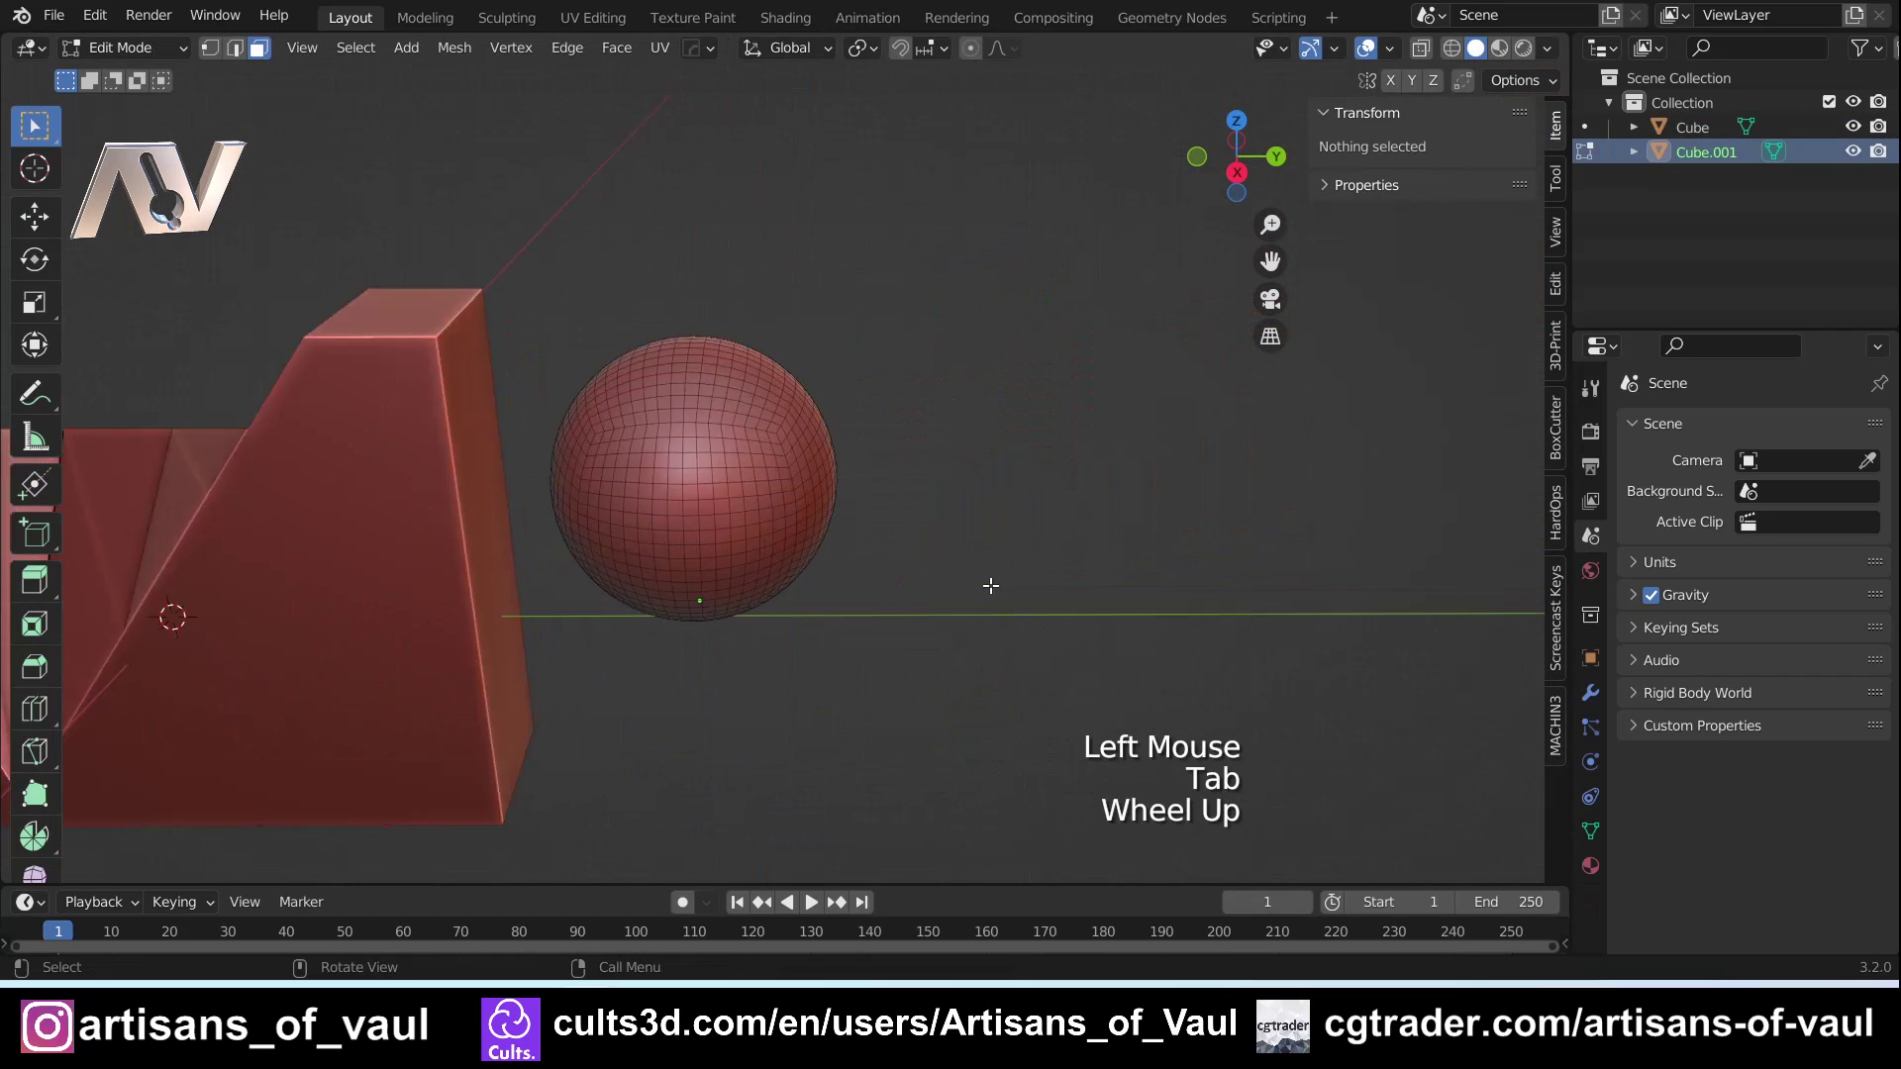
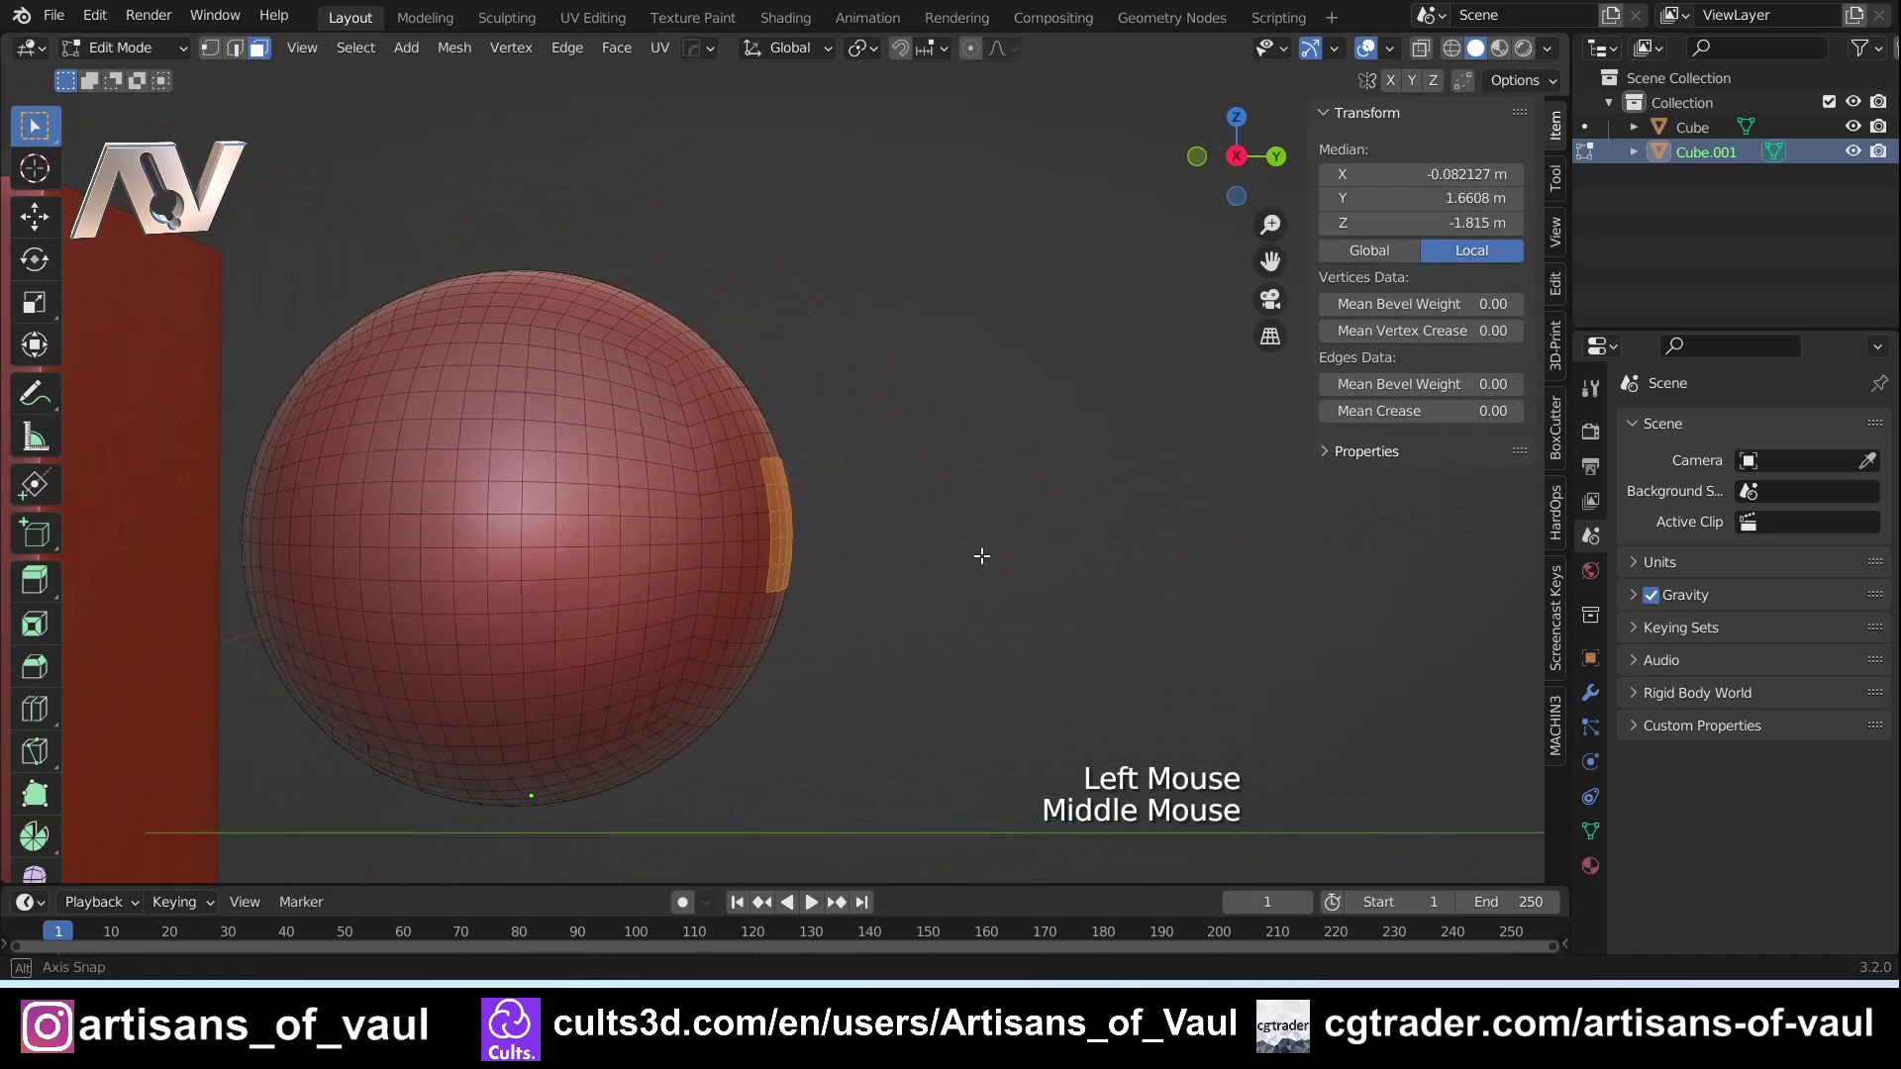
key("alt+a")
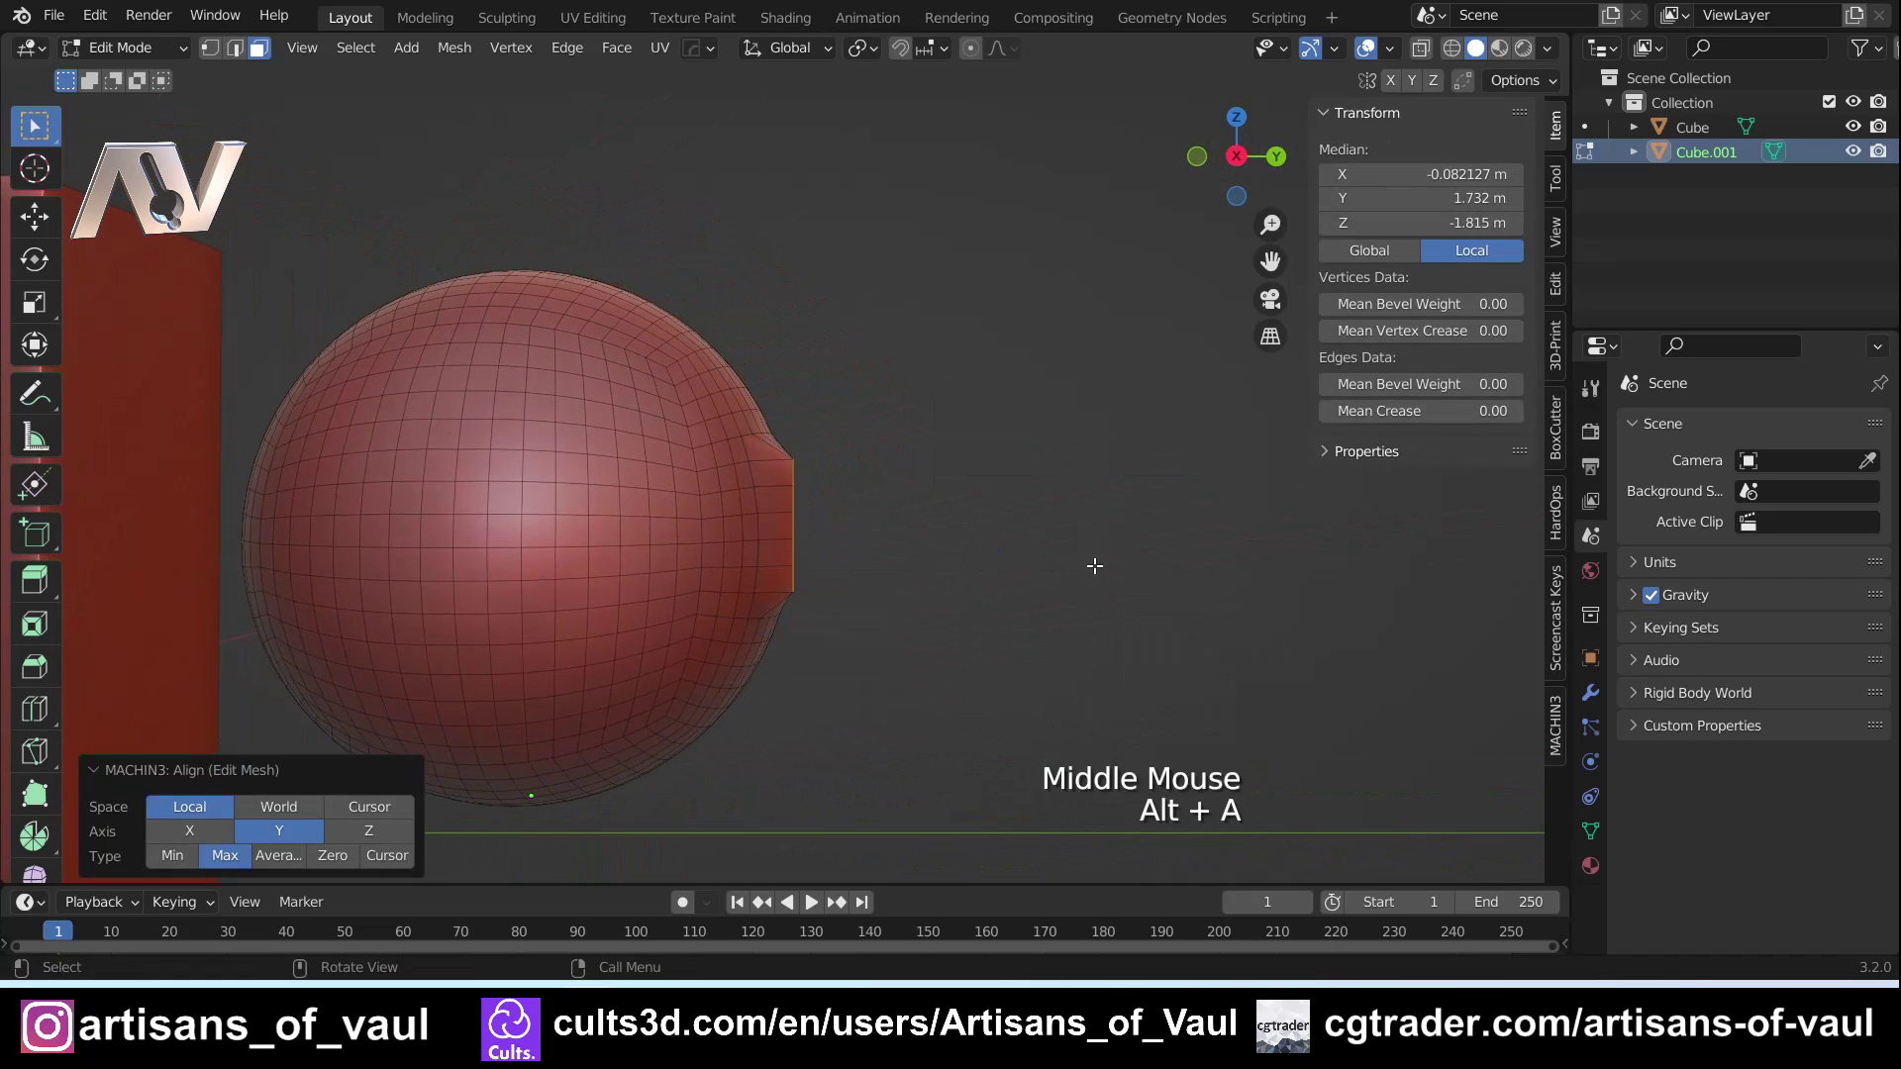
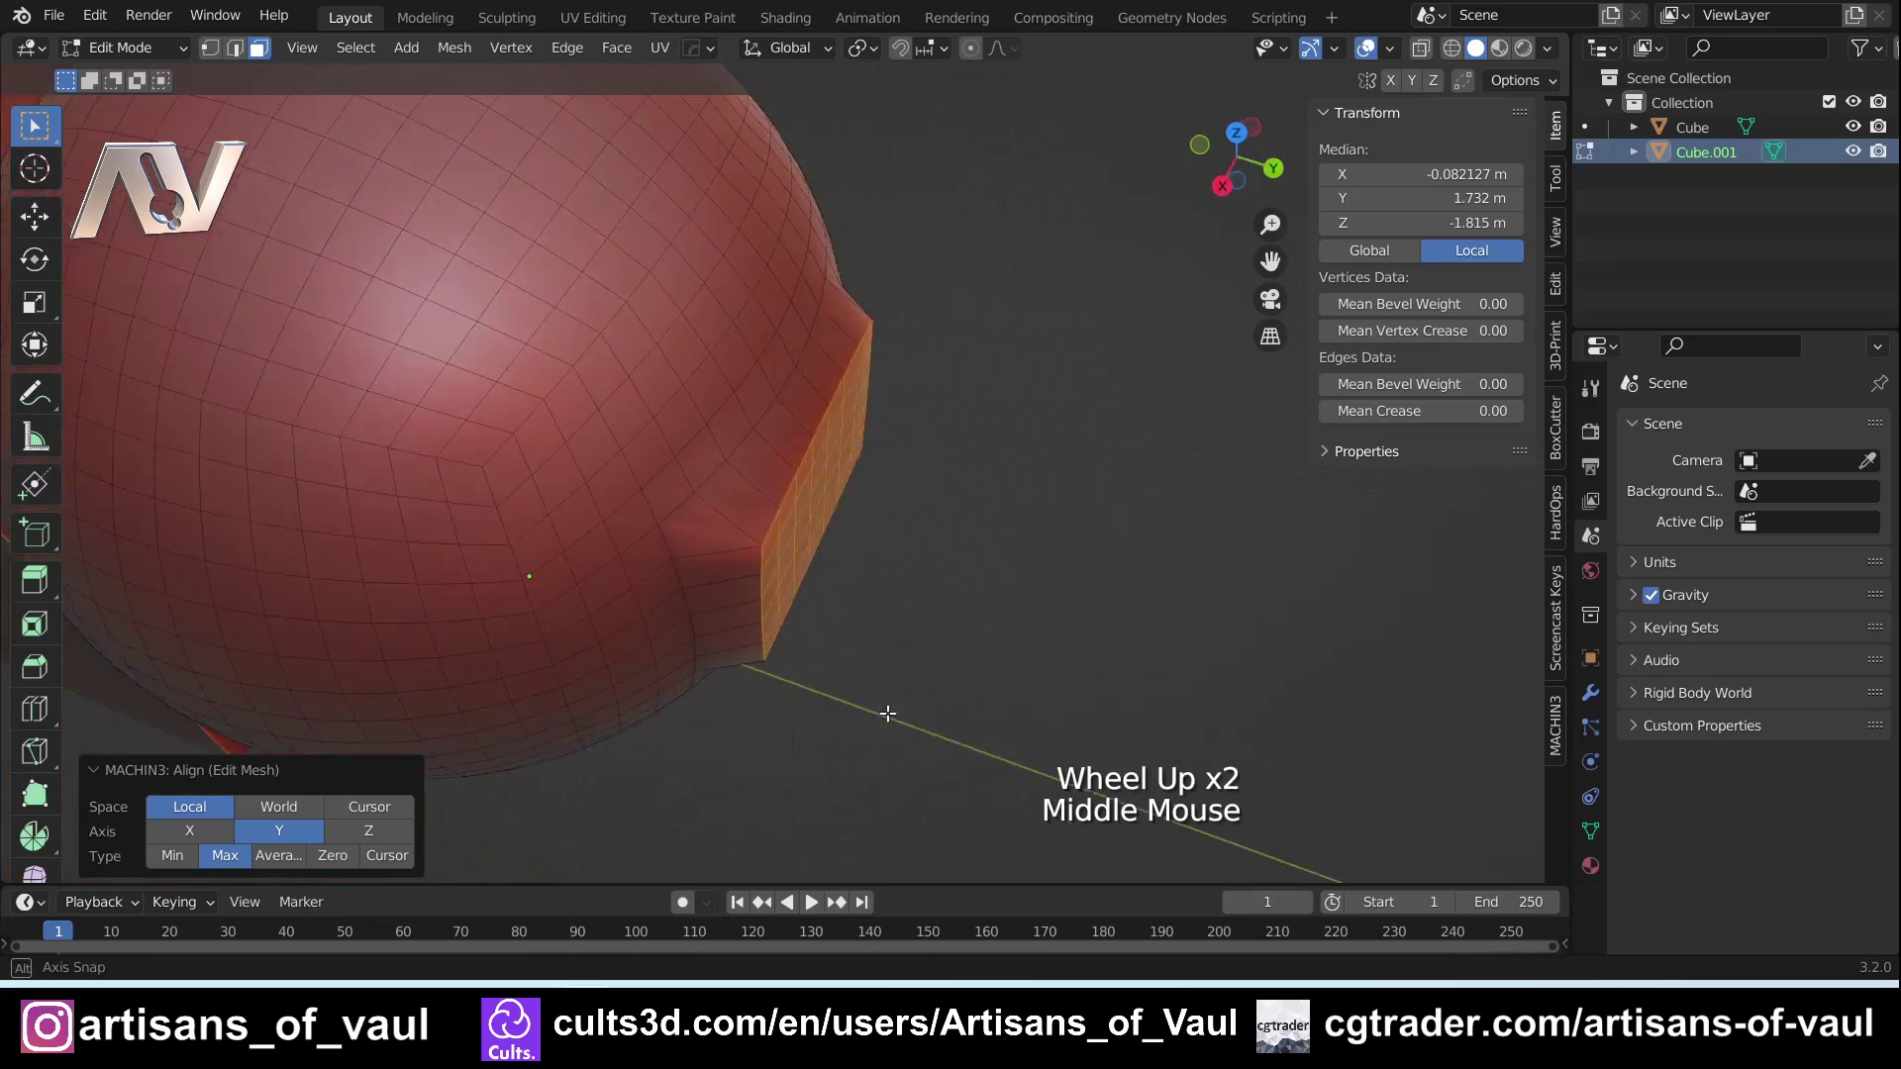
left_click(1252, 183)
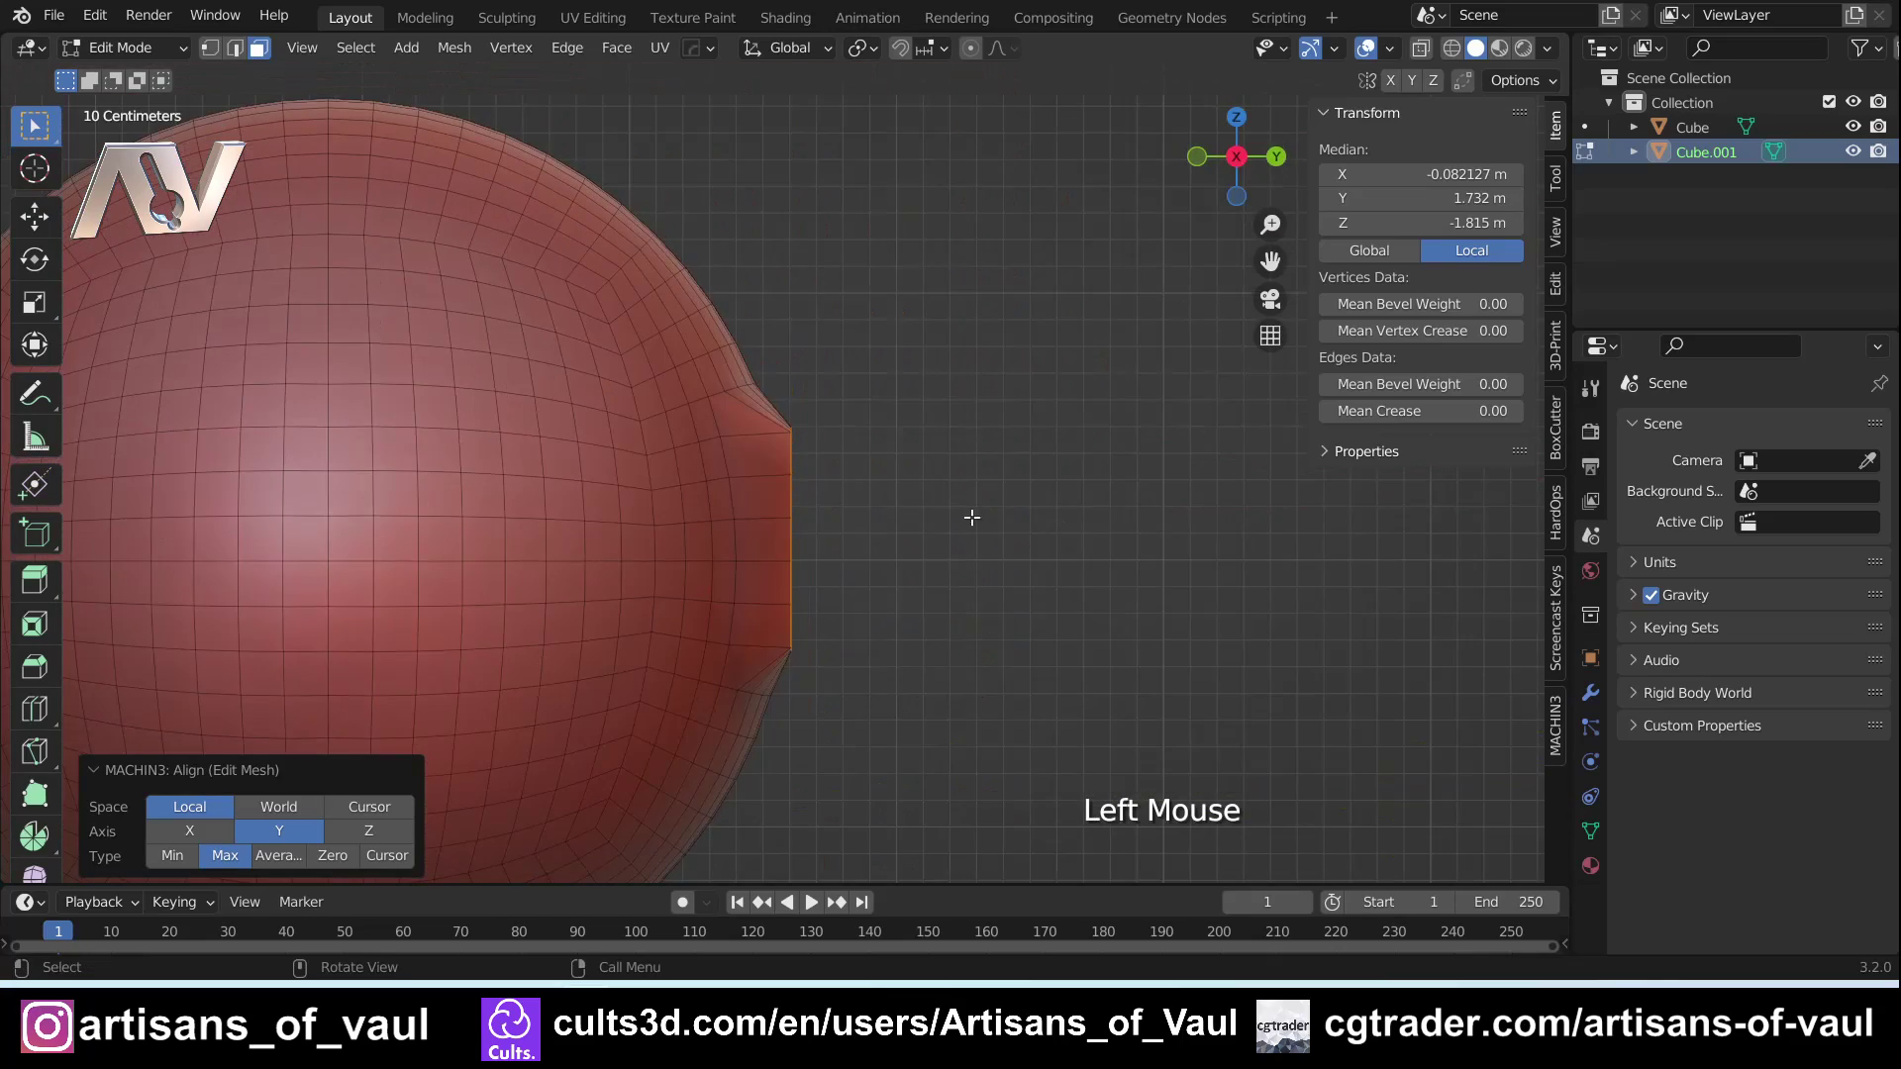
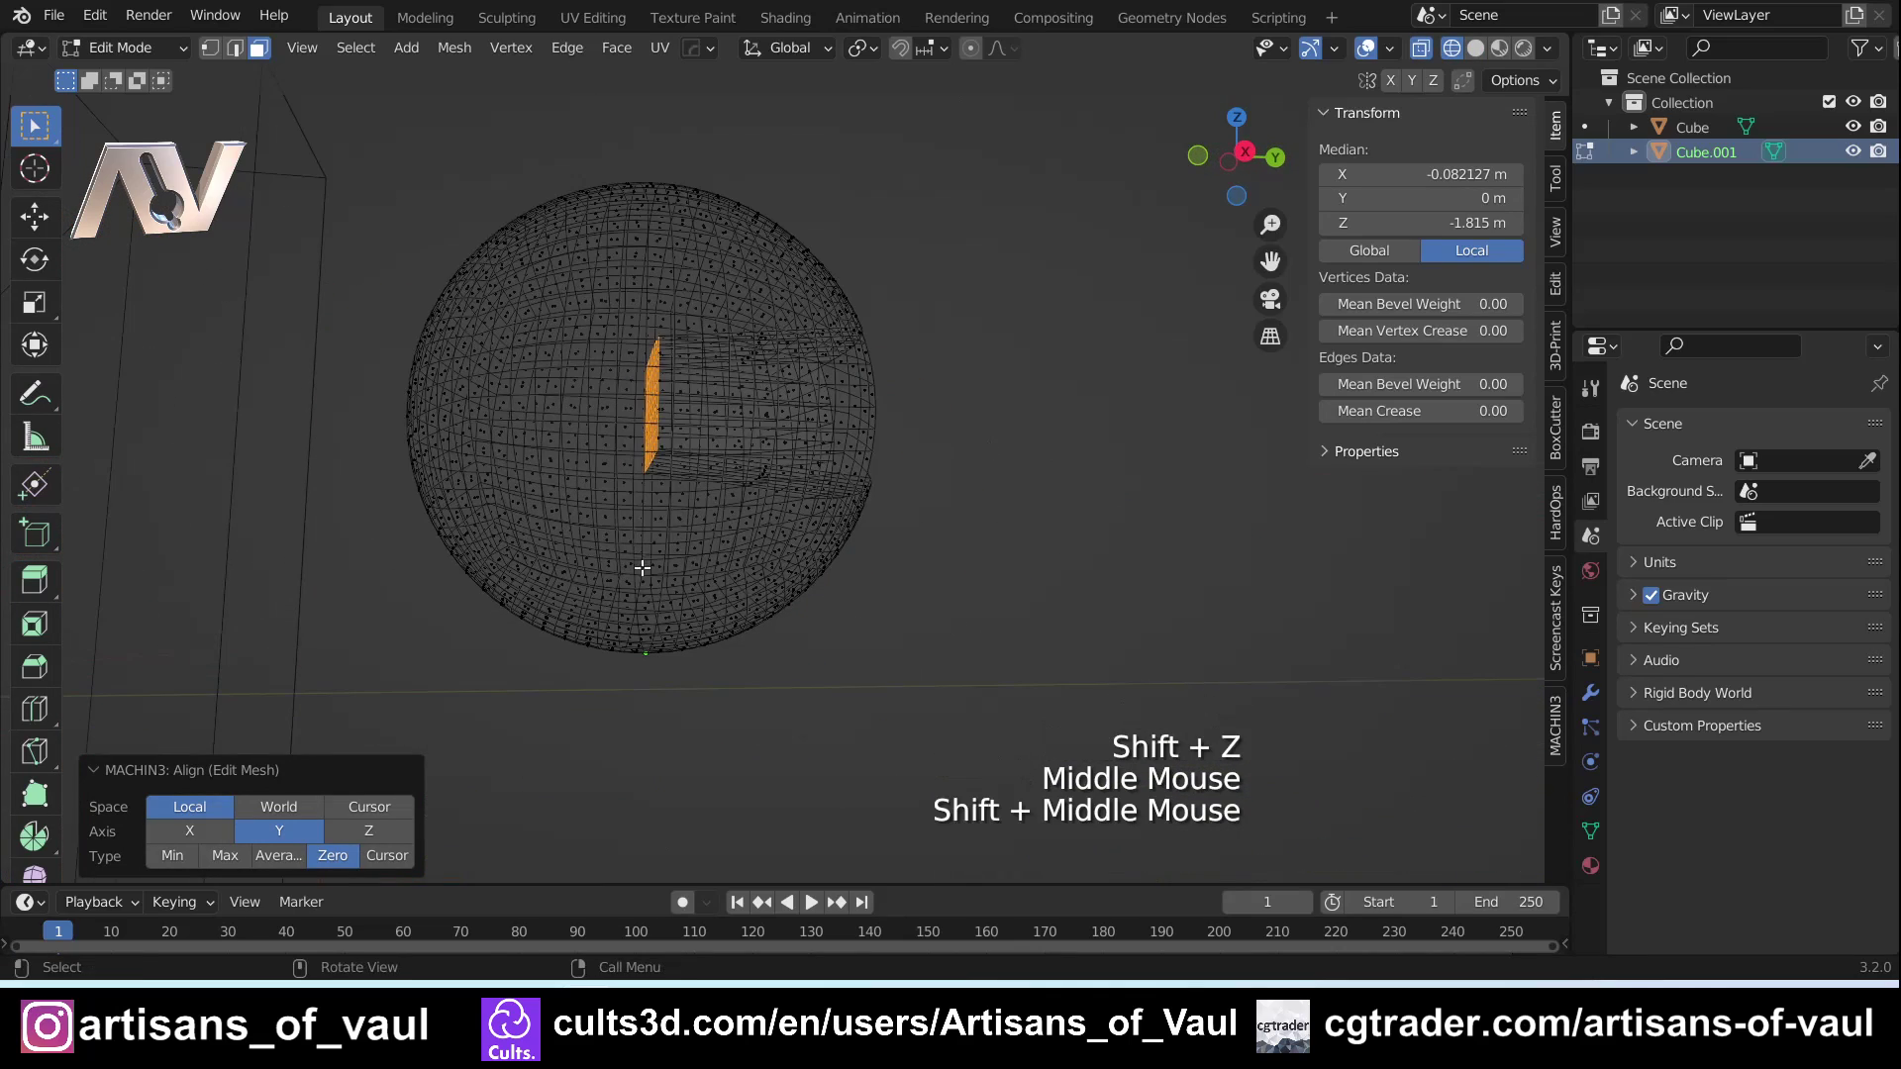
left_click(1253, 148)
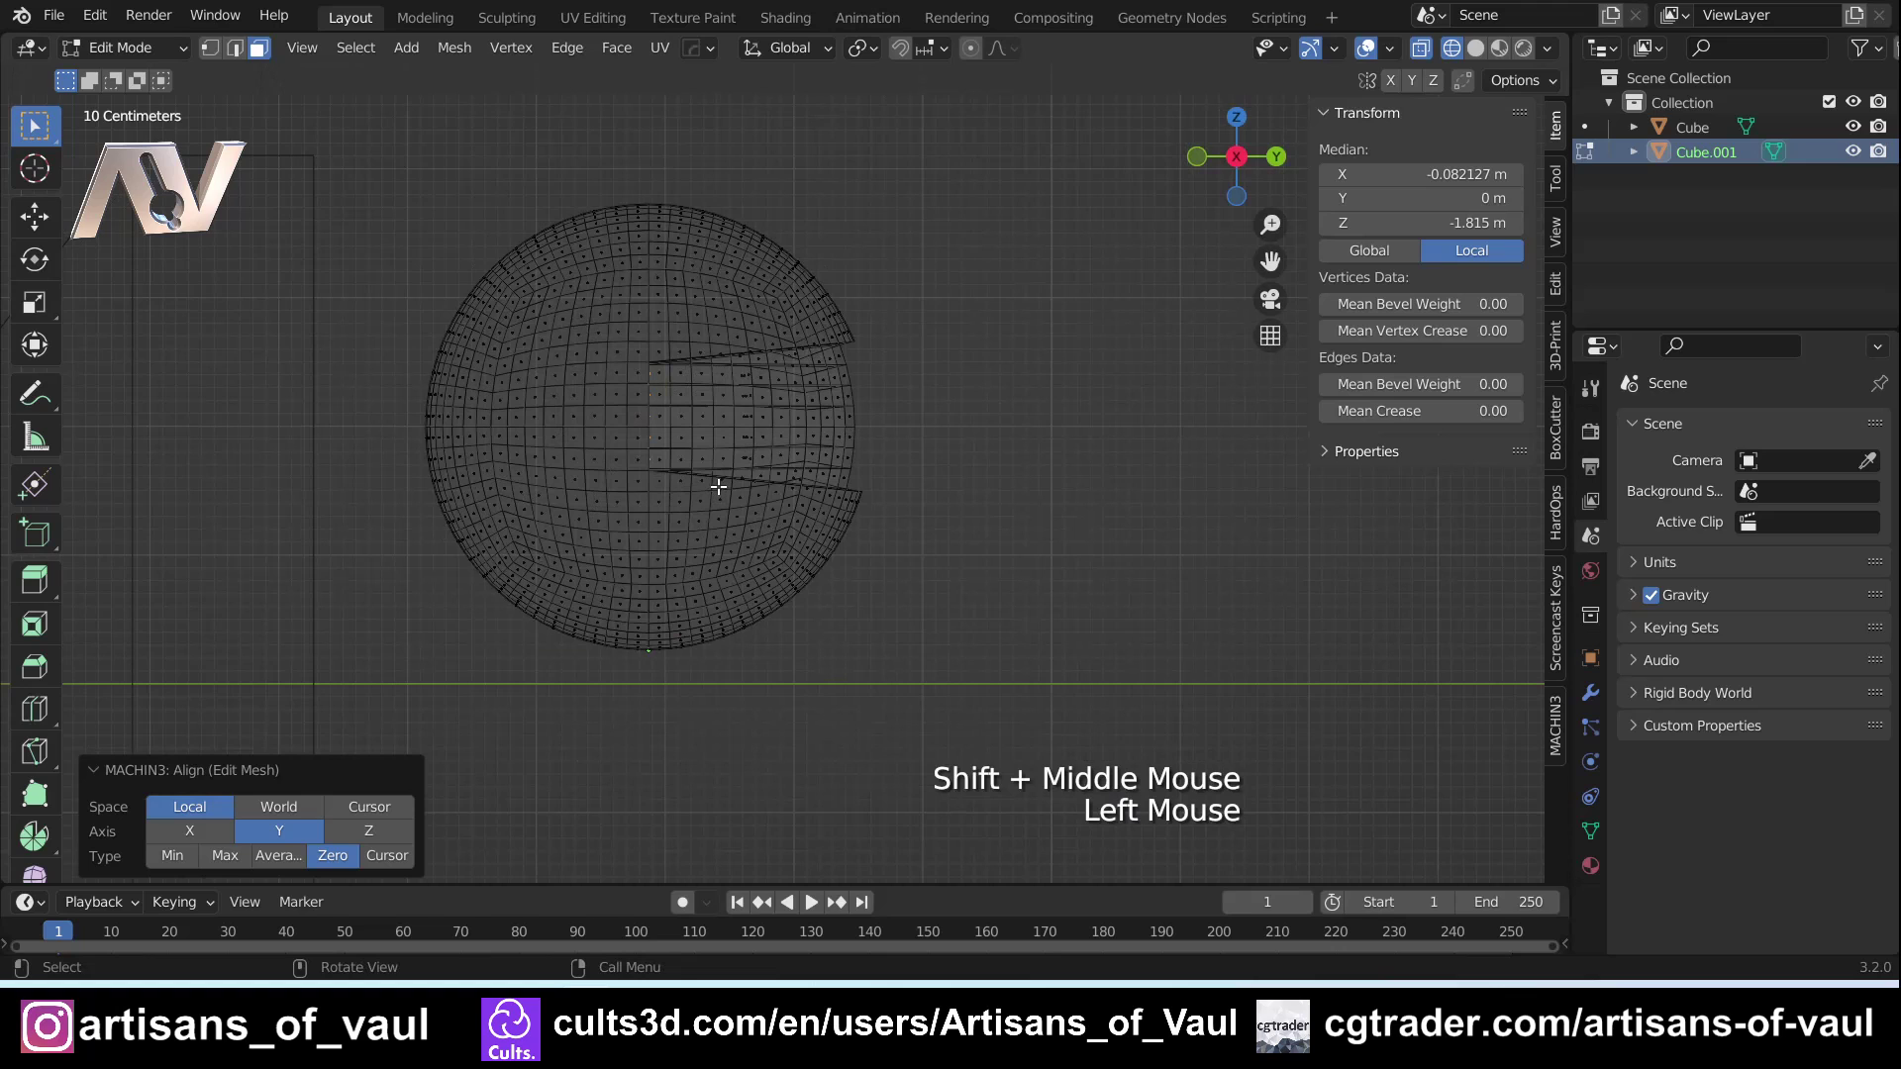
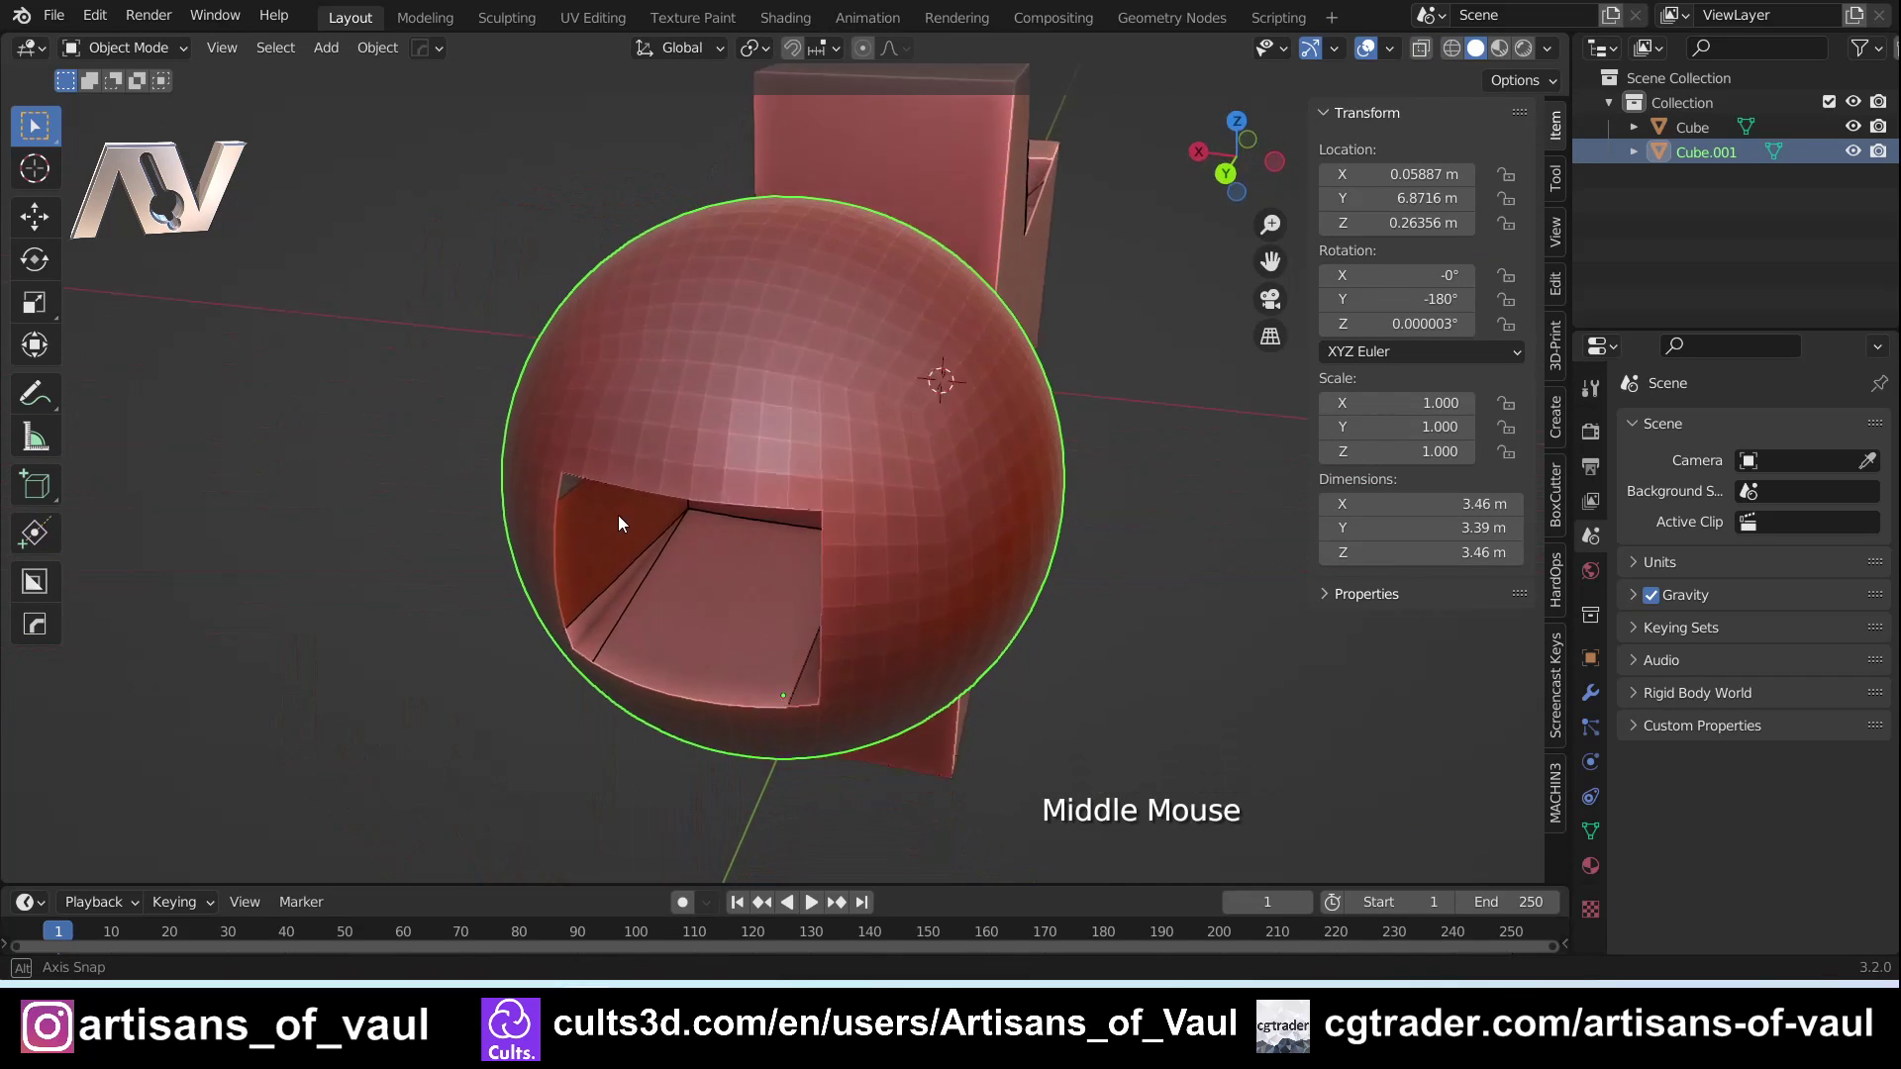
Open Preferences on the Add-ons list filtered to MACHIN3tools and its Tools section
scroll("down", 3)
middle_click(544, 494)
scroll("down", 3)
left_click(118, 21)
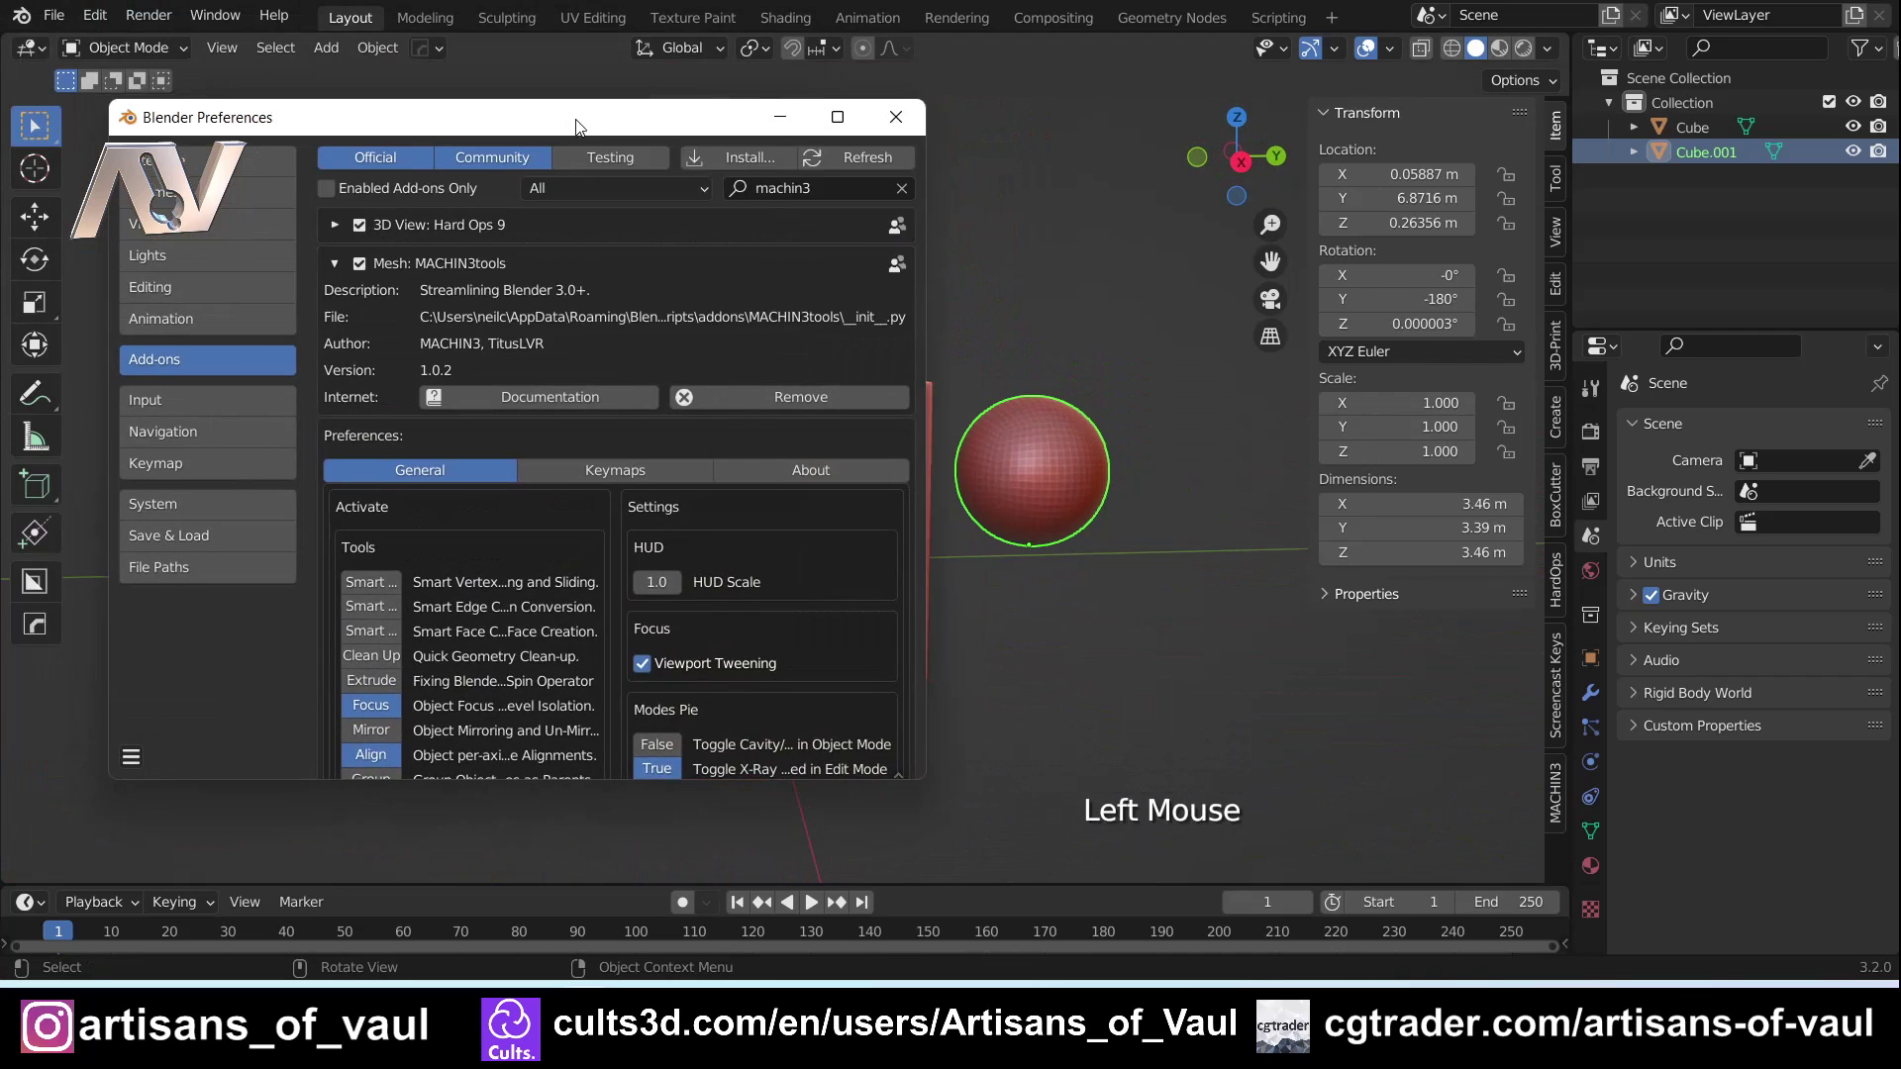